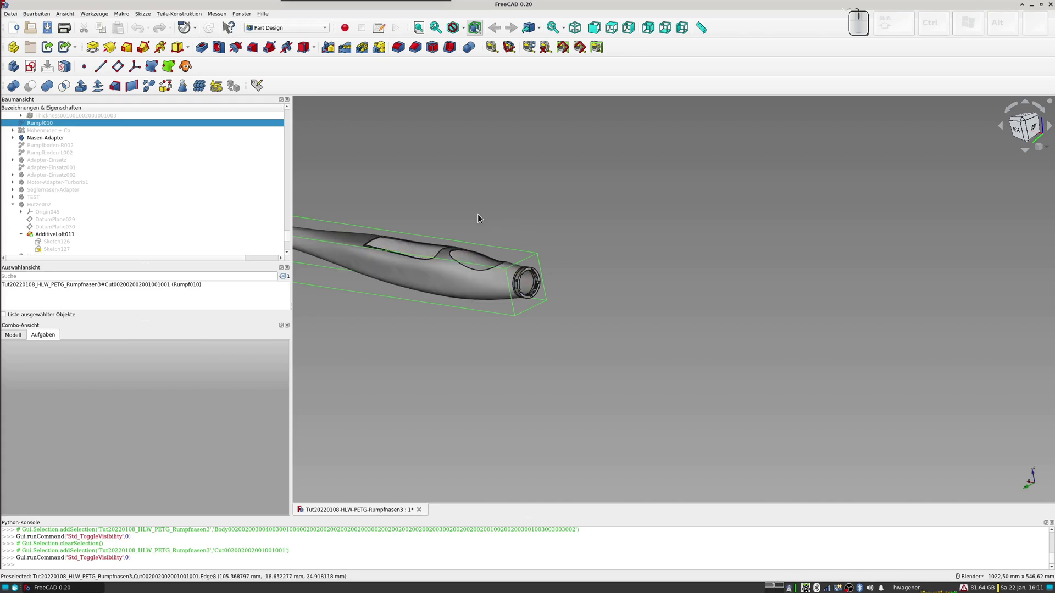
# Step: Orbit and zoom the view in onto the fuselage's open nose and the adapter ring
pyautogui.moveTo(520, 218); pyautogui.dragTo(553, 210)
pyautogui.middleClick(587, 213)
pyautogui.middleClick(593, 236)
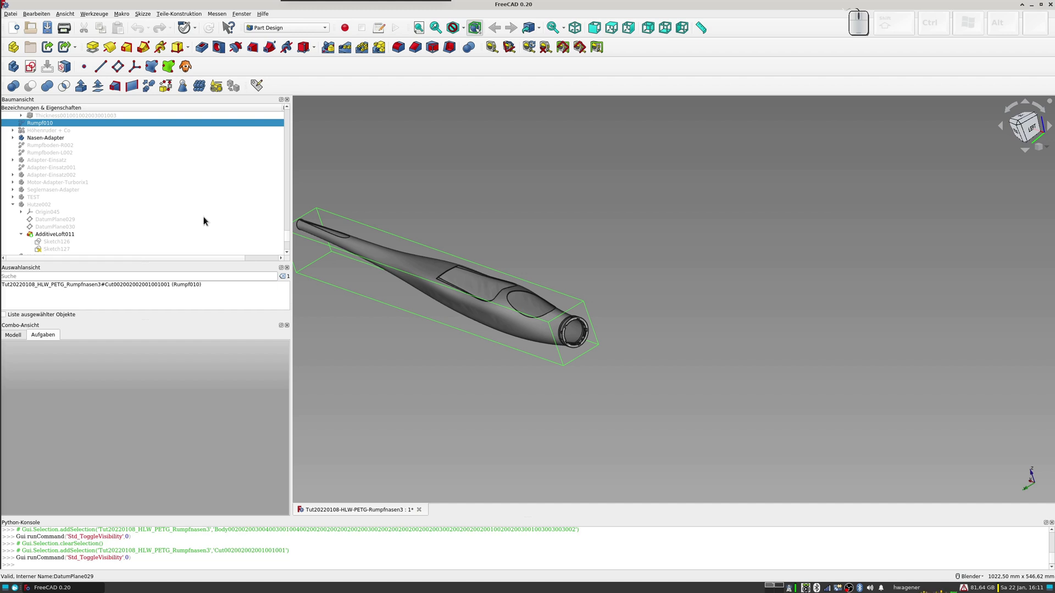
pyautogui.scroll(3)
pyautogui.scroll(3)
pyautogui.scroll(-3)
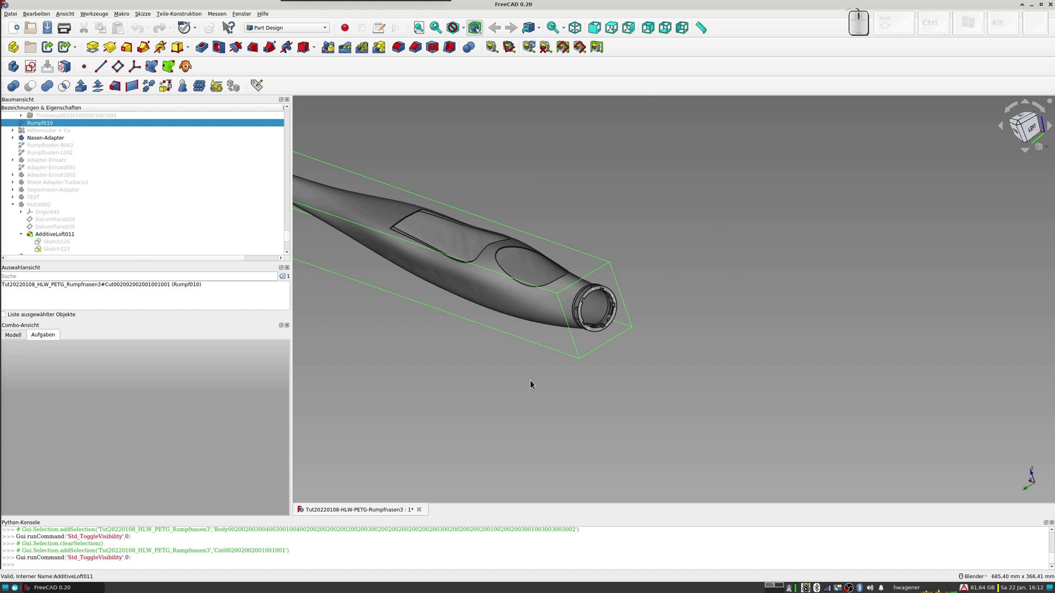
pyautogui.middleClick(525, 380)
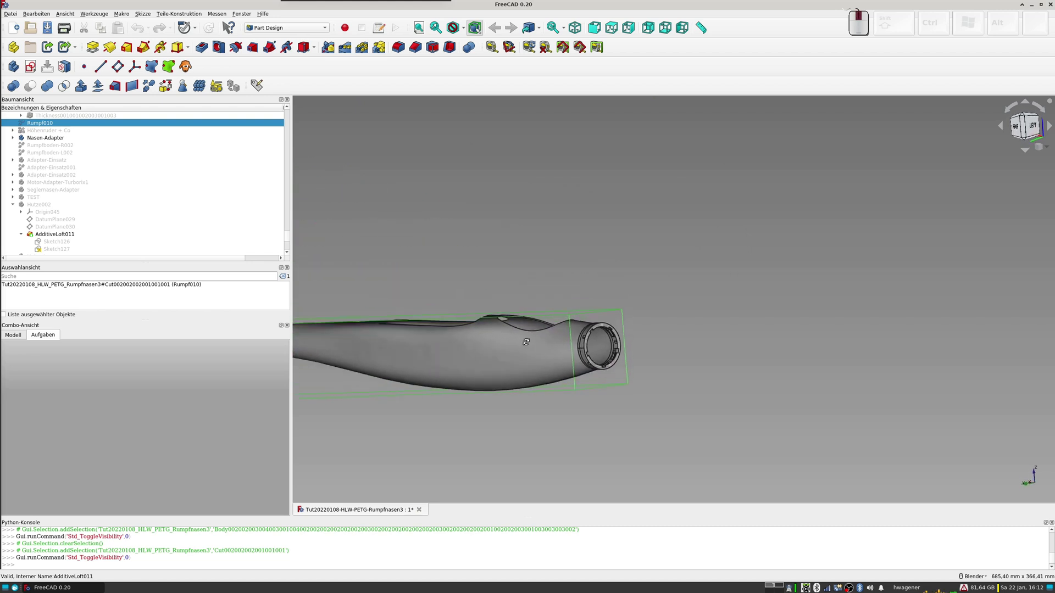
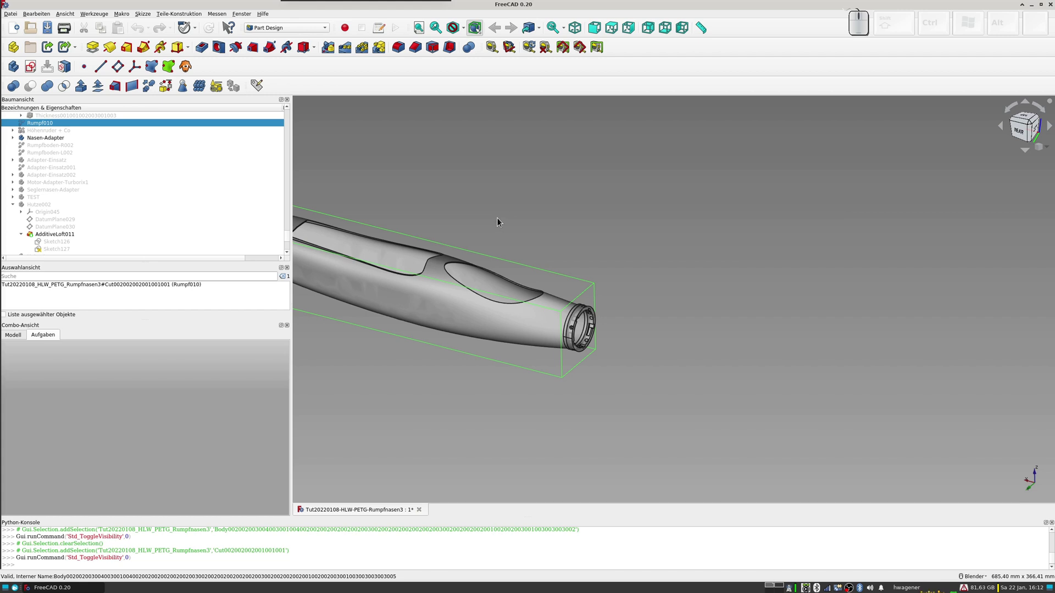
pyautogui.scroll(3)
pyautogui.moveTo(580, 346); pyautogui.dragTo(605, 349)
pyautogui.moveTo(605, 350); pyautogui.dragTo(632, 256)
pyautogui.click(644, 255)
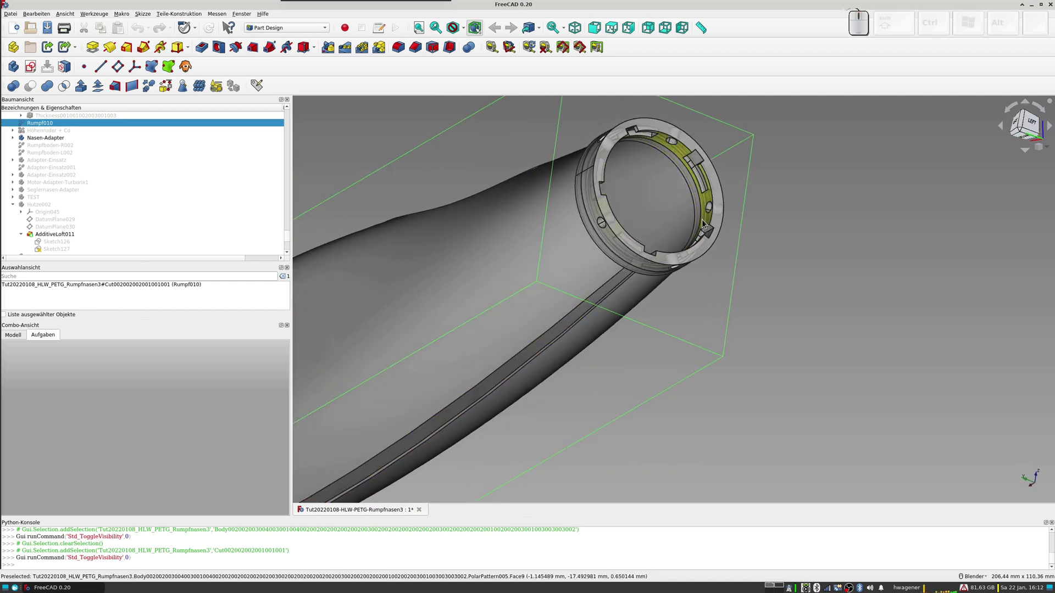
pyautogui.click(707, 206)
pyautogui.scroll(3)
pyautogui.moveTo(625, 248); pyautogui.dragTo(646, 210)
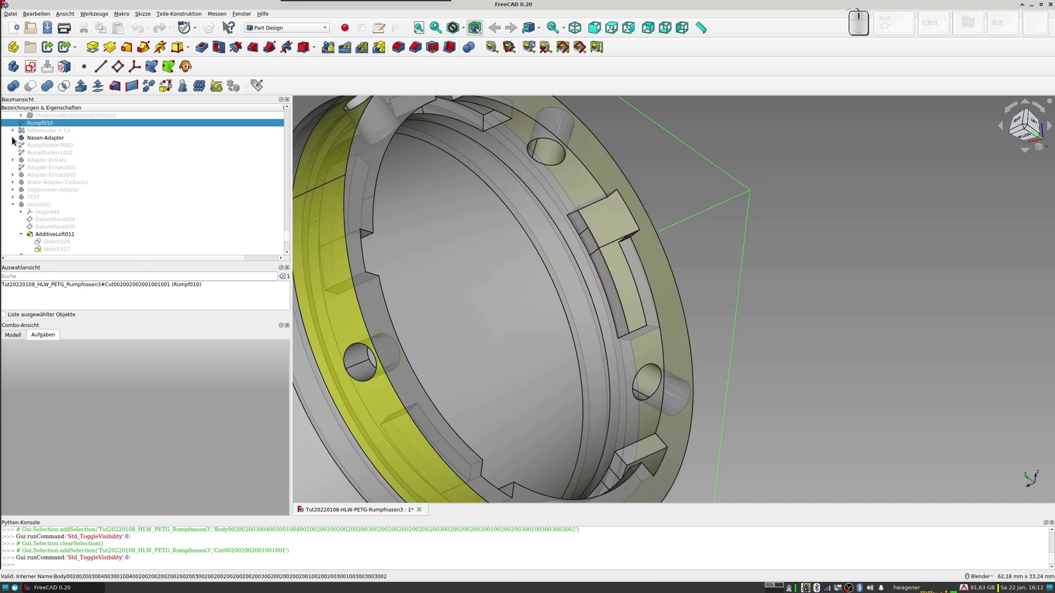
# Step: Expand the Nasen-Adapter body's feature list and show its Pad030 stage
pyautogui.click(15, 141)
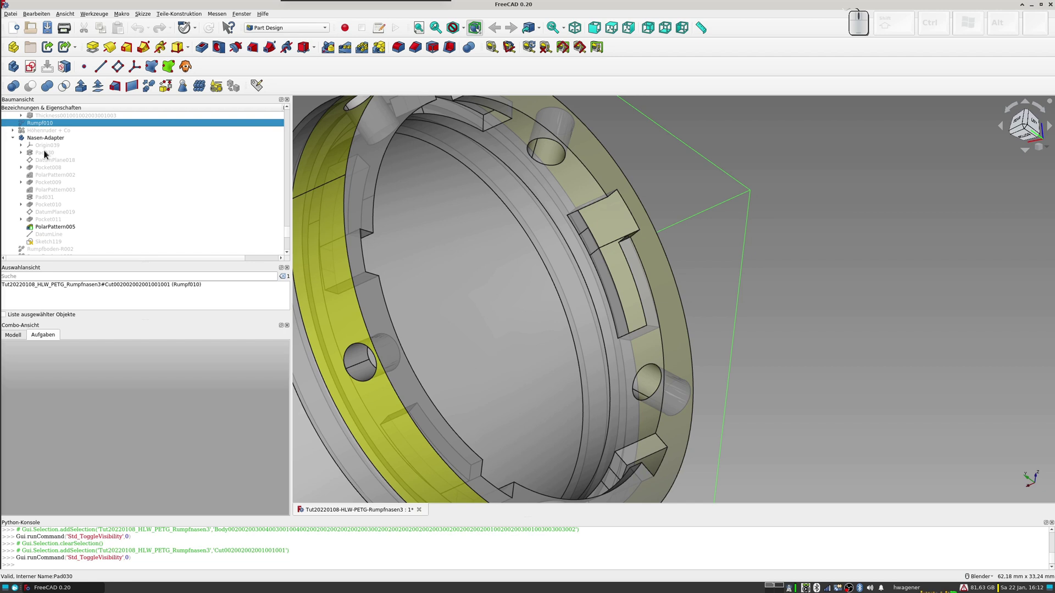
pyautogui.click(45, 157)
pyautogui.press('space')
pyautogui.scroll(-3)
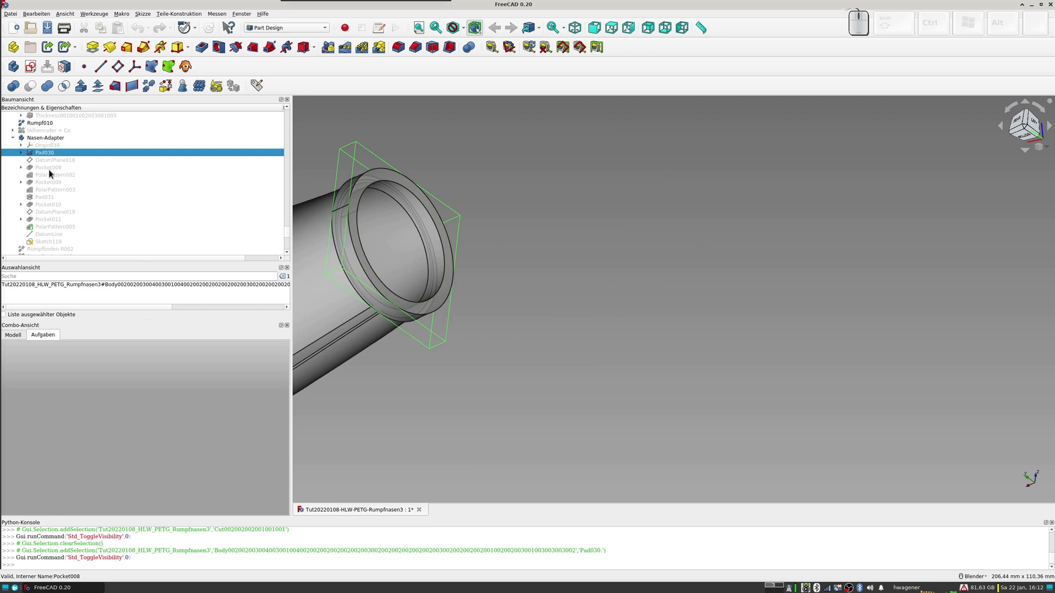
# Step: Expand Pocket008 and toggle its Sketch108 profile's visibility on and off
pyautogui.click(25, 169)
pyautogui.click(53, 175)
pyautogui.press('space')
pyautogui.press('space')
pyautogui.press('space')
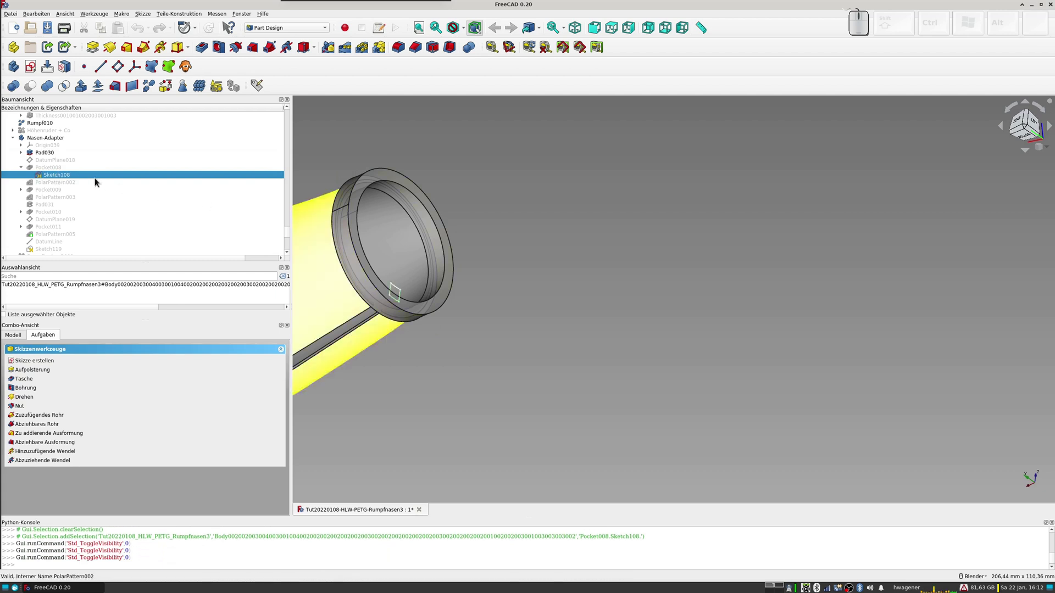
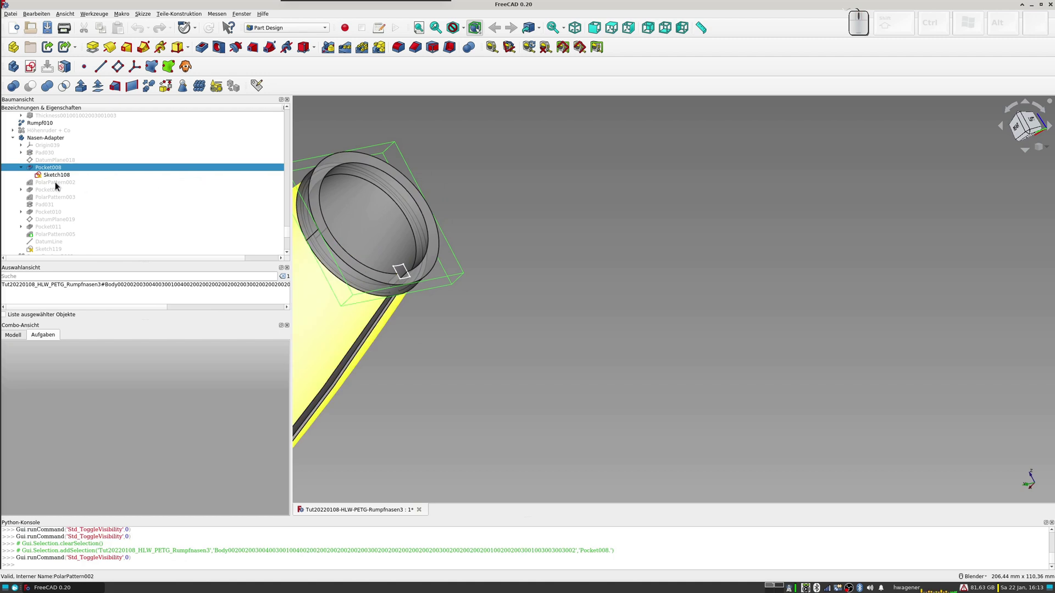
# Step: Show PolarPattern002's patterned notches and the Sketch109 profile of Pocket009
pyautogui.click(59, 186)
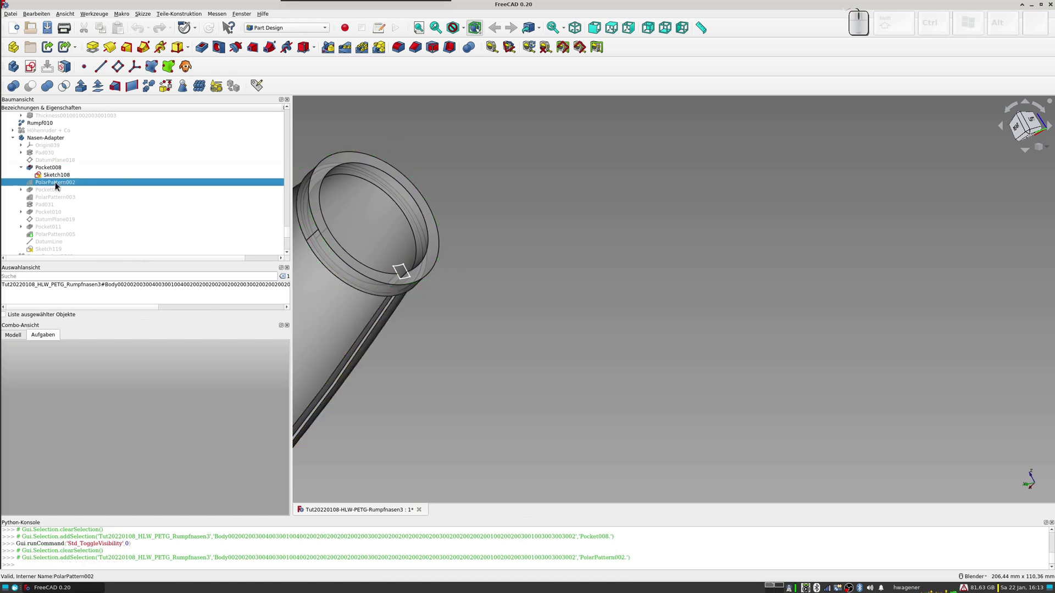
pyautogui.press('space')
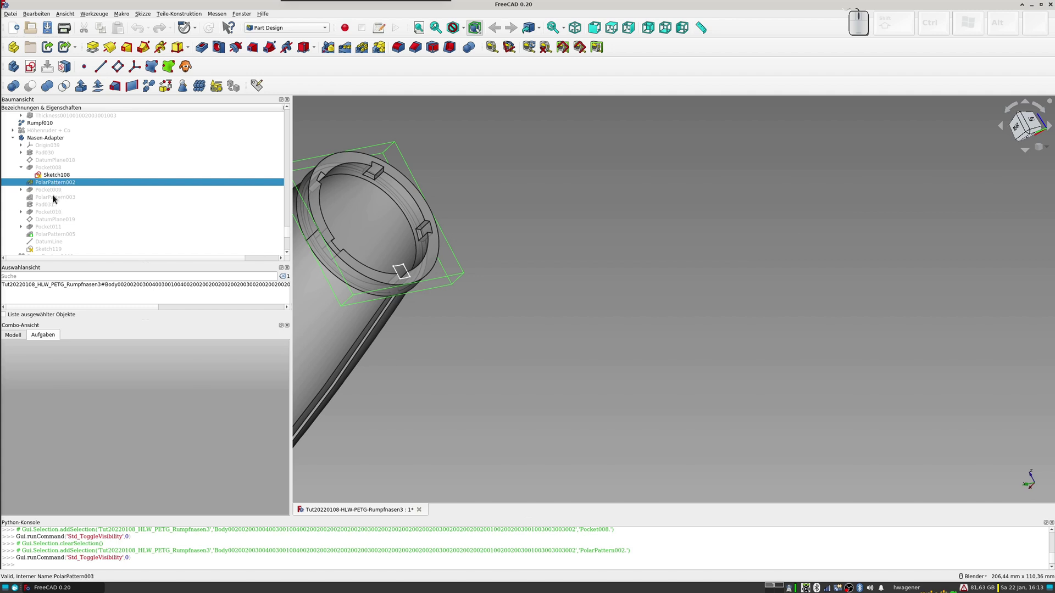
pyautogui.click(22, 192)
pyautogui.click(57, 200)
pyautogui.press('space')
# Step: Look into the ring and hide the Sketch108 profile again
pyautogui.middleClick(287, 249)
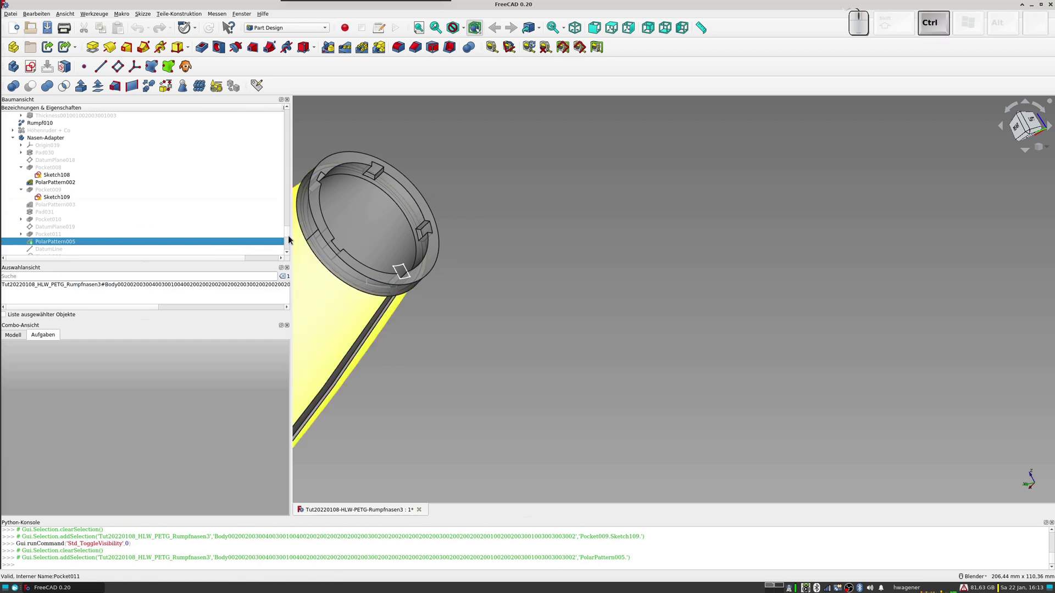
pyautogui.moveTo(501, 266); pyautogui.dragTo(494, 315)
pyautogui.moveTo(464, 303); pyautogui.dragTo(449, 291)
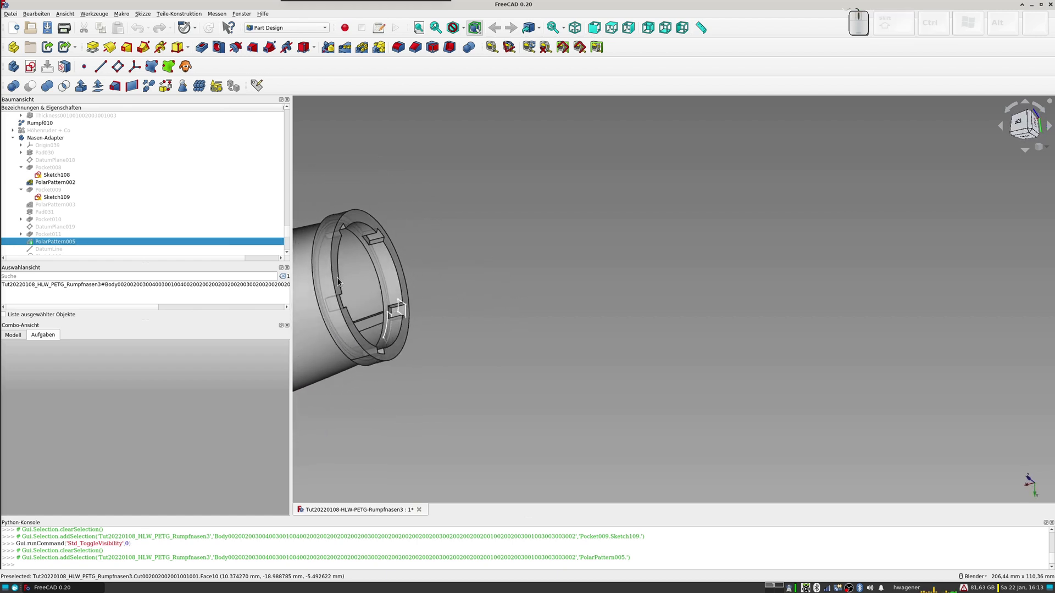
pyautogui.click(56, 199)
pyautogui.click(52, 178)
pyautogui.press('space')
pyautogui.scroll(3)
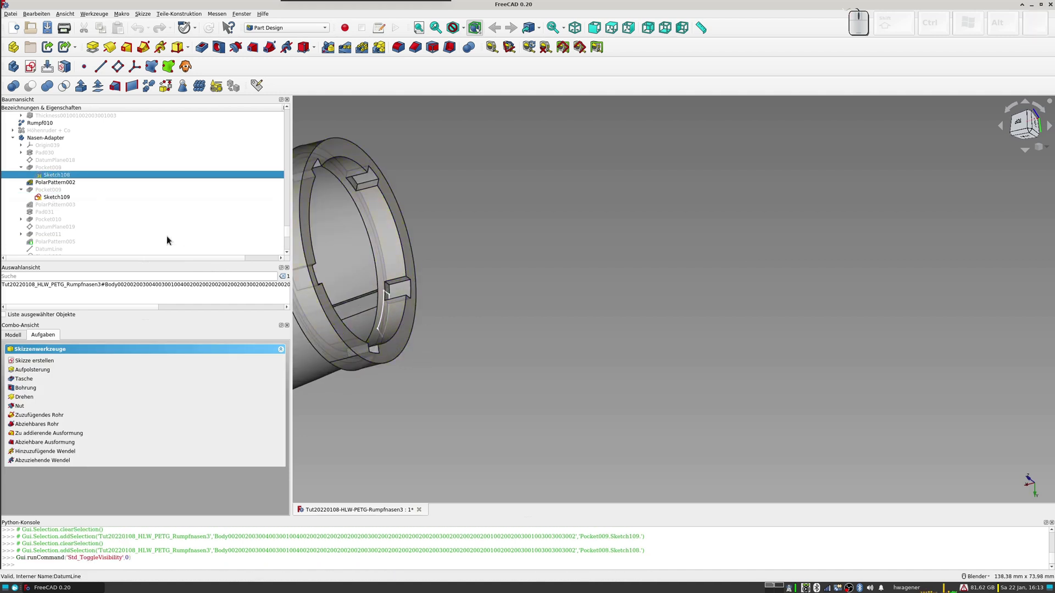
# Step: Show the Pocket009 stage of the adapter ring with its notch and orbit around it
pyautogui.click(51, 193)
pyautogui.press('space')
pyautogui.moveTo(384, 296); pyautogui.dragTo(411, 294)
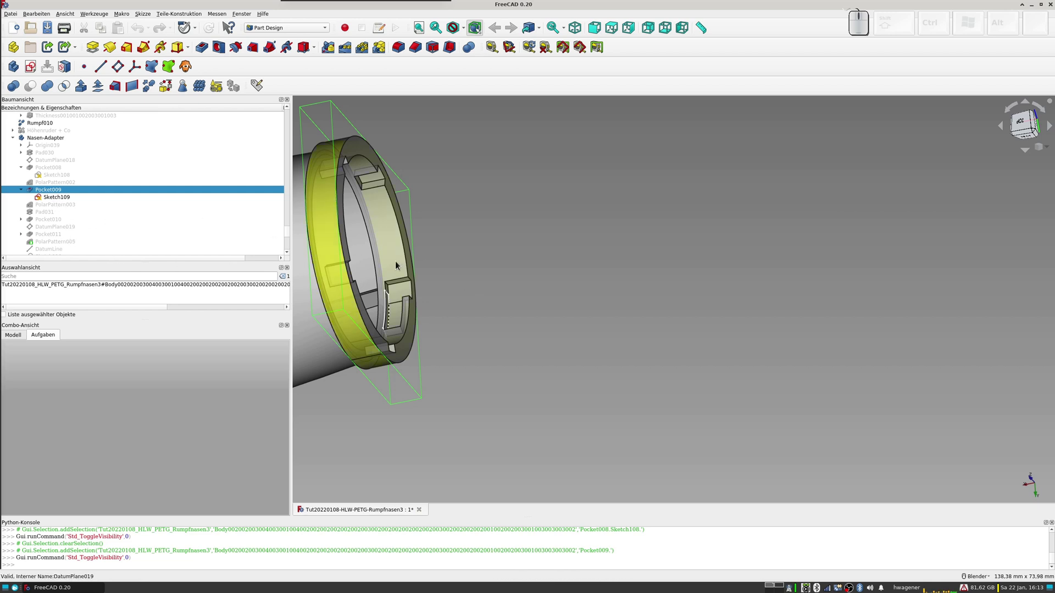
pyautogui.moveTo(445, 302); pyautogui.dragTo(464, 234)
pyautogui.click(503, 223)
pyautogui.middleClick(504, 223)
pyautogui.middleClick(375, 287)
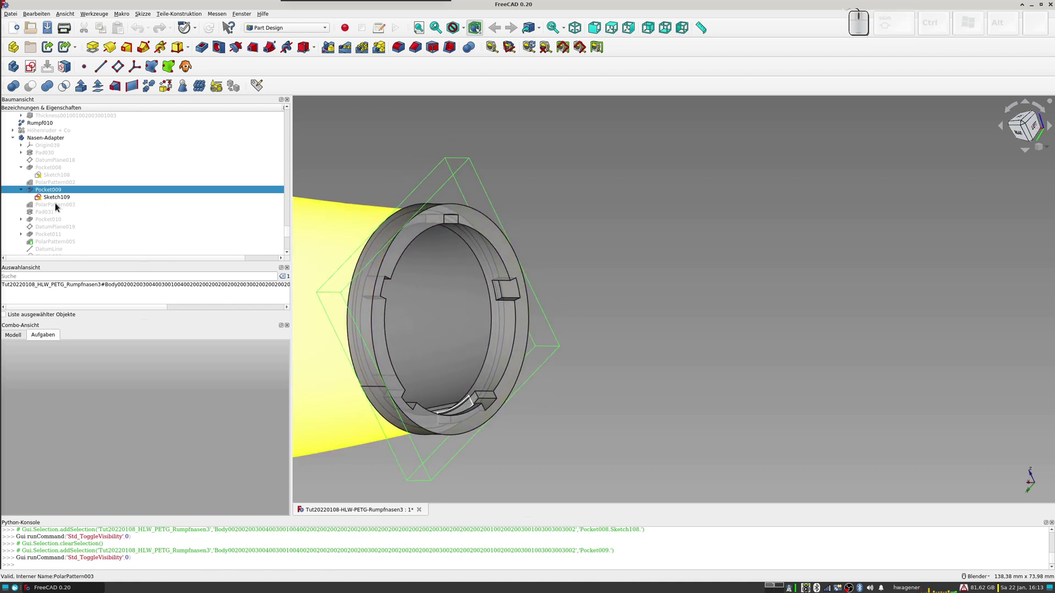
# Step: Show the PolarPattern003 stage, then the Pad031 stage, toggling Pad031's visibility
pyautogui.click(56, 207)
pyautogui.press('space')
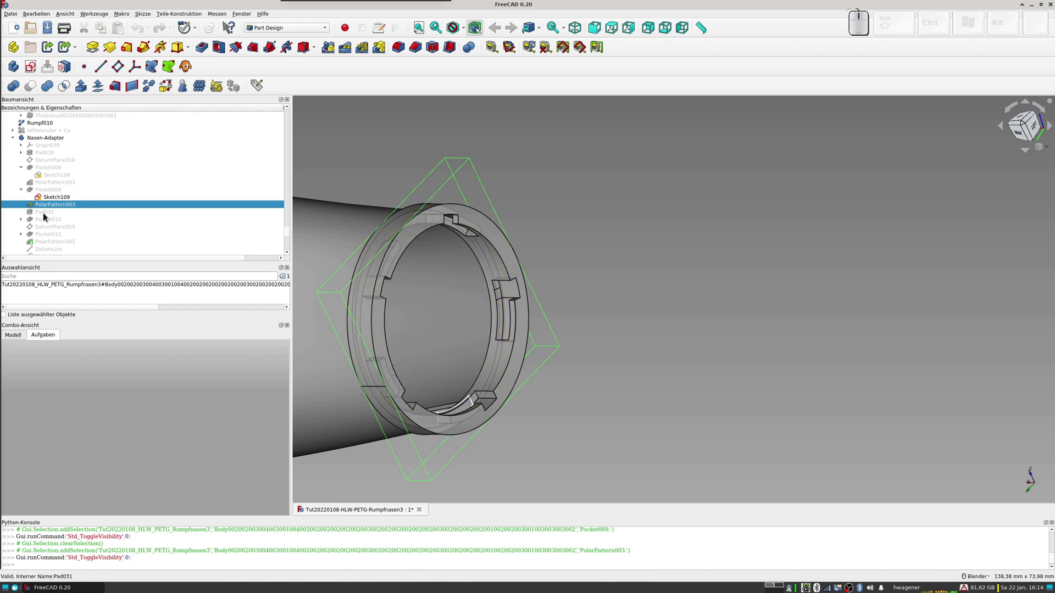
pyautogui.click(45, 215)
pyautogui.press('space')
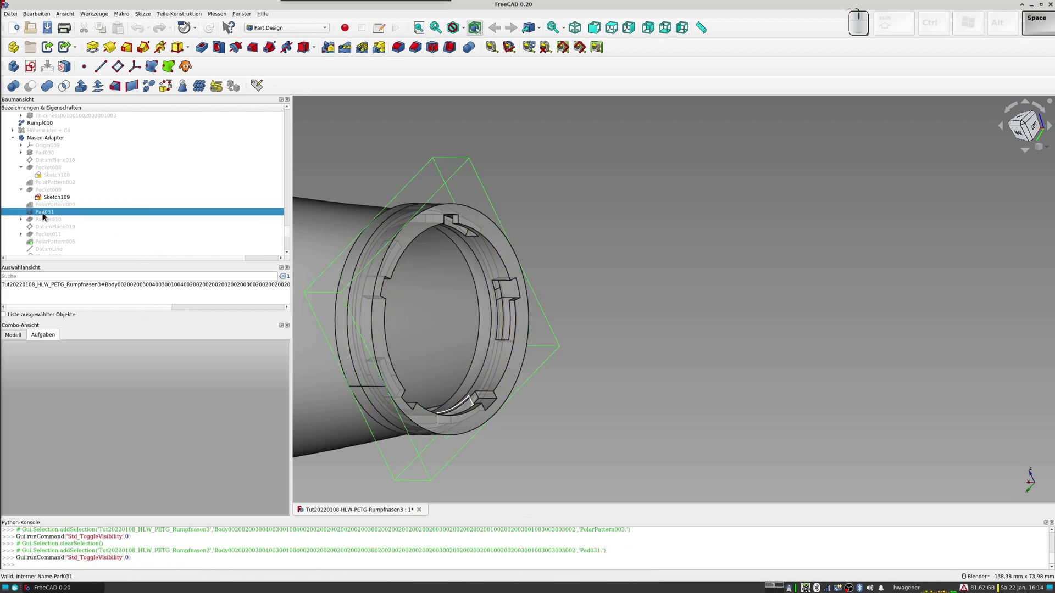
pyautogui.press('space')
pyautogui.press('space')
pyautogui.press('space')
pyautogui.press('space')
# Step: Orbit the ring and re-toggle PolarPattern003 and Pad031 so Pad031's outer ring stays shown
pyautogui.moveTo(486, 251); pyautogui.dragTo(208, 177)
pyautogui.click(60, 209)
pyautogui.press('space')
pyautogui.click(53, 216)
pyautogui.press('space')
pyautogui.middleClick(363, 344)
pyautogui.click(1023, 129)
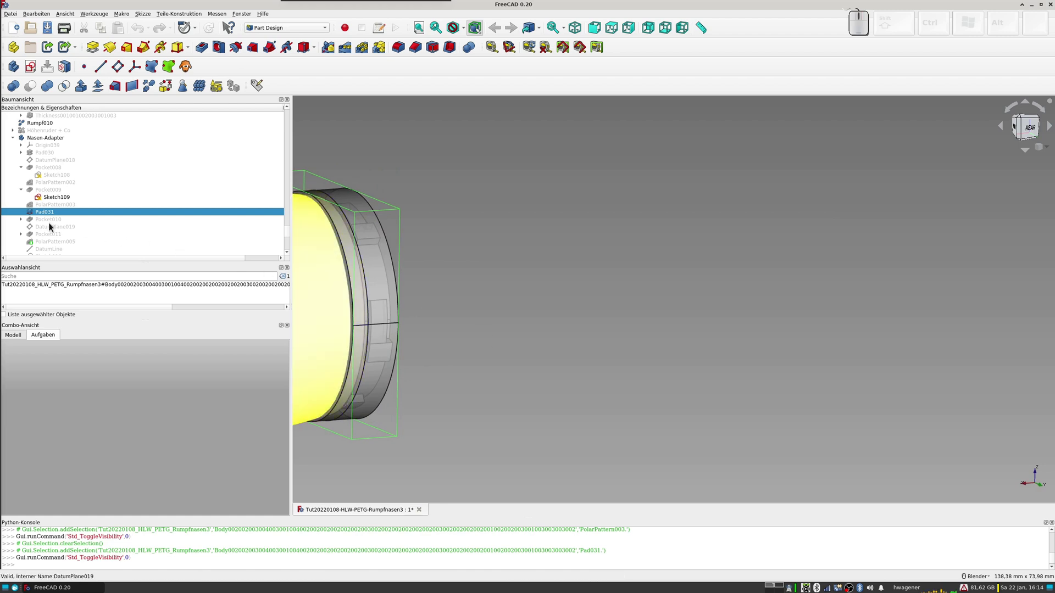
# Step: Show DatumPlane019 and orbit out to see the whole fuselage nose
pyautogui.click(47, 233)
pyautogui.press('space')
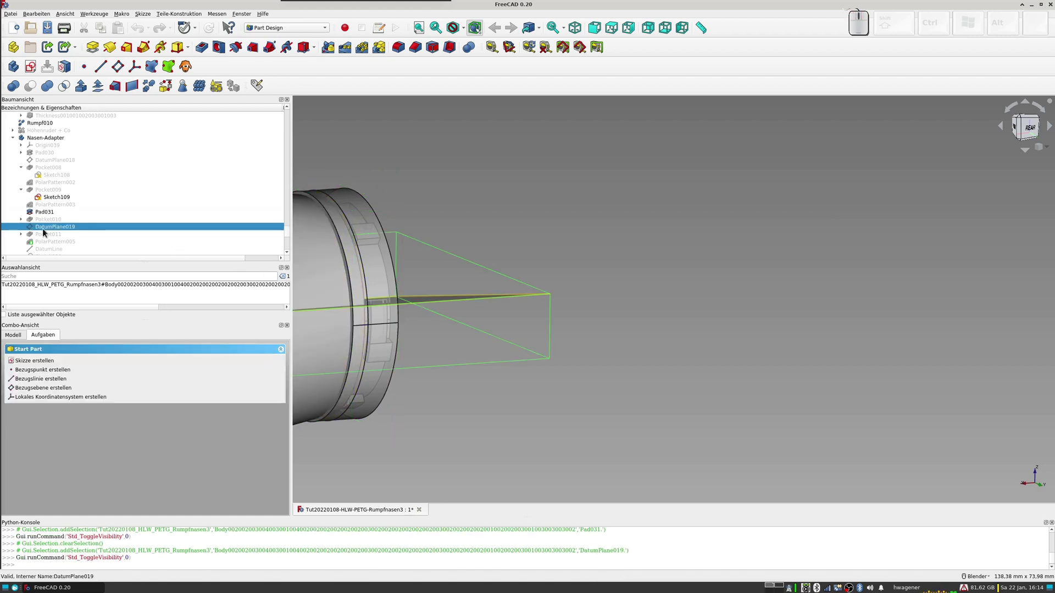
pyautogui.scroll(-3)
pyautogui.moveTo(381, 318); pyautogui.dragTo(566, 294)
pyautogui.middleClick(632, 299)
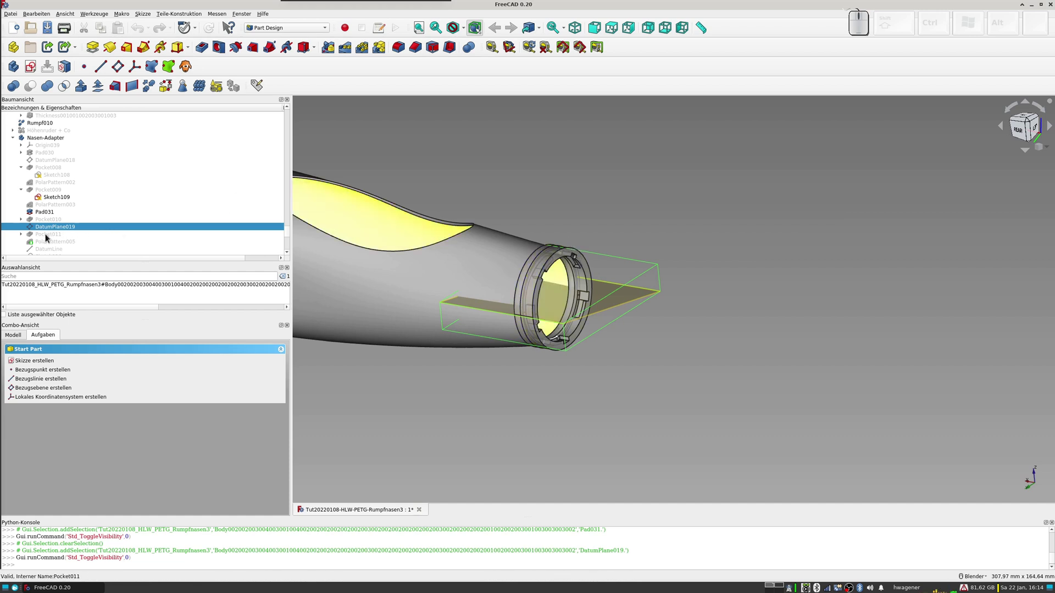
# Step: Show Pocket011's Sketch112 profile and the Pocket011 stage, bringing the ring close
pyautogui.click(24, 235)
pyautogui.click(69, 243)
pyautogui.press('space')
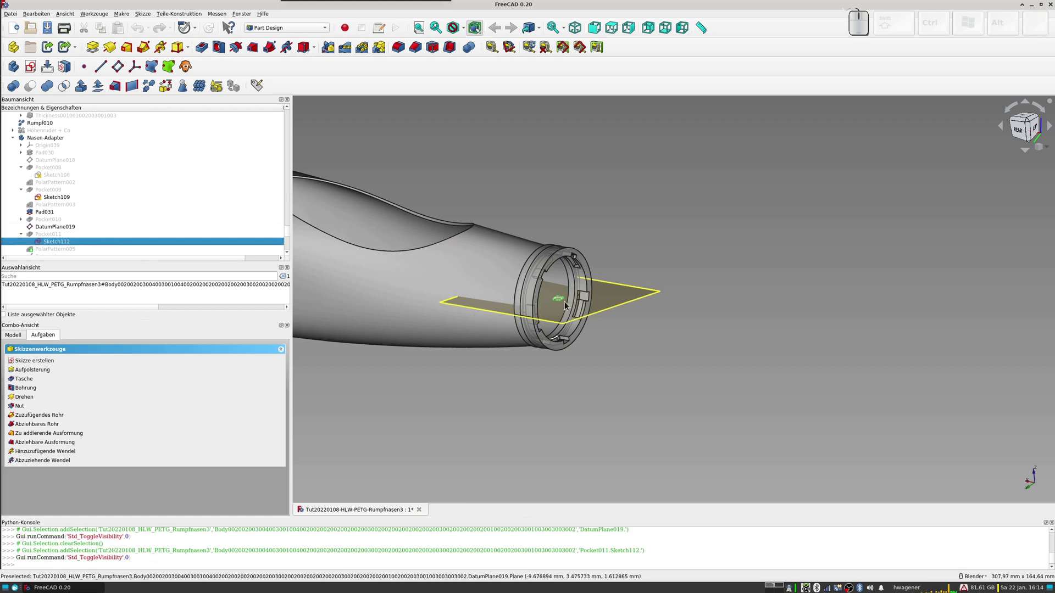
pyautogui.click(56, 240)
pyautogui.press('space')
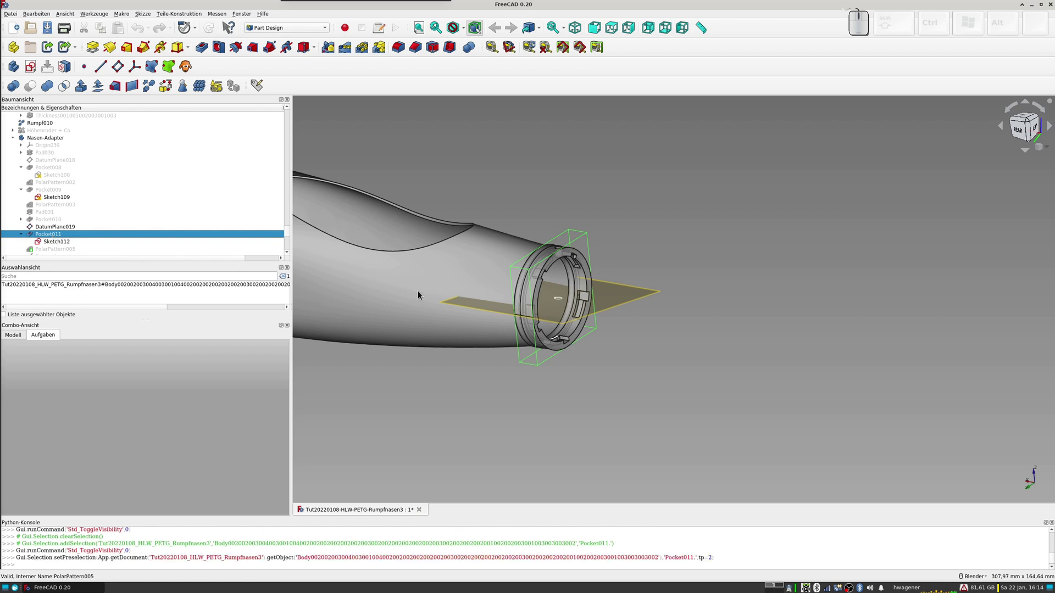
pyautogui.moveTo(578, 286); pyautogui.dragTo(542, 280)
pyautogui.scroll(3)
pyautogui.moveTo(556, 273); pyautogui.dragTo(469, 283)
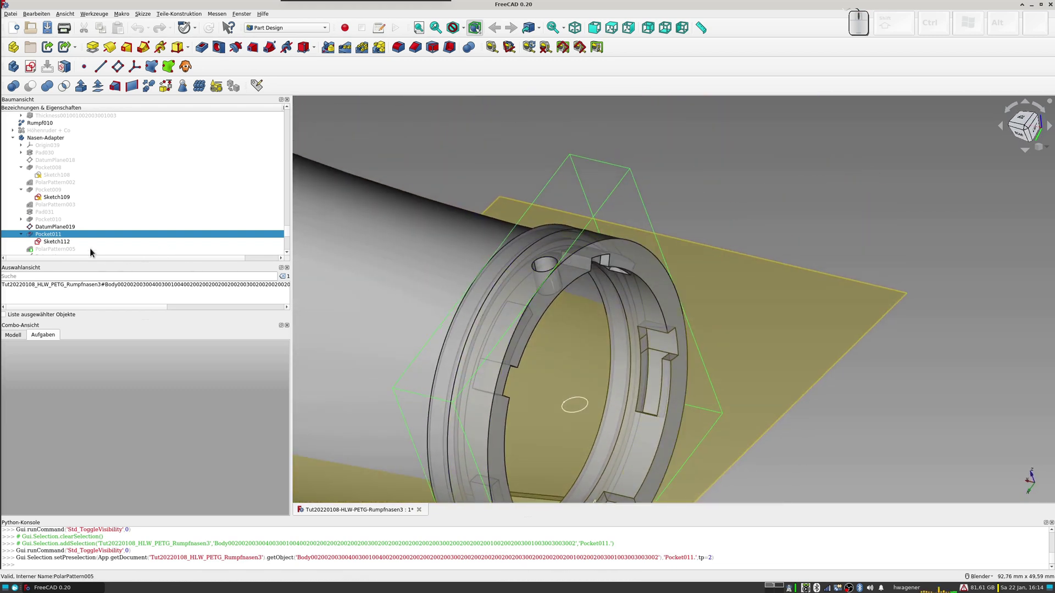
# Step: Show PolarPattern005's holes repeated around the adapter ring
pyautogui.click(62, 251)
pyautogui.press('space')
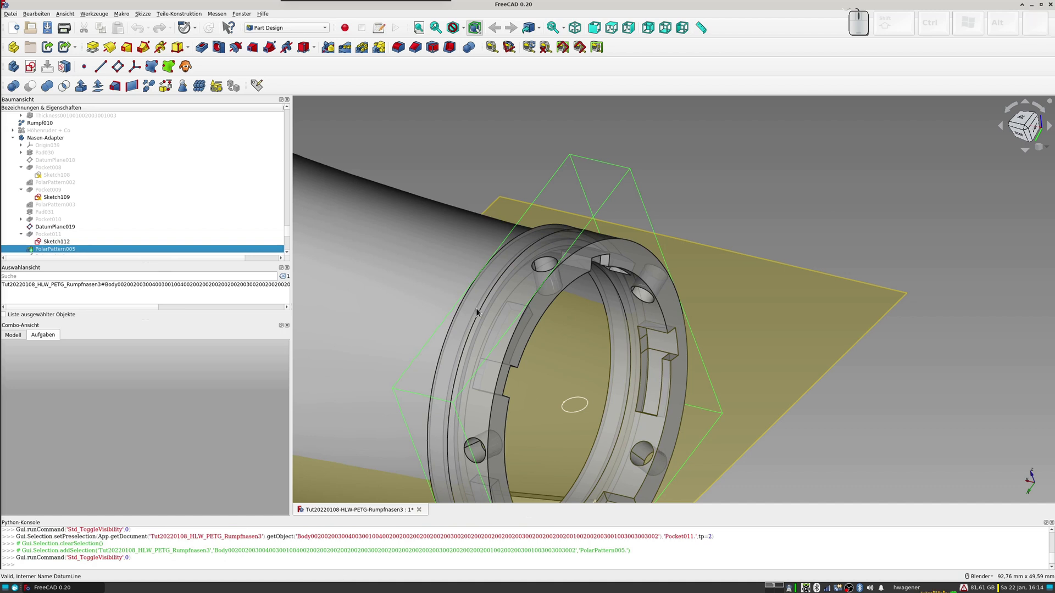
pyautogui.scroll(-3)
pyautogui.middleClick(555, 316)
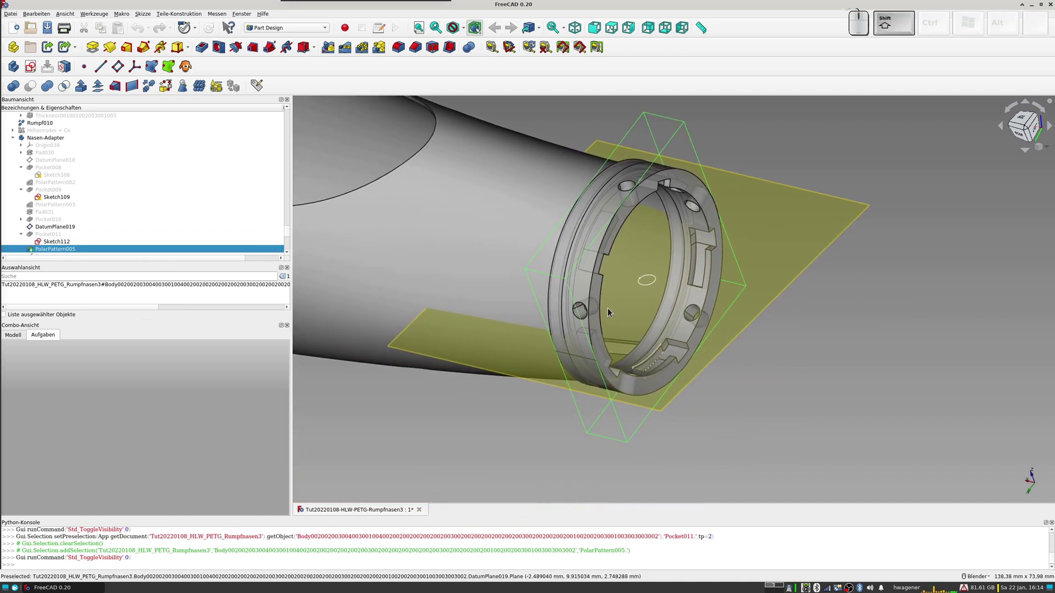
pyautogui.scroll(-3)
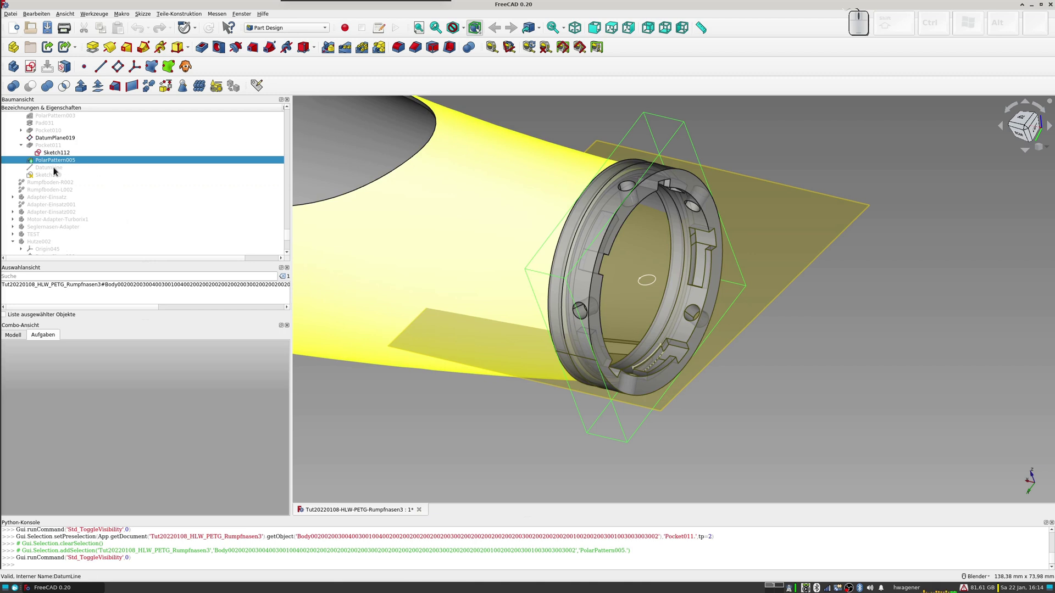
# Step: Briefly show the DatumLine, toggle Sketch119, and view the nose ring from the side
pyautogui.click(56, 170)
pyautogui.press('space')
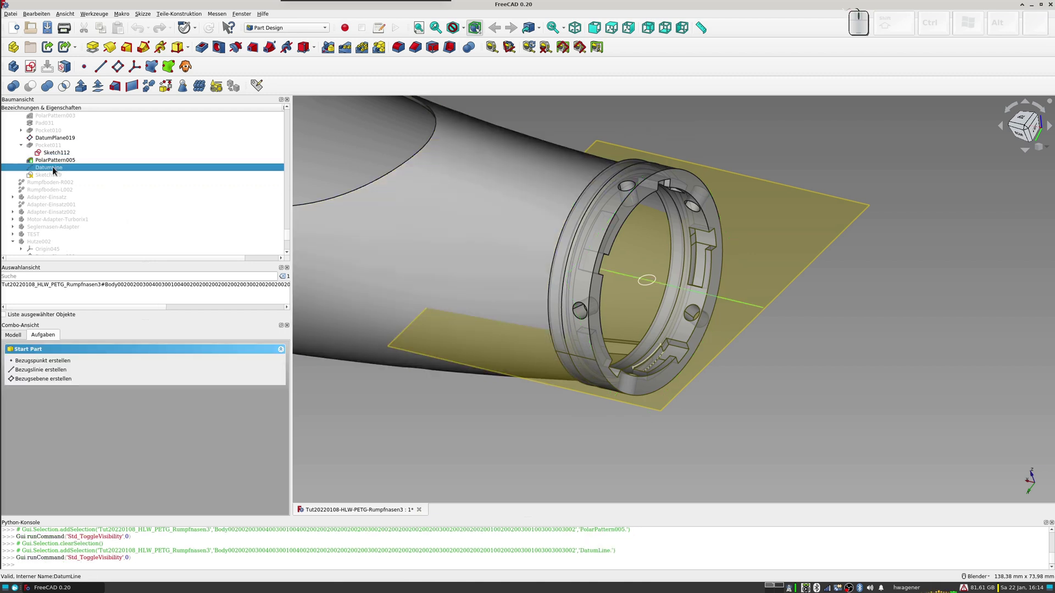
pyautogui.press('space')
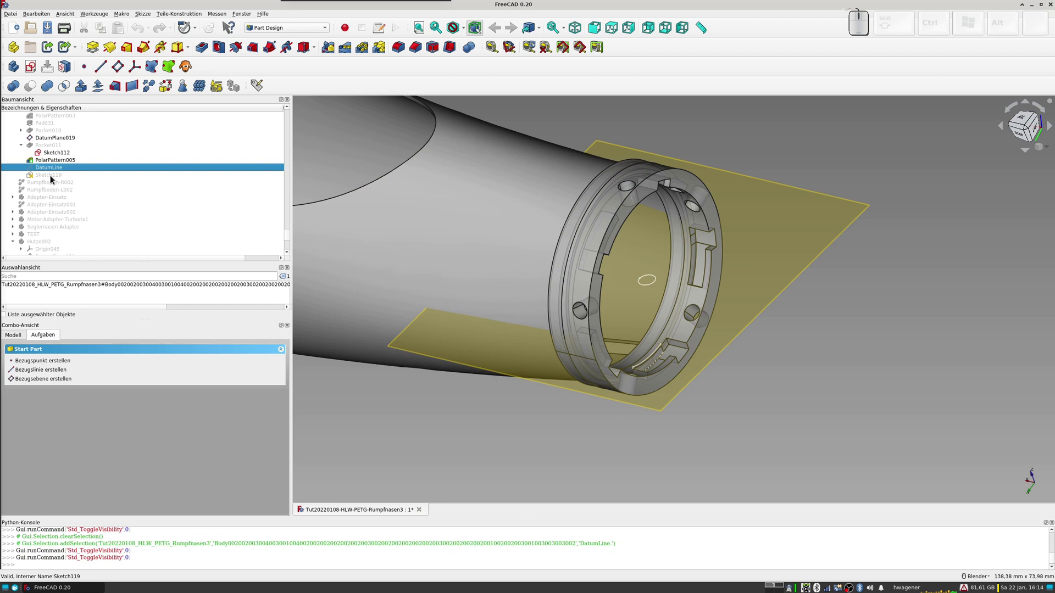
pyautogui.click(54, 179)
pyautogui.press('space')
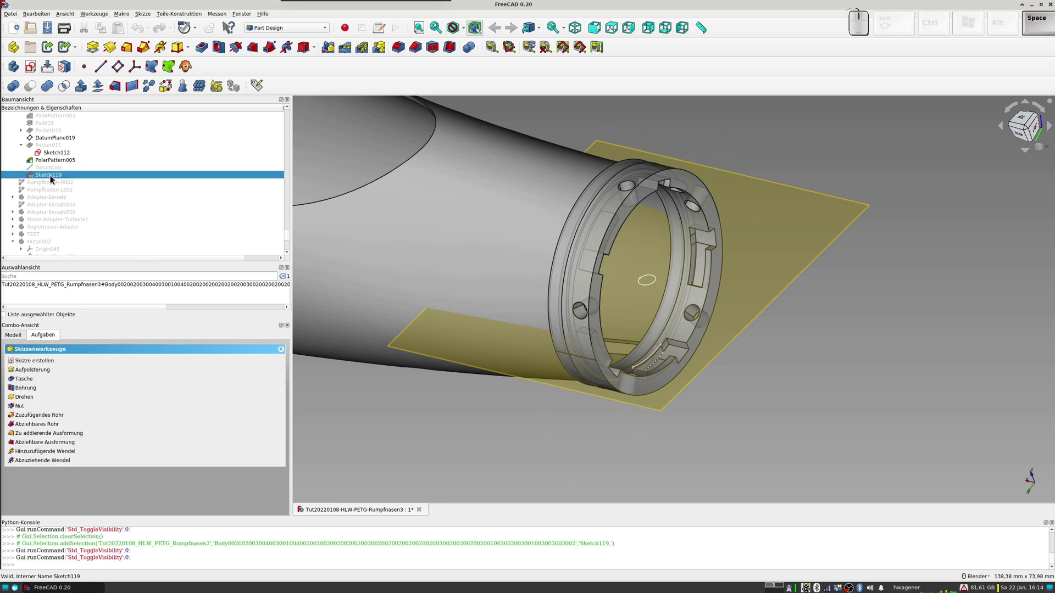
pyautogui.moveTo(458, 189); pyautogui.dragTo(407, 152)
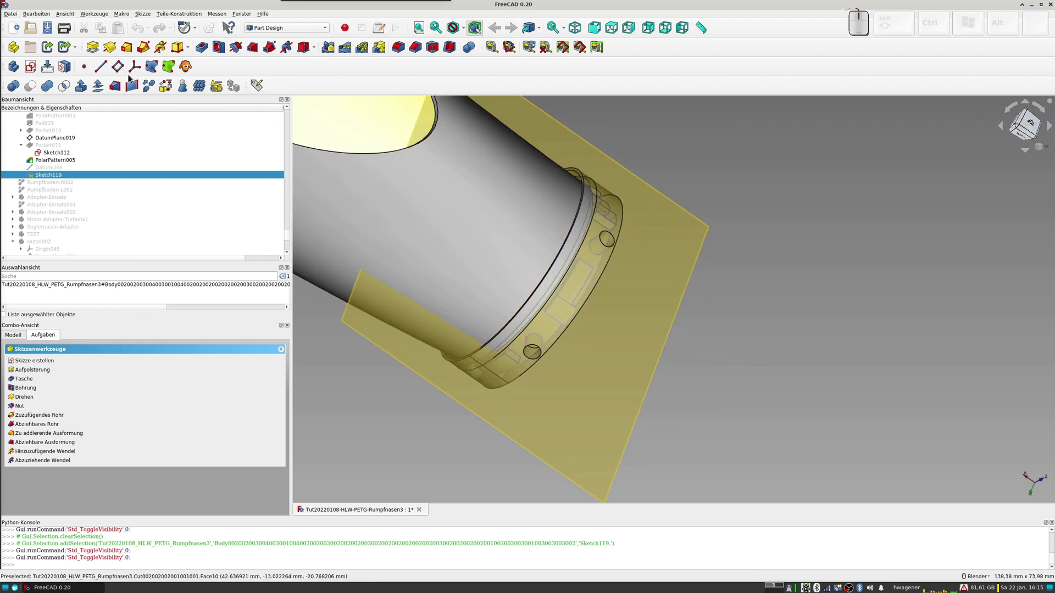
pyautogui.scroll(3)
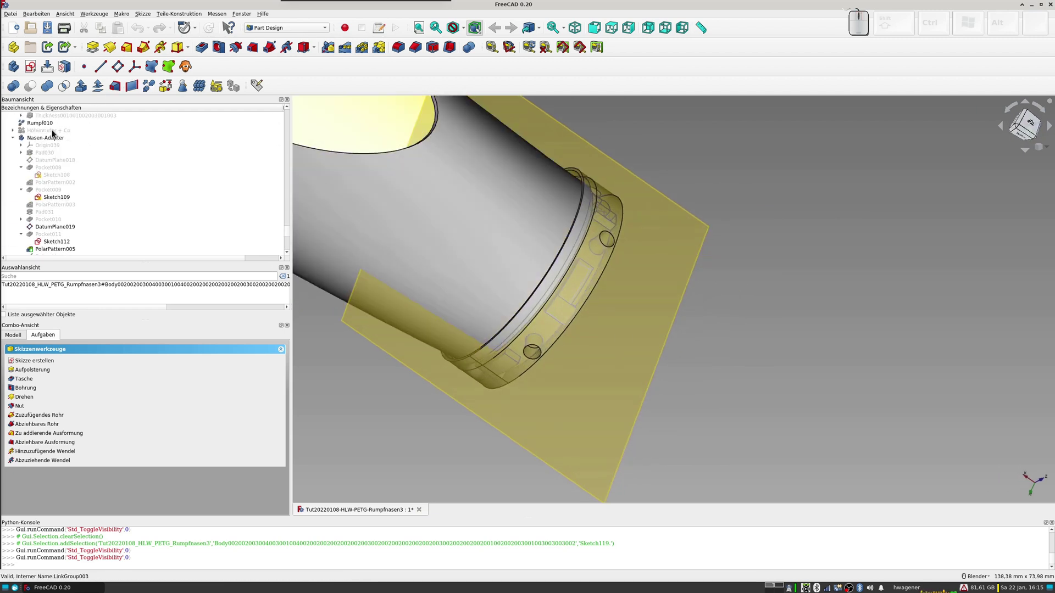
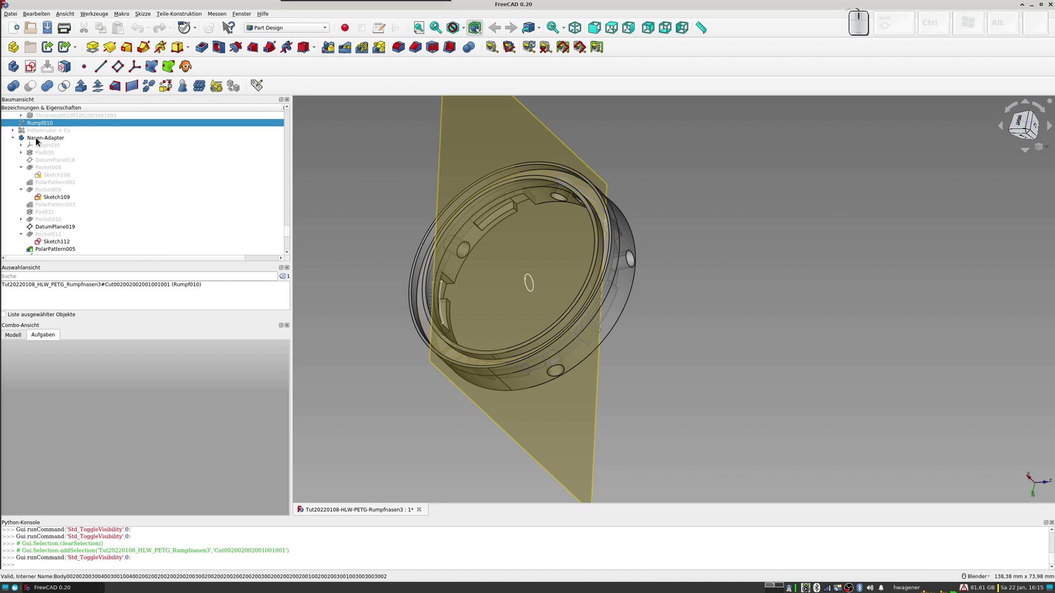
# Step: Show Rumpf010 again, zoom out to the whole fuselage, and collapse the Nasen-Adapter branch
pyautogui.click(46, 126)
pyautogui.press('space')
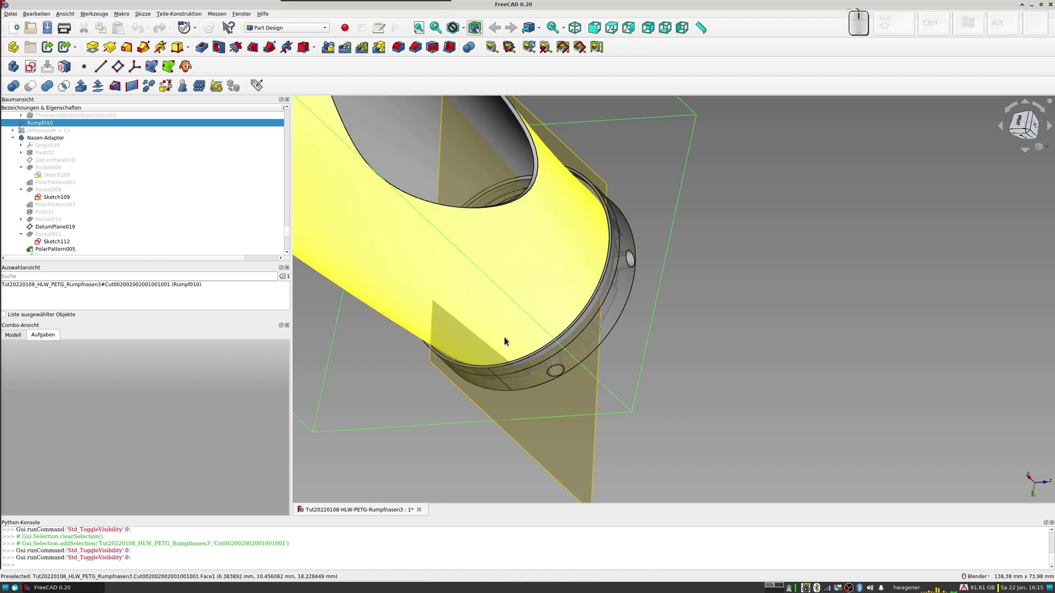
pyautogui.moveTo(506, 275); pyautogui.dragTo(480, 200)
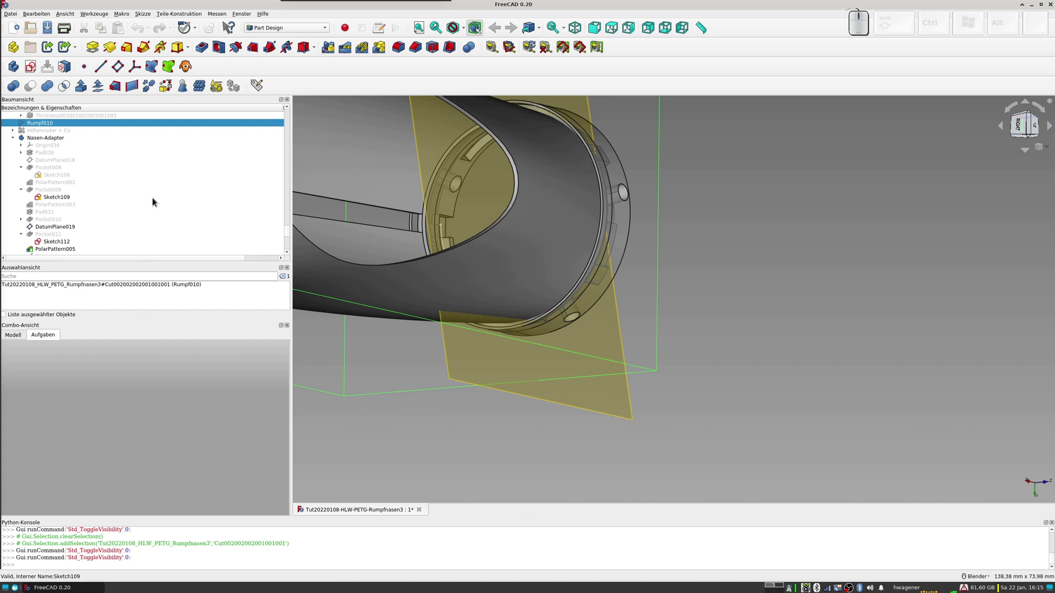
pyautogui.scroll(-3)
pyautogui.moveTo(623, 245); pyautogui.dragTo(513, 198)
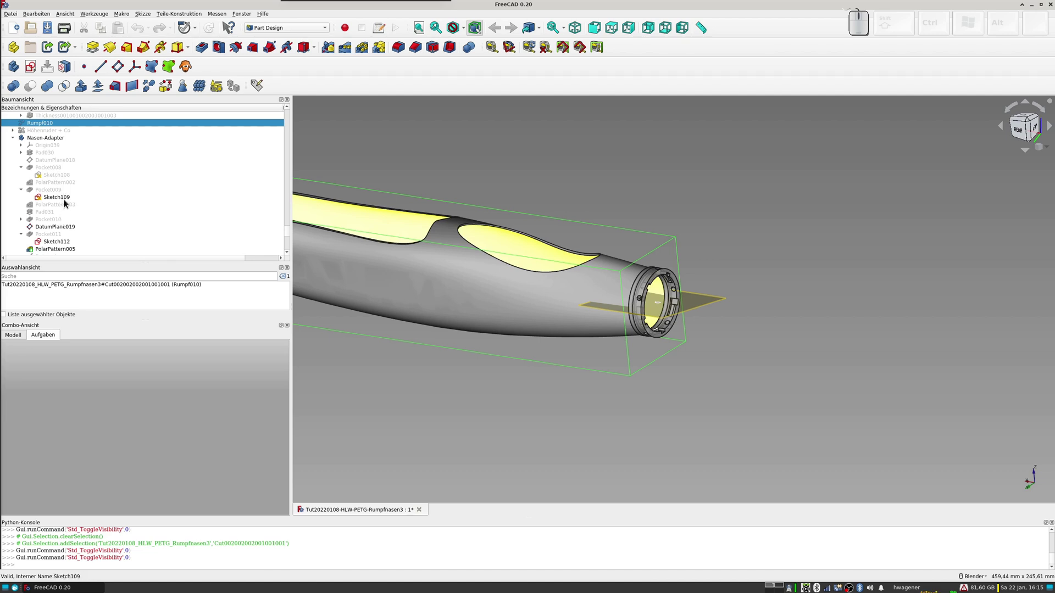
pyautogui.click(16, 140)
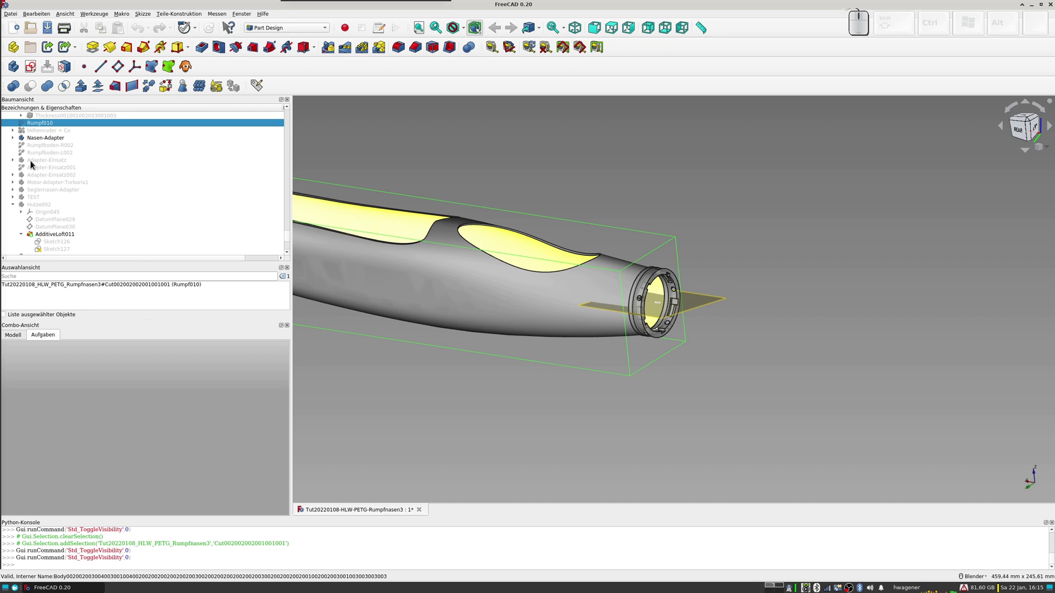
# Step: Show the Adapter-Einsatz insert, look straight into the nose ring and expand its branch
pyautogui.click(39, 164)
pyautogui.press('space')
pyautogui.scroll(3)
pyautogui.moveTo(689, 263); pyautogui.dragTo(273, 200)
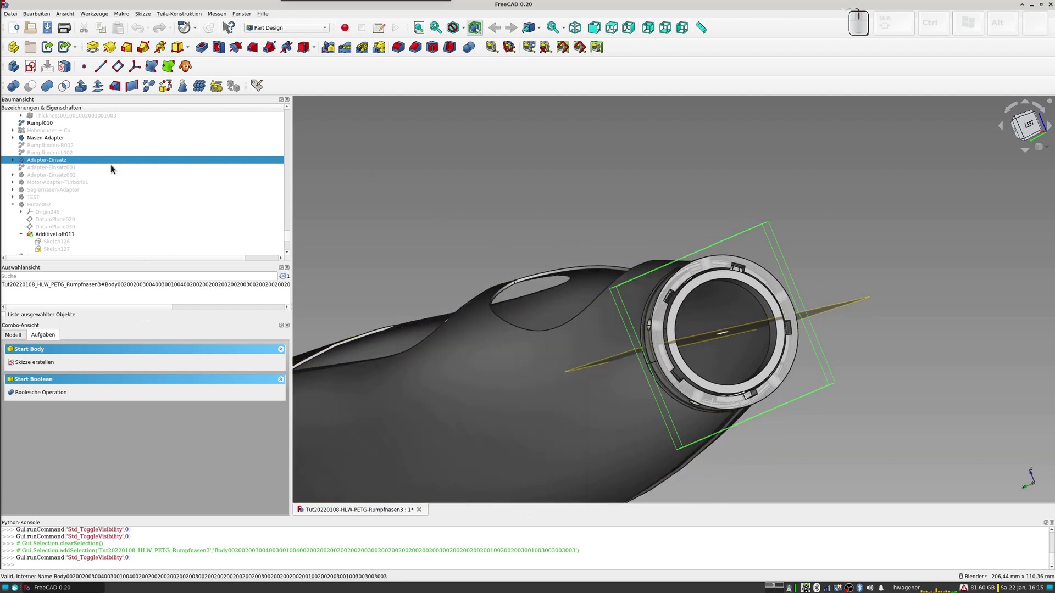
pyautogui.click(17, 164)
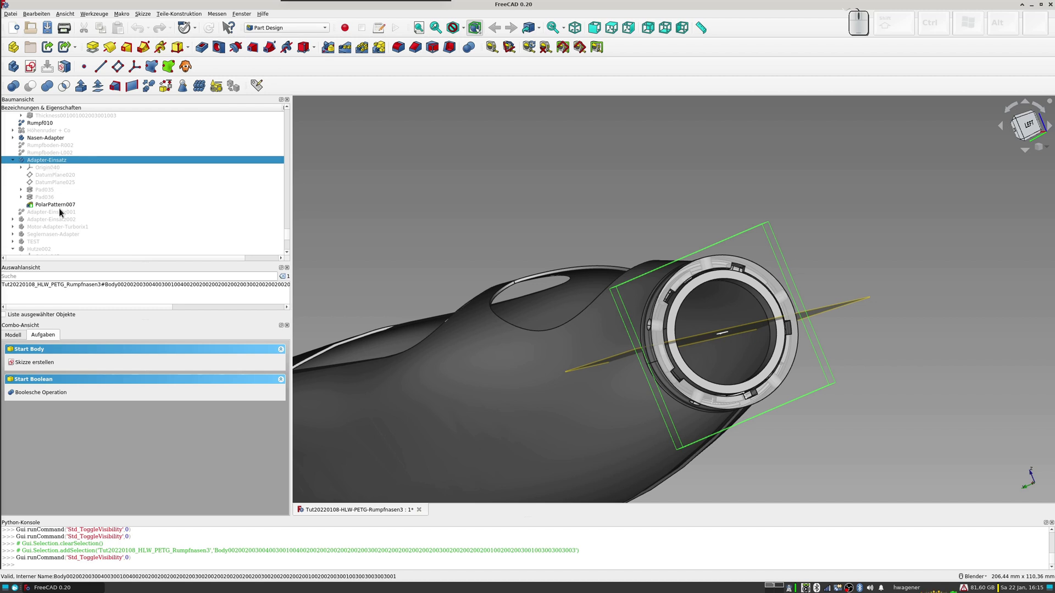
# Step: Hide and re-show the Nasen-Adapter ring while viewing the nose from above and at an angle
pyautogui.click(42, 143)
pyautogui.press('space')
pyautogui.middleClick(542, 288)
pyautogui.moveTo(543, 287); pyautogui.dragTo(675, 303)
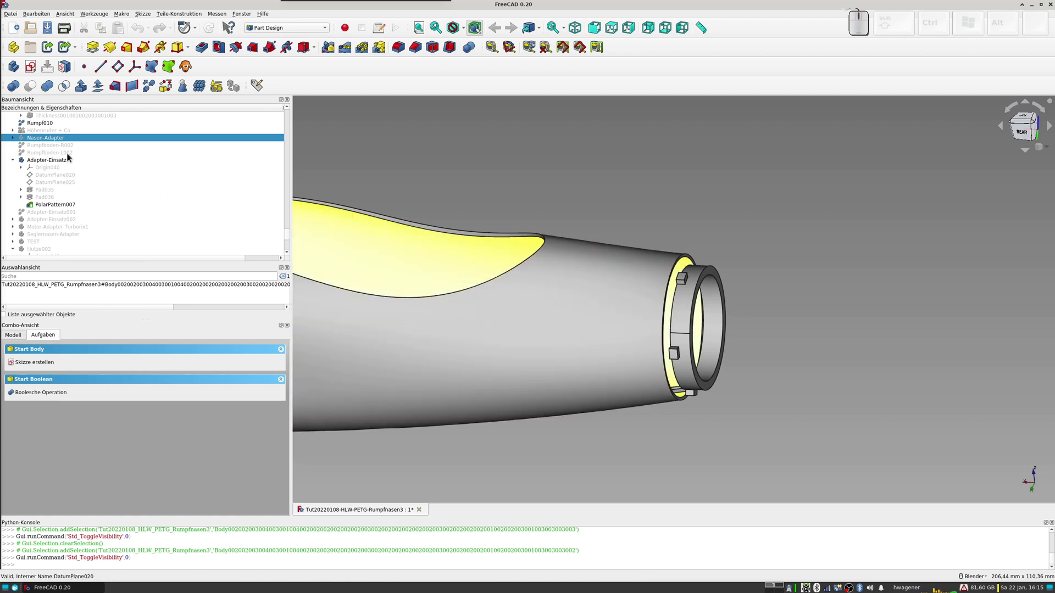
pyautogui.click(34, 142)
pyautogui.press('space')
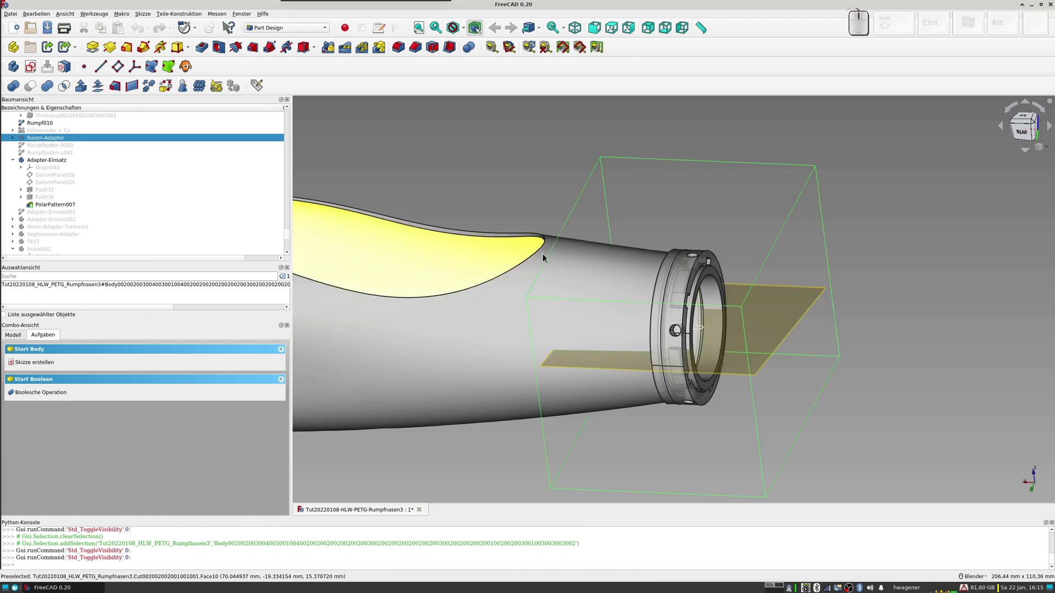
pyautogui.moveTo(634, 278); pyautogui.dragTo(324, 227)
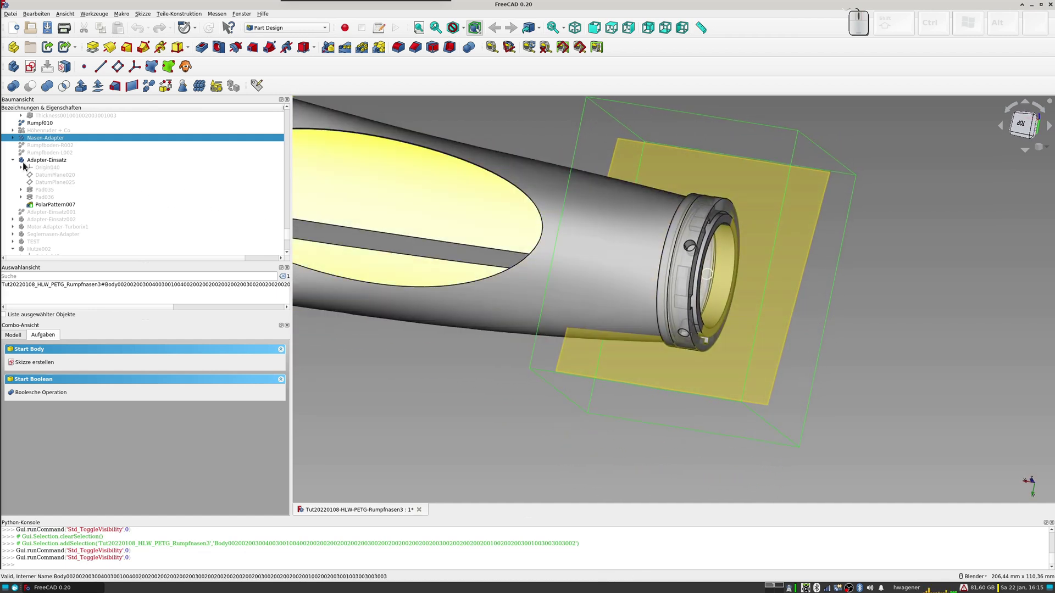
# Step: Hide Adapter-Einsatz and show Adapter-Einsatz002 instead, inspecting the ring's rim close up
pyautogui.click(15, 163)
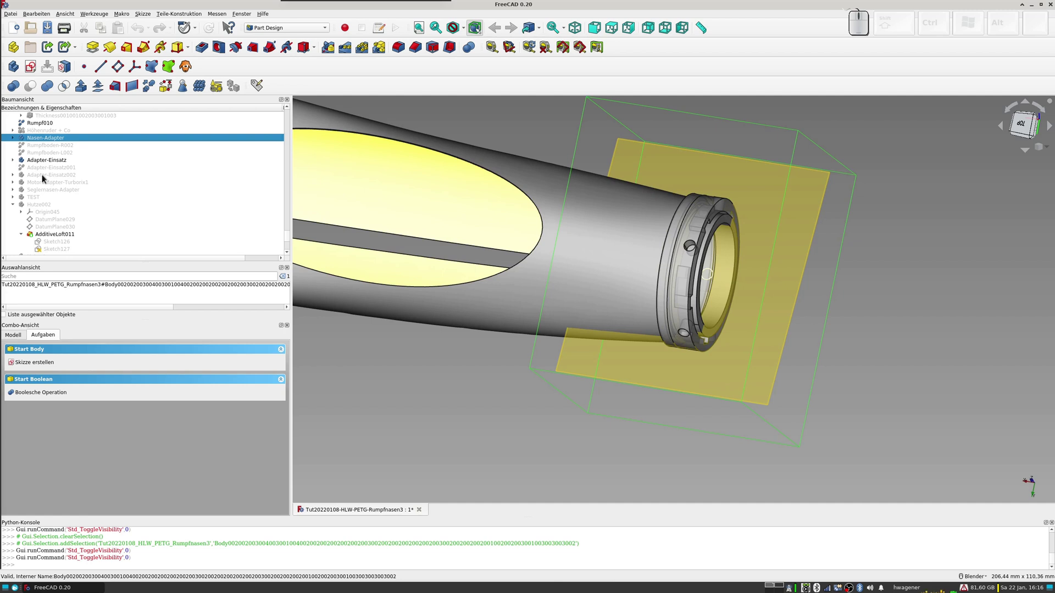
pyautogui.click(45, 177)
pyautogui.click(35, 163)
pyautogui.press('space')
pyautogui.click(41, 178)
pyautogui.press('space')
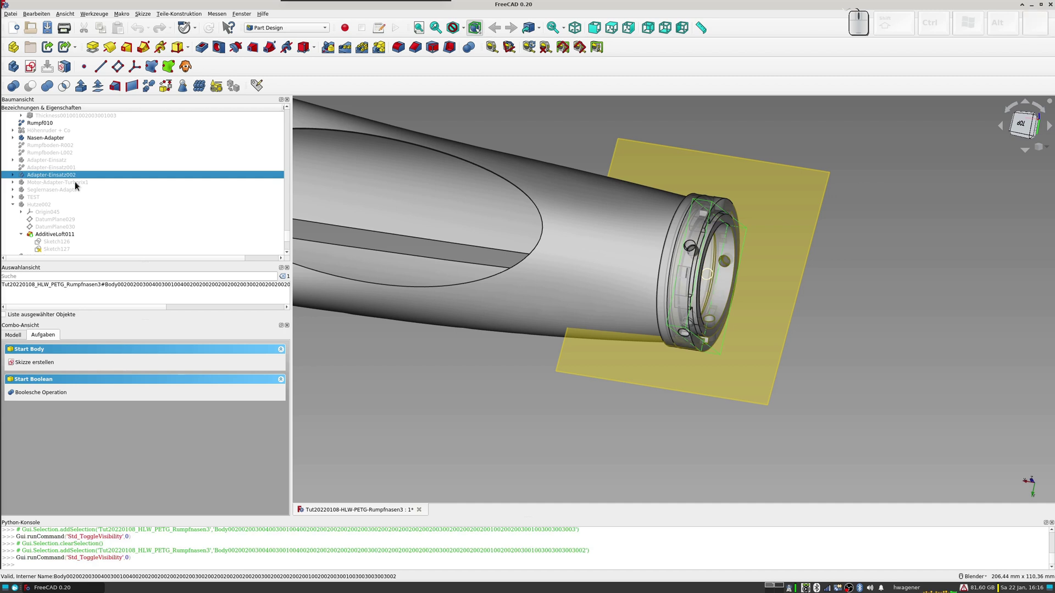
pyautogui.scroll(3)
pyautogui.moveTo(711, 254); pyautogui.dragTo(725, 230)
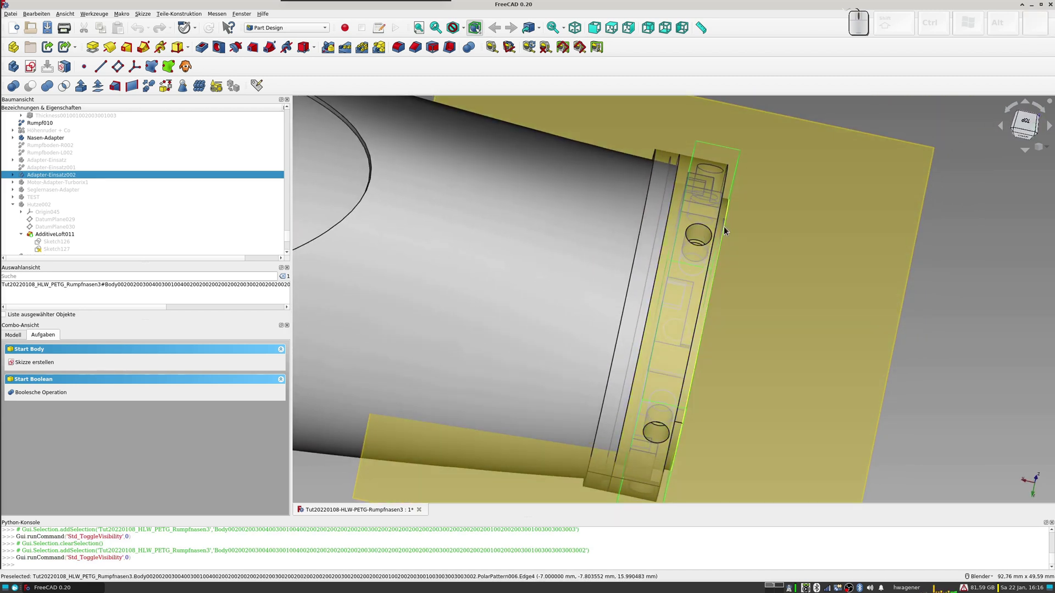
pyautogui.middleClick(733, 252)
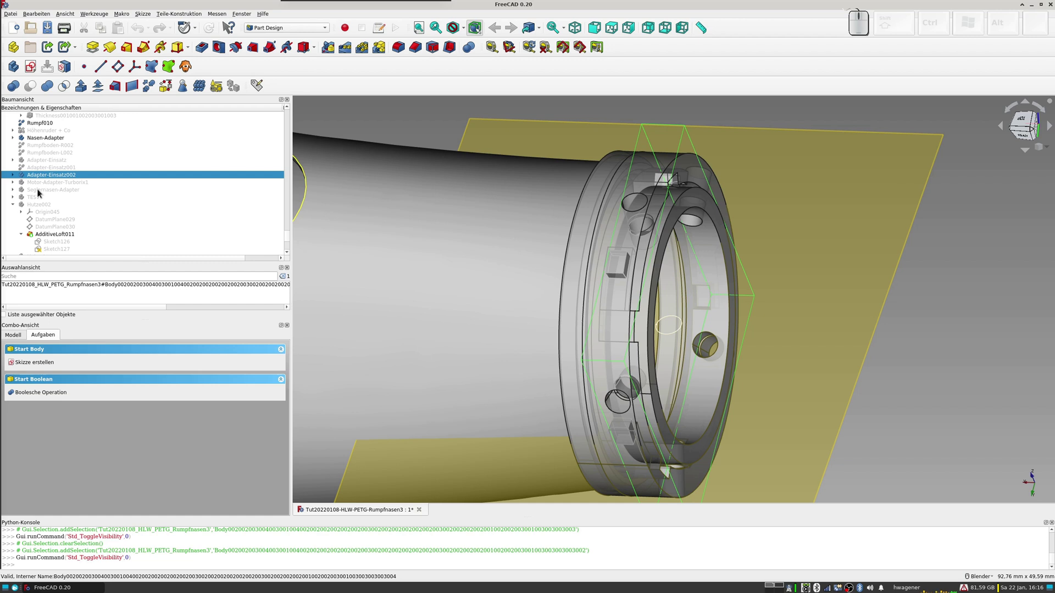
# Step: Briefly show then hide the Seglernasen-Adapter cone and select Motor-Adapter-Turborix1
pyautogui.click(41, 193)
pyautogui.press('space')
pyautogui.scroll(-3)
pyautogui.moveTo(559, 270); pyautogui.dragTo(334, 141)
pyautogui.press('space')
pyautogui.click(44, 176)
pyautogui.click(43, 187)
# Step: Show then hide the Motor-Adapter-Turborix1 cowl and display the Hutze002 air scoop
pyautogui.press('space')
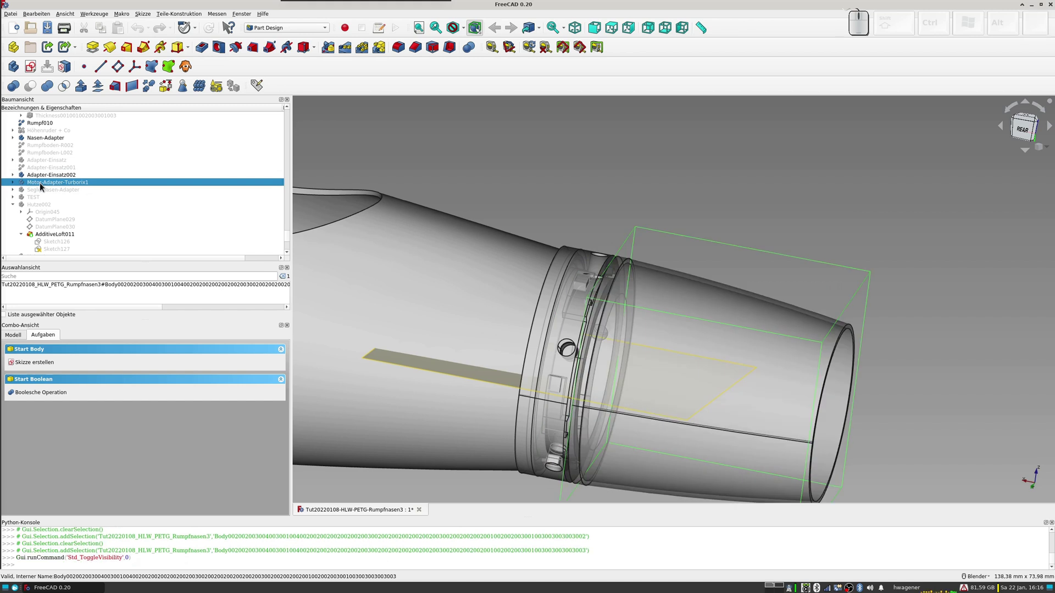
pyautogui.press('space')
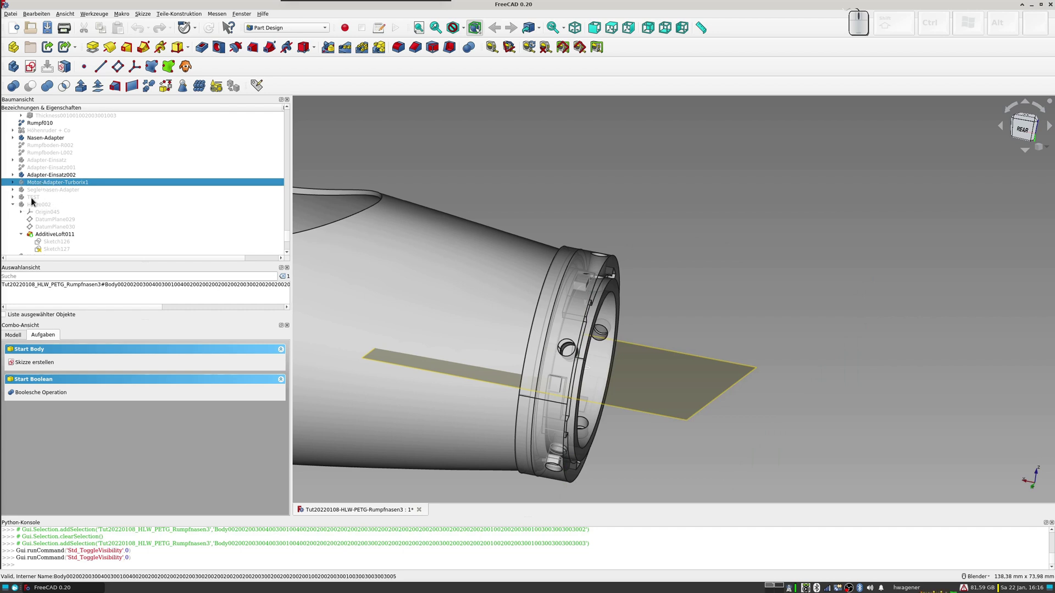
pyautogui.scroll(-3)
pyautogui.click(40, 142)
pyautogui.press('space')
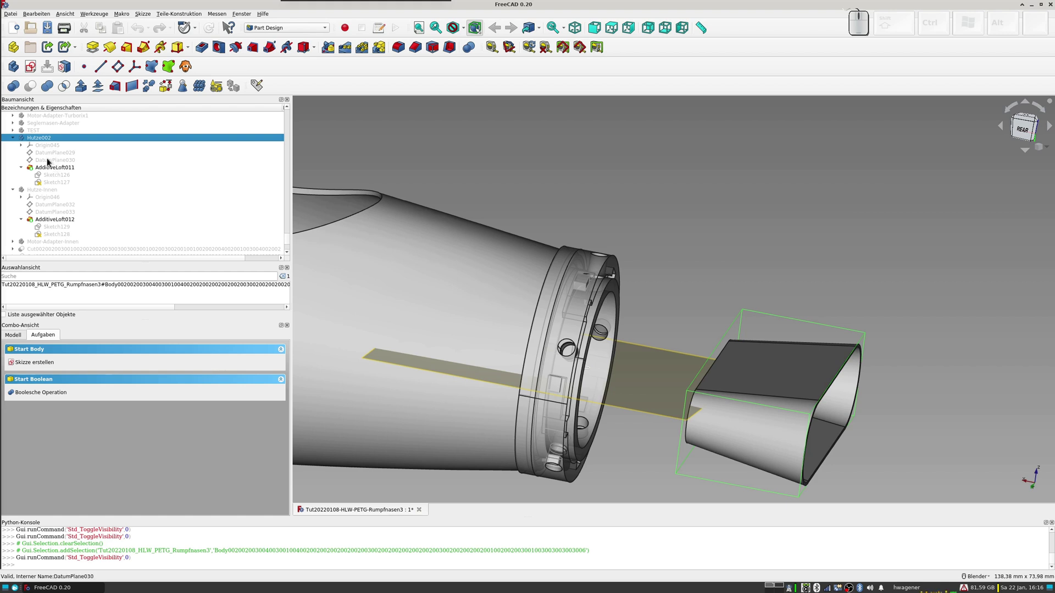
pyautogui.scroll(3)
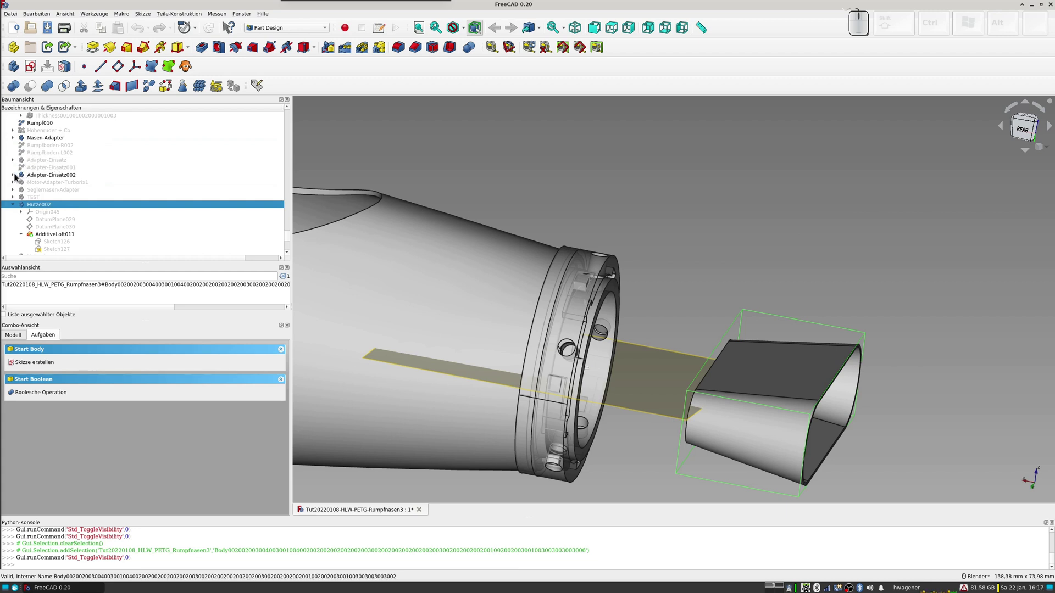
# Step: Expand the Adapter-Einsatz002 and Adapter-Einsatz branches and toggle a picked item's visibility
pyautogui.click(16, 176)
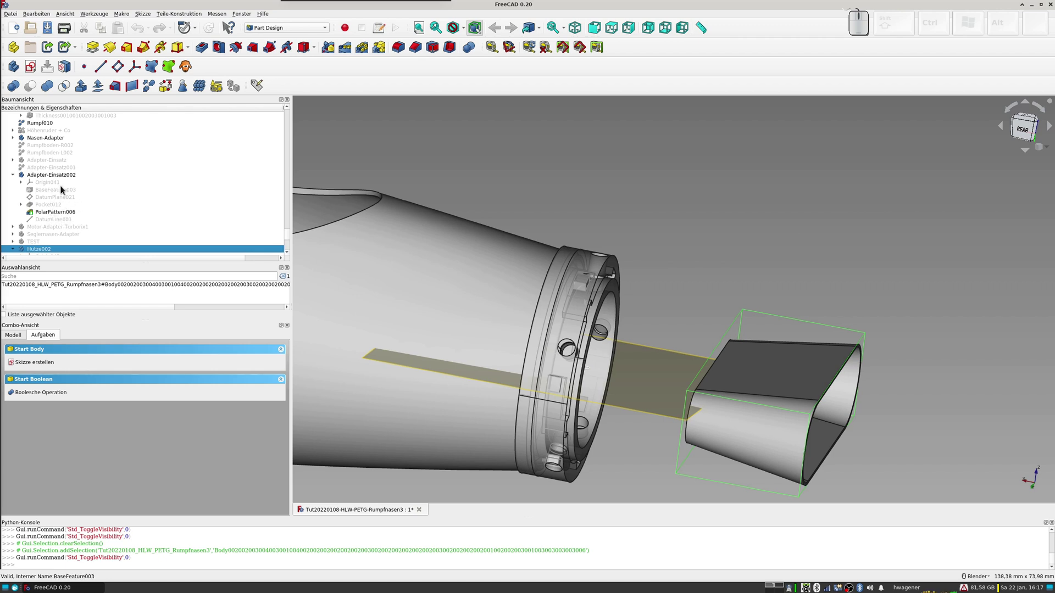
pyautogui.click(15, 164)
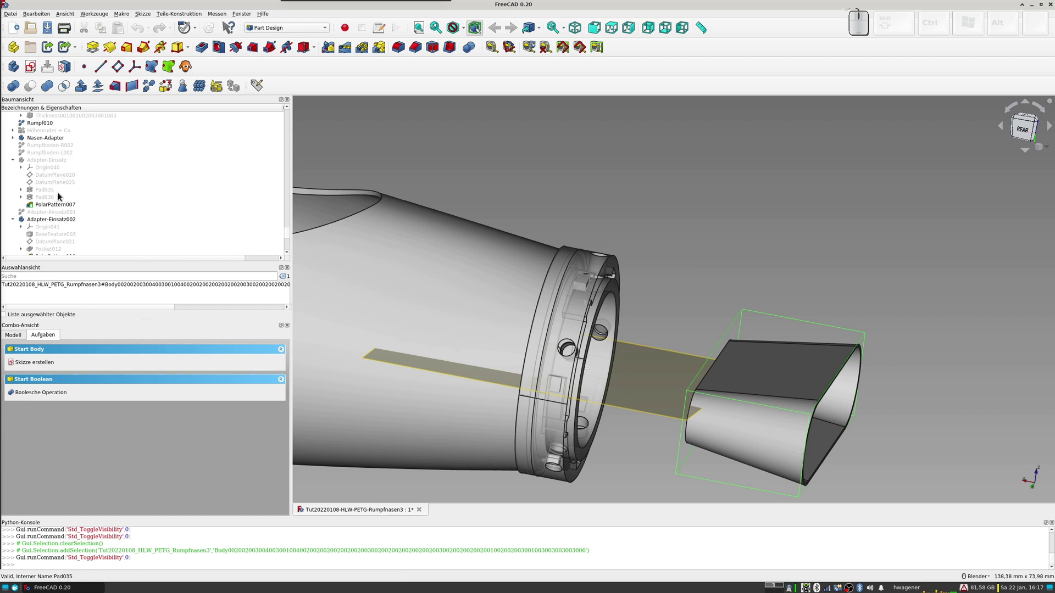
pyautogui.click(658, 358)
pyautogui.press('space')
pyautogui.scroll(-3)
# Step: Inside Hutze002, briefly show then hide DatumPlane029 and DatumPlane030
pyautogui.click(39, 207)
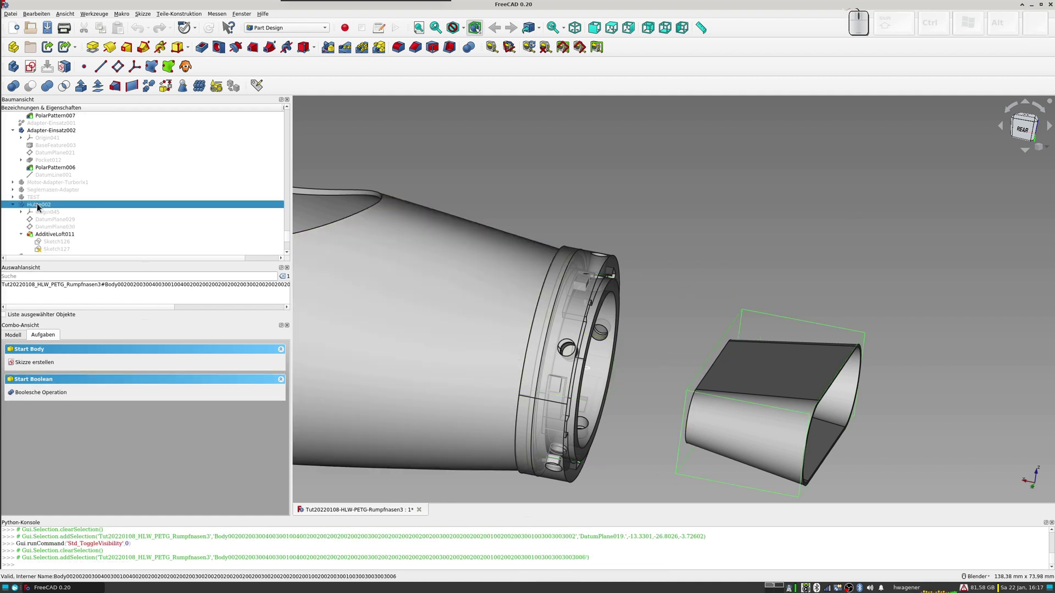
pyautogui.scroll(-3)
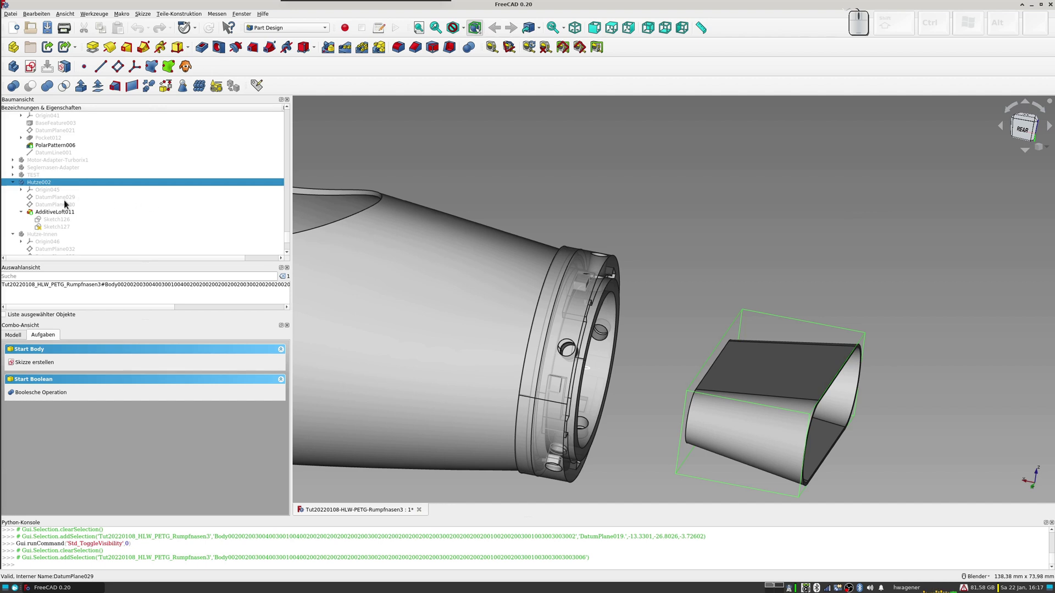
pyautogui.click(68, 199)
pyautogui.press('space')
pyautogui.press('space')
pyautogui.click(64, 209)
pyautogui.press('space')
pyautogui.press('space')
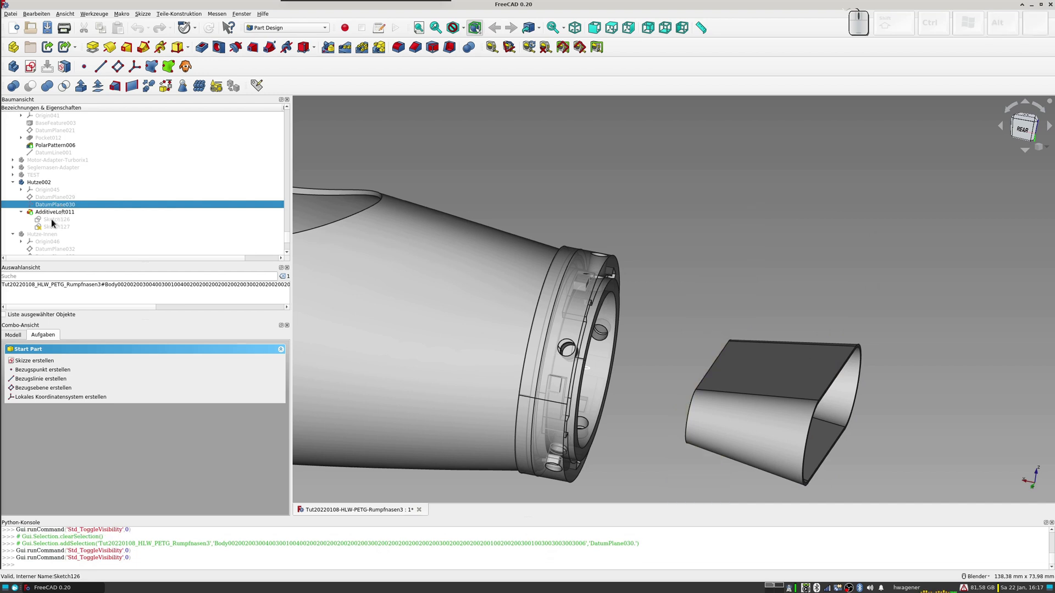
# Step: View the scoop sketch face-on with the section cut and zoom onto the rounded-slot profile
pyautogui.click(56, 222)
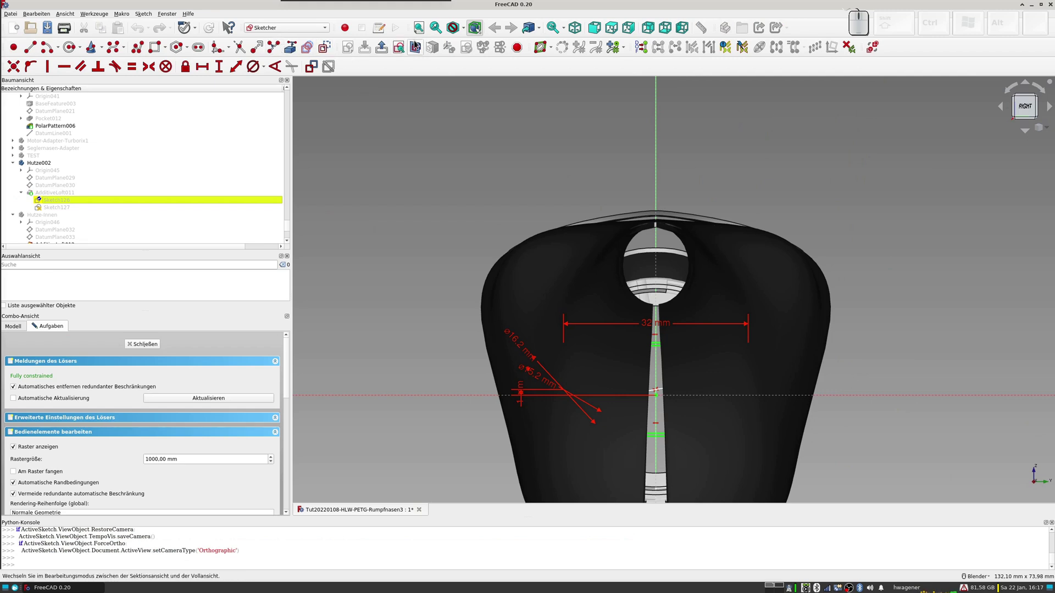
pyautogui.click(420, 49)
pyautogui.scroll(3)
pyautogui.middleClick(572, 371)
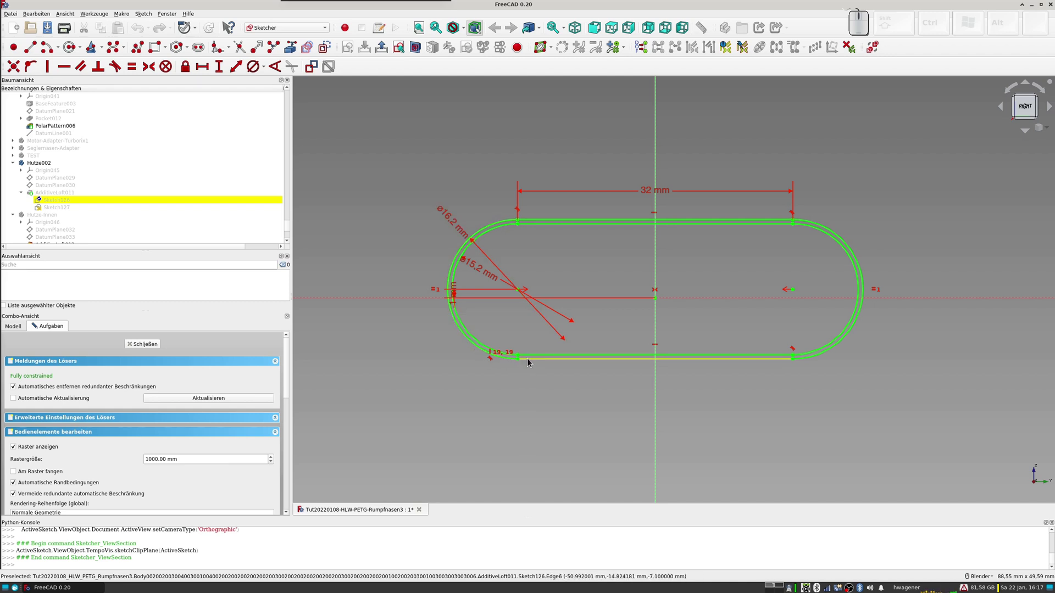
# Step: Select Sketch127 and AdditiveLoft011, then close the sketch back to the 3D scoop loft
pyautogui.click(65, 211)
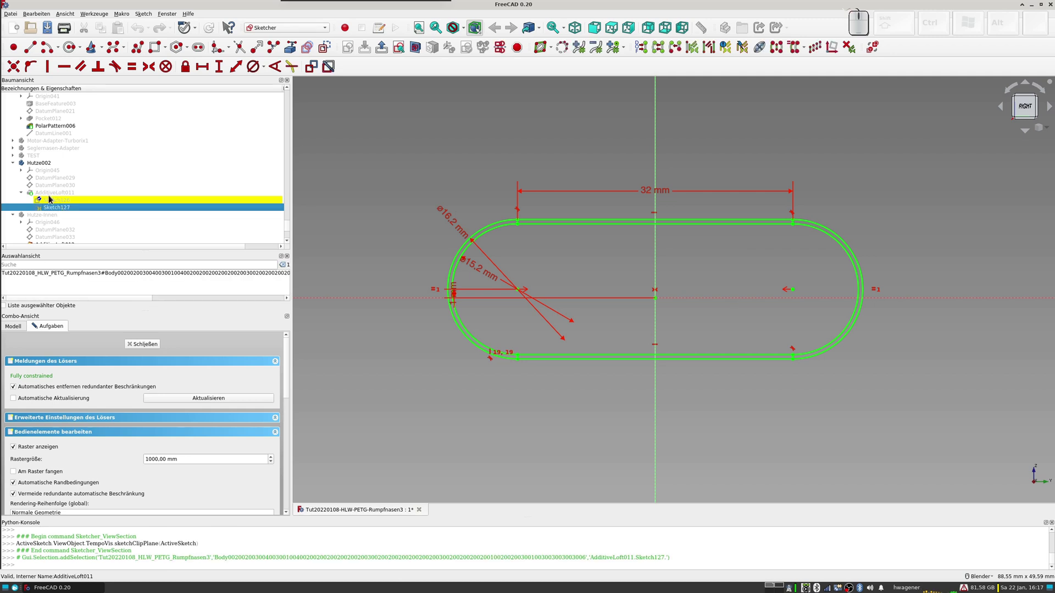
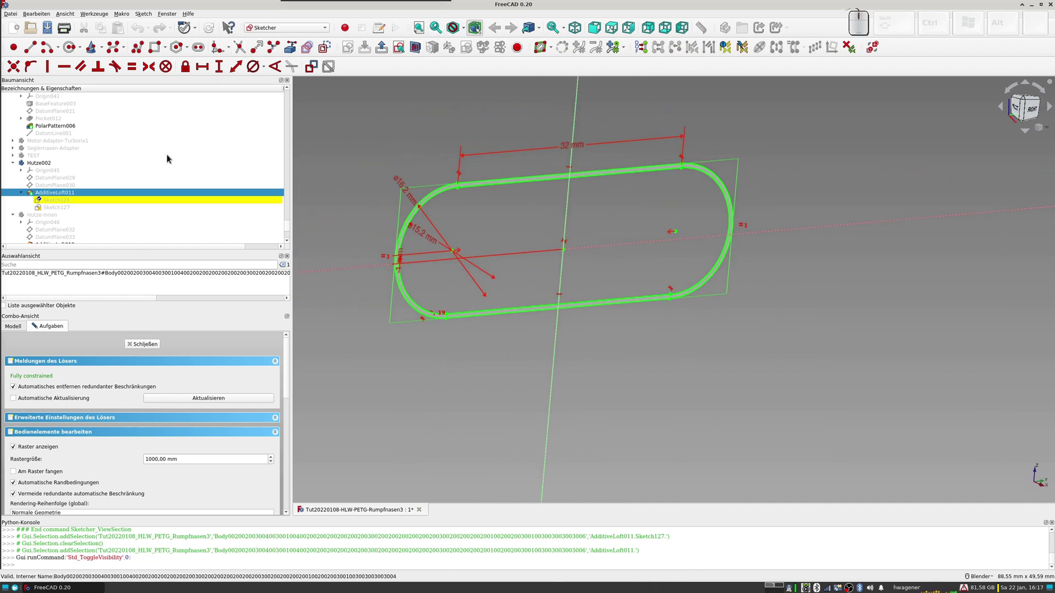
pyautogui.click(145, 347)
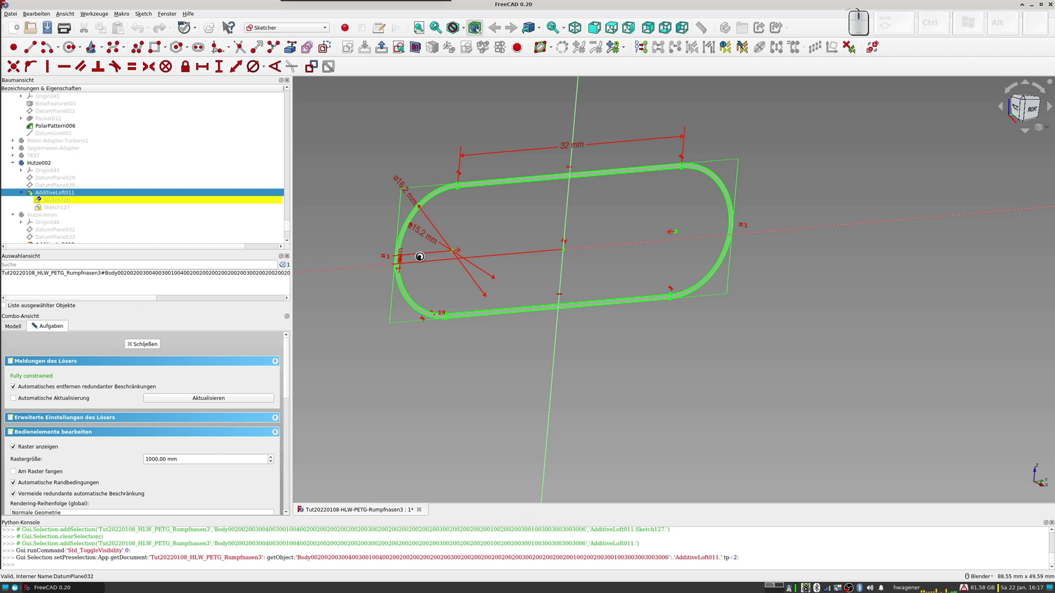
pyautogui.click(756, 369)
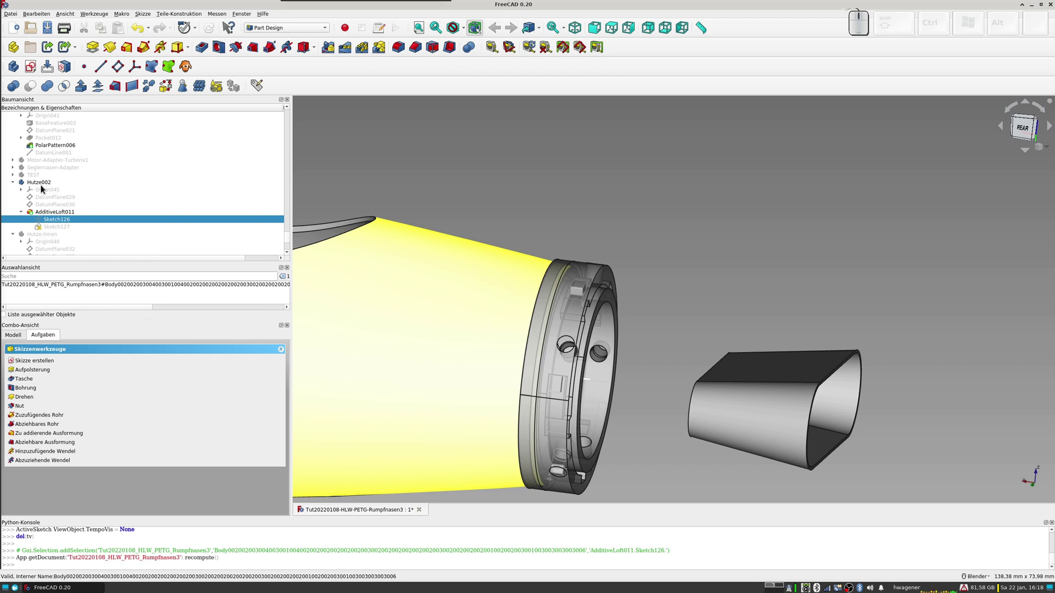
# Step: Toggle visibility of the Hutze002 scoop body and the second scoop body
pyautogui.click(43, 235)
pyautogui.press('space')
pyautogui.click(48, 184)
pyautogui.press('space')
pyautogui.press('space')
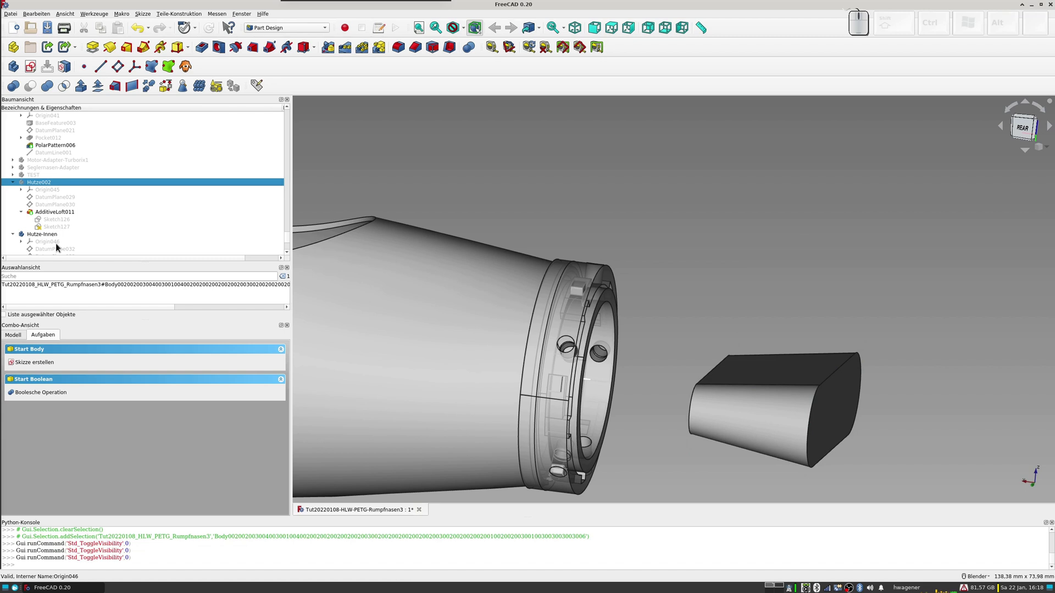
pyautogui.scroll(-3)
pyautogui.scroll(-3)
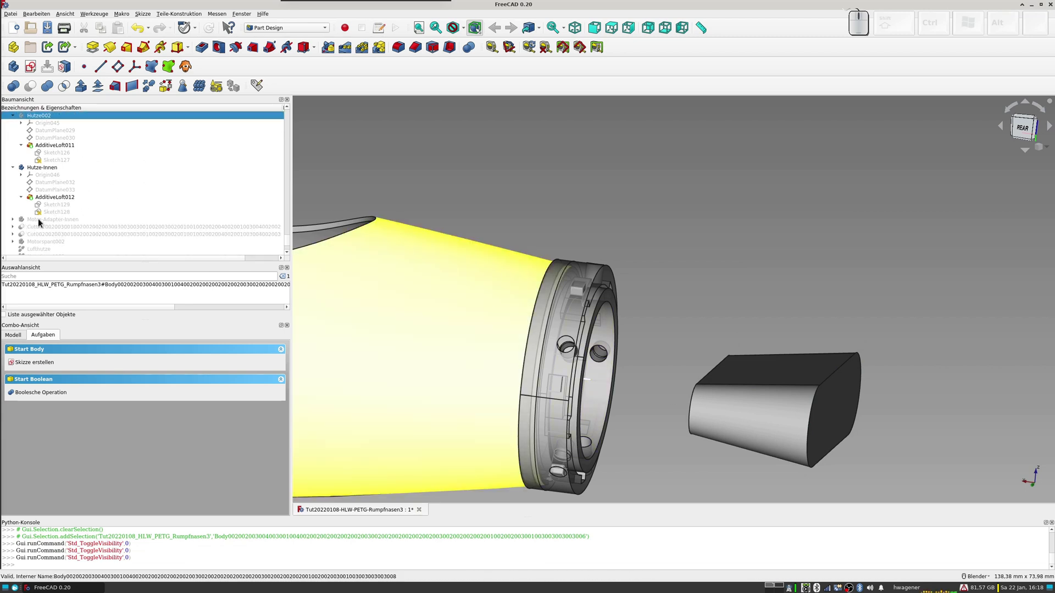
# Step: Show the Motor-Adapter-Innen body, expand its cut feature and hide the Hutze-Innen scoop
pyautogui.click(15, 221)
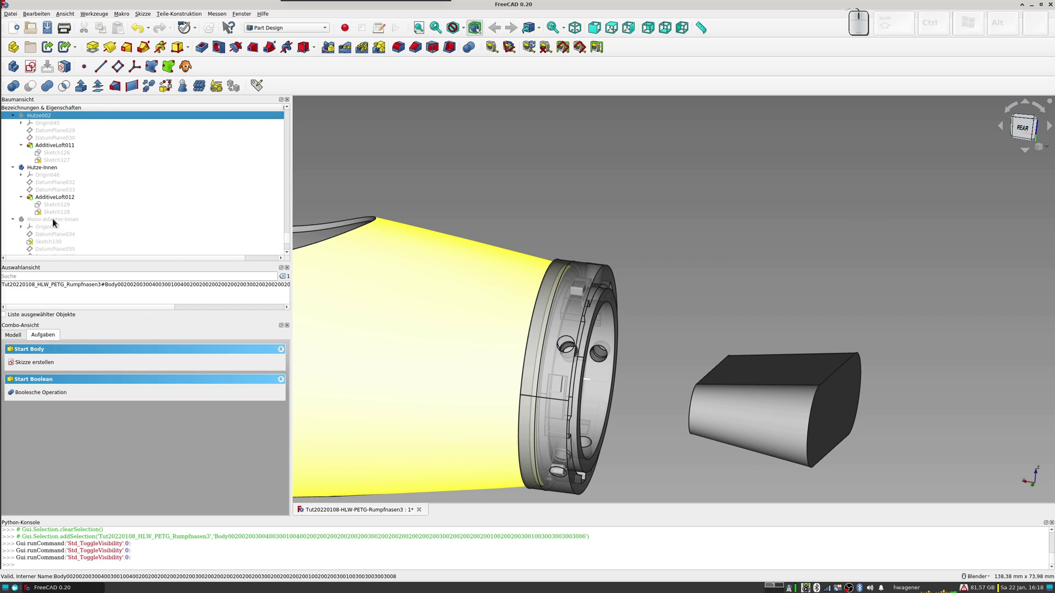
pyautogui.click(45, 222)
pyautogui.press('space')
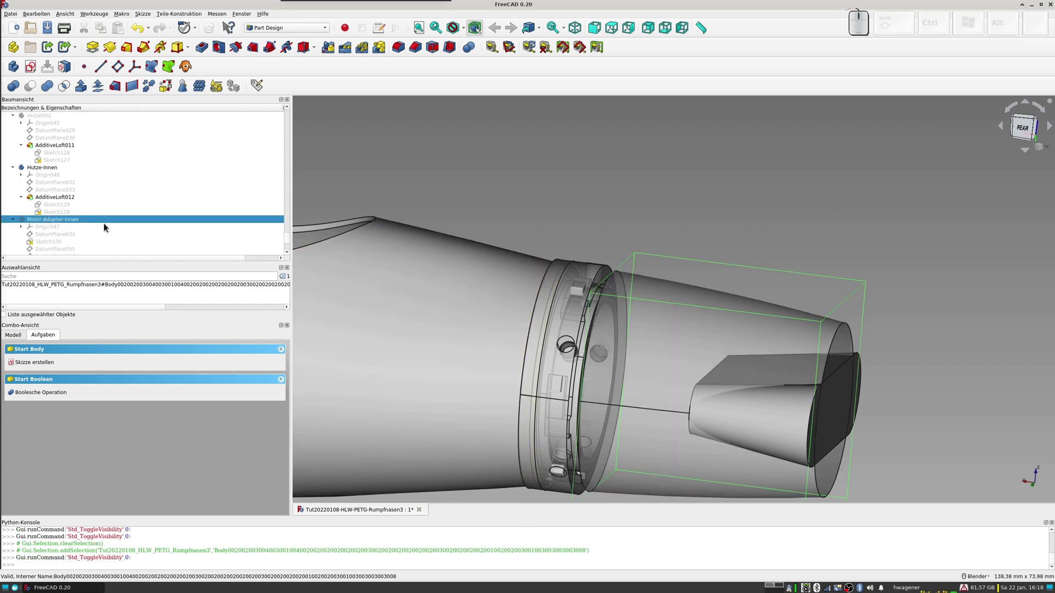
pyautogui.scroll(-3)
pyautogui.moveTo(664, 324); pyautogui.dragTo(398, 256)
pyautogui.click(14, 222)
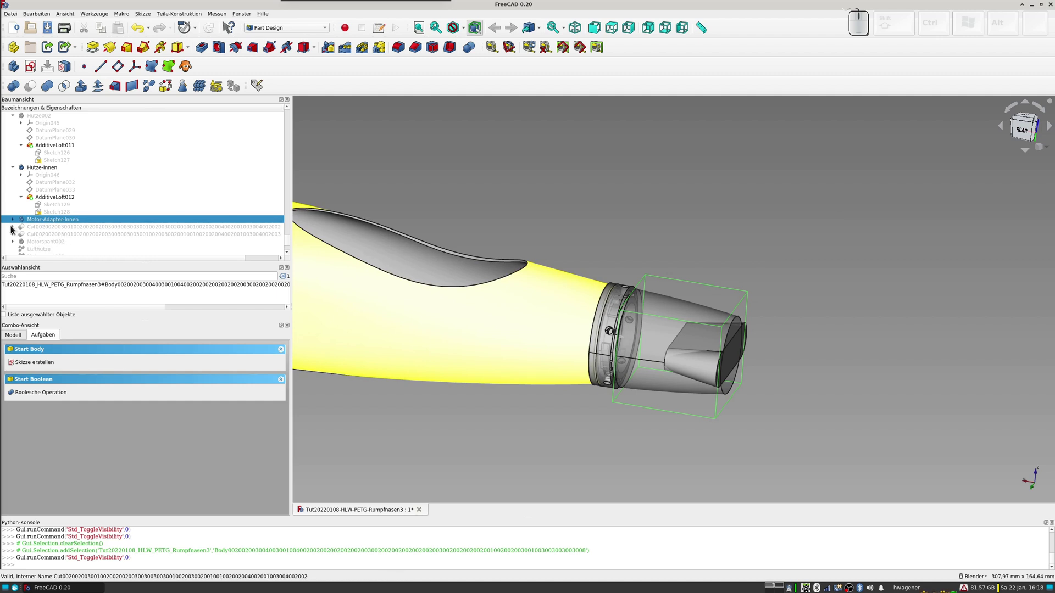
pyautogui.click(13, 228)
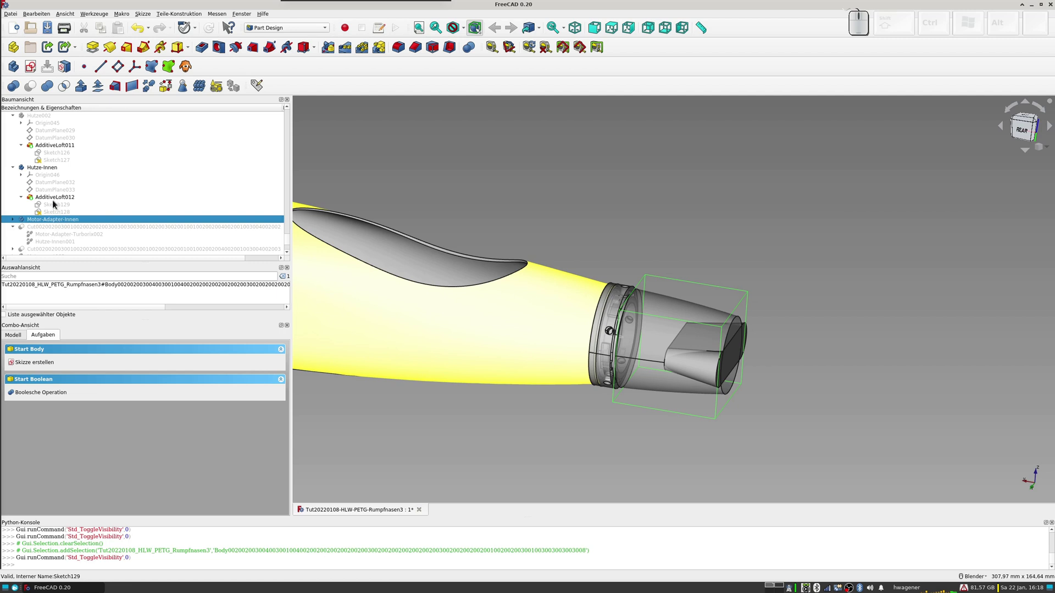
pyautogui.click(38, 171)
pyautogui.press('space')
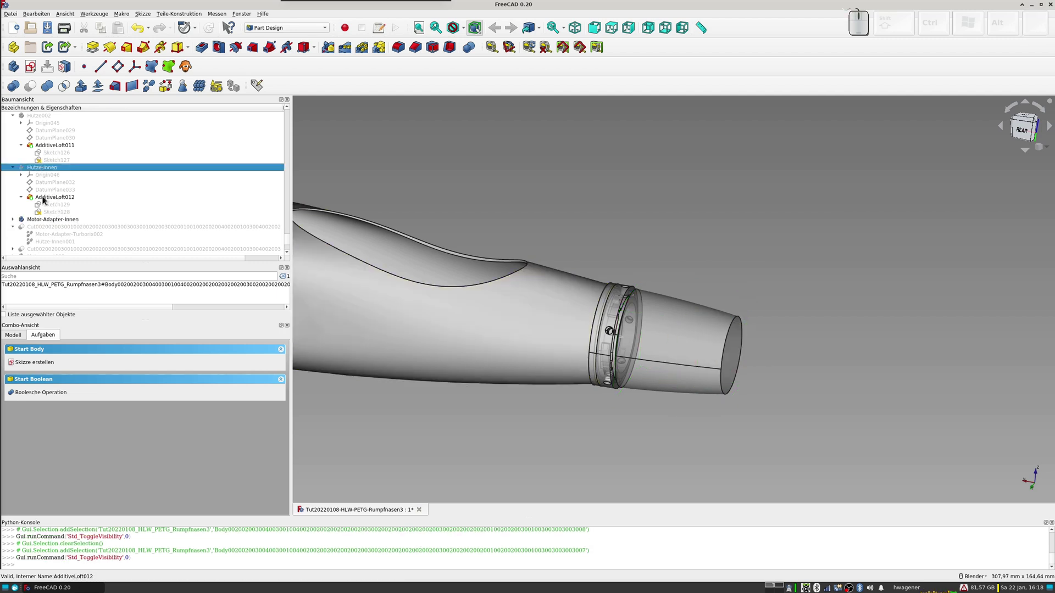
# Step: Toggle the inner adapter and first cut result, leaving the second cut result (split scoop halves) selected
pyautogui.scroll(3)
pyautogui.scroll(-3)
pyautogui.click(44, 221)
pyautogui.press('space')
pyautogui.click(59, 229)
pyautogui.press('space')
pyautogui.moveTo(695, 320); pyautogui.dragTo(696, 350)
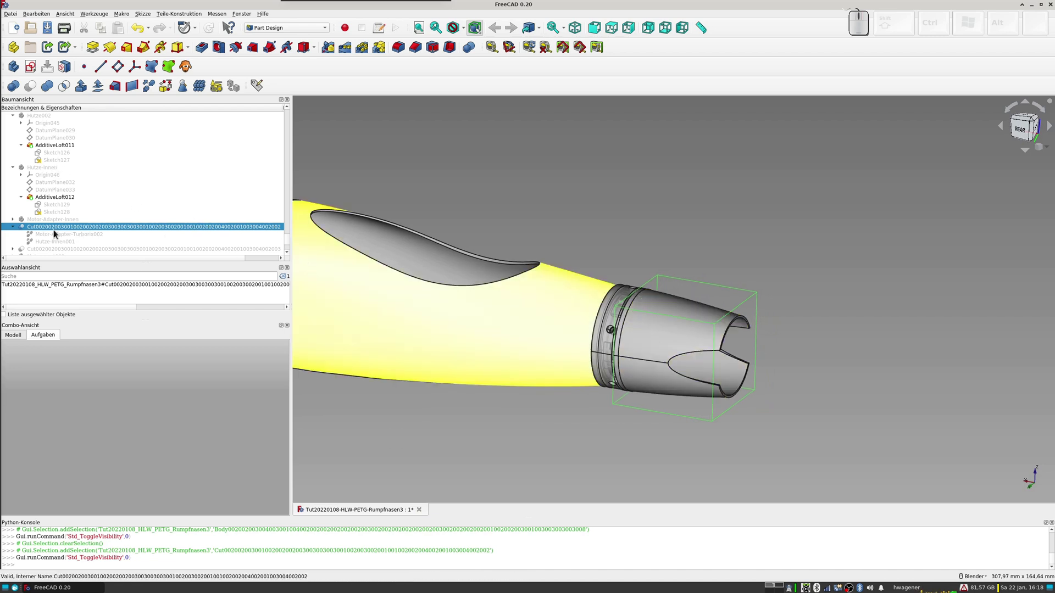
pyautogui.press('space')
pyautogui.click(34, 248)
# Step: Briefly show the split scoop halves and the Motorspant002 bulkhead disc, then hide both
pyautogui.press('space')
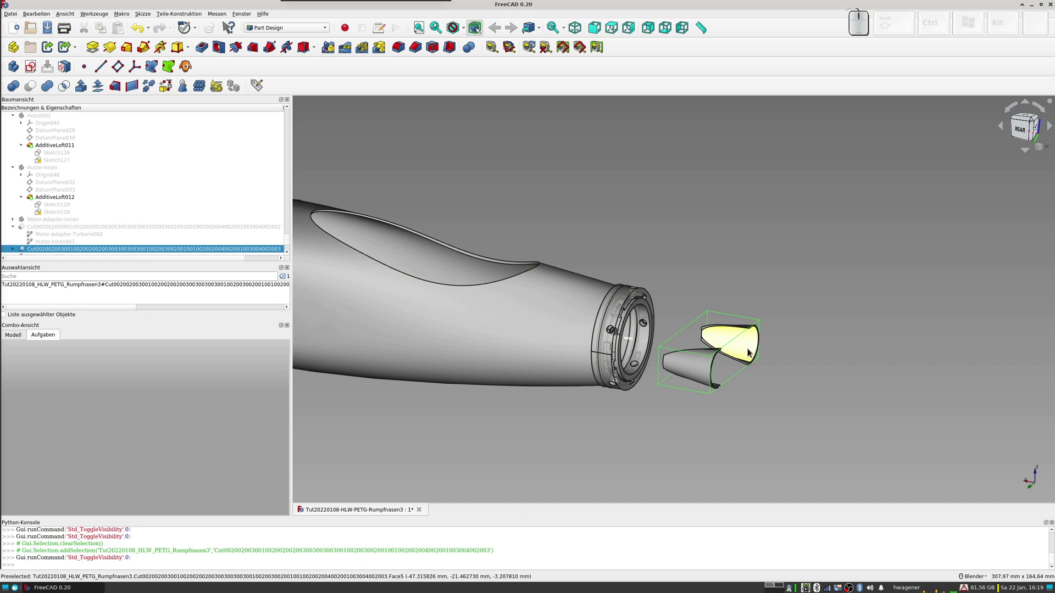
pyautogui.scroll(-3)
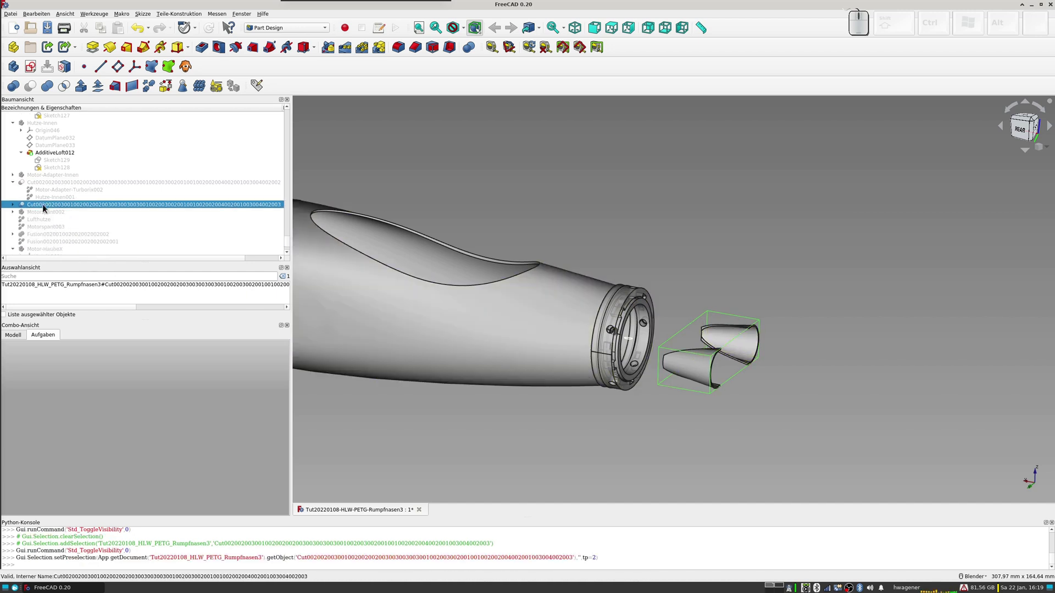
pyautogui.press('space')
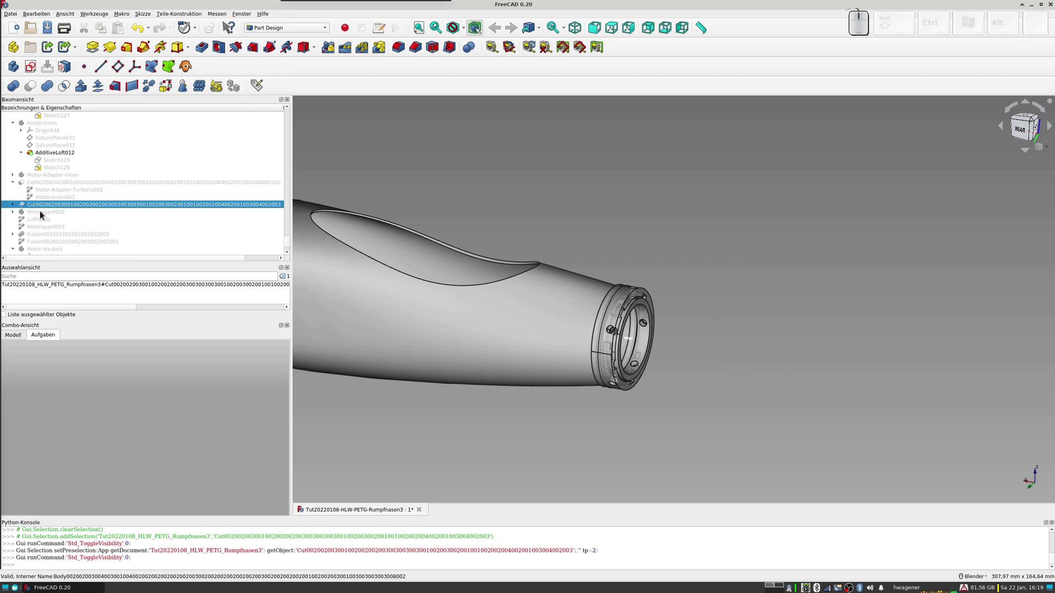
pyautogui.click(44, 215)
pyautogui.press('space')
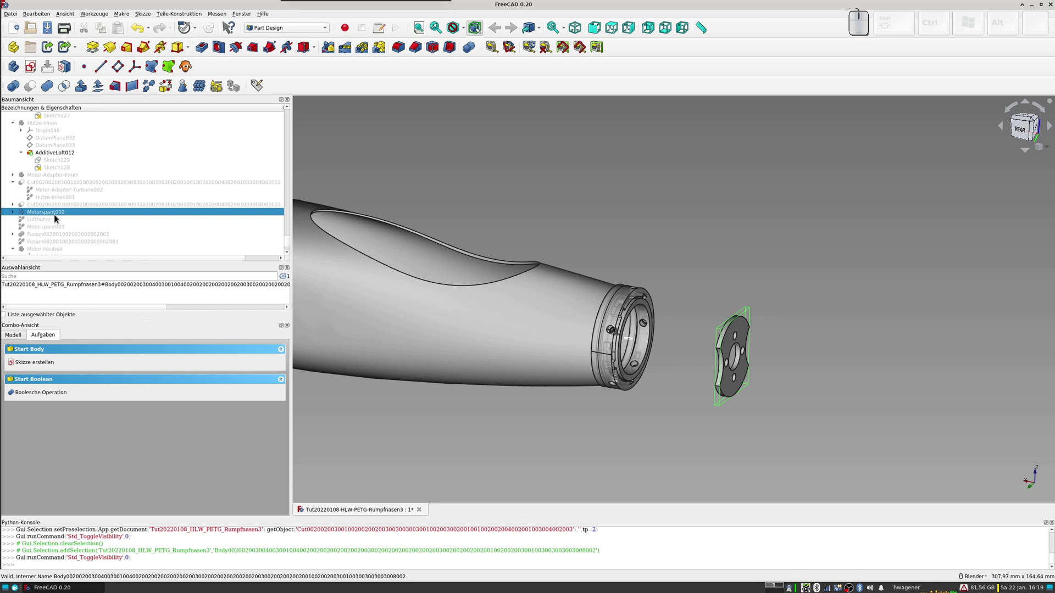
pyautogui.press('space')
# Step: Show the Lufthutze scoop, Motorspant003 bulkhead and the fused motor cowl feature
pyautogui.click(37, 224)
pyautogui.press('space')
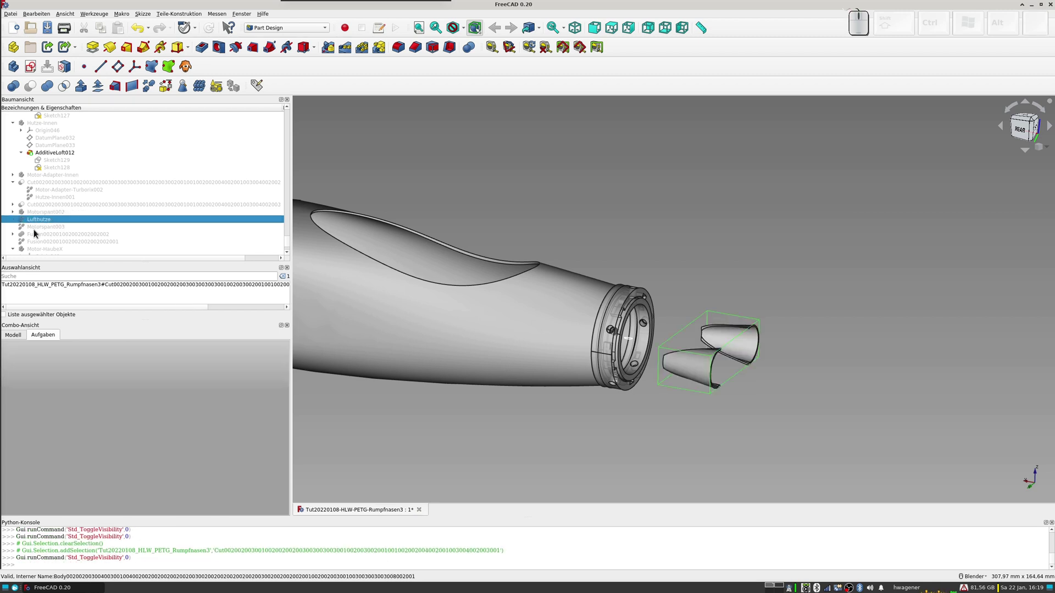
pyautogui.click(37, 232)
pyautogui.press('space')
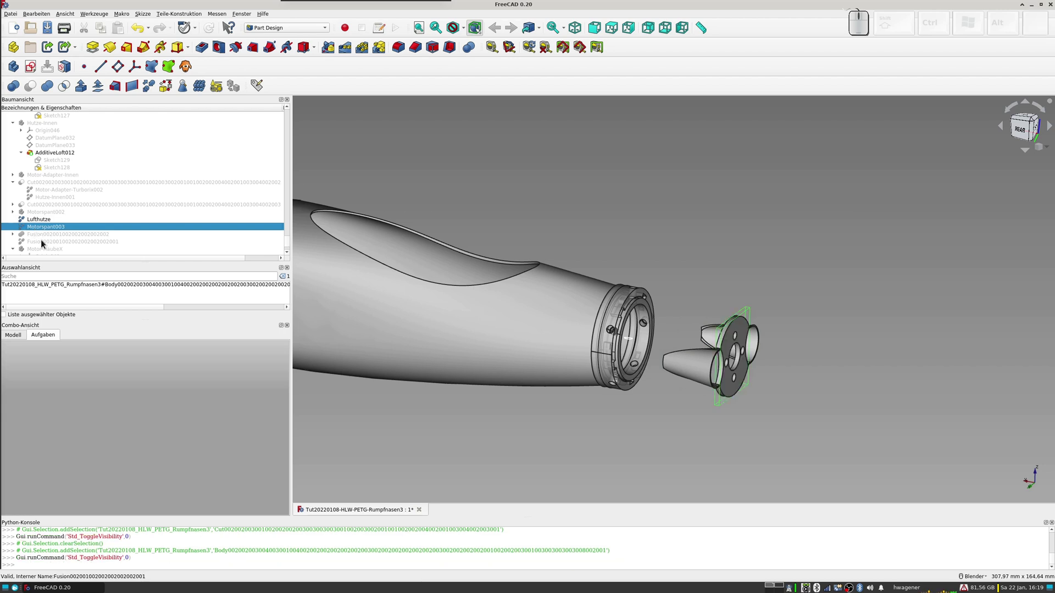
pyautogui.click(45, 246)
pyautogui.press('space')
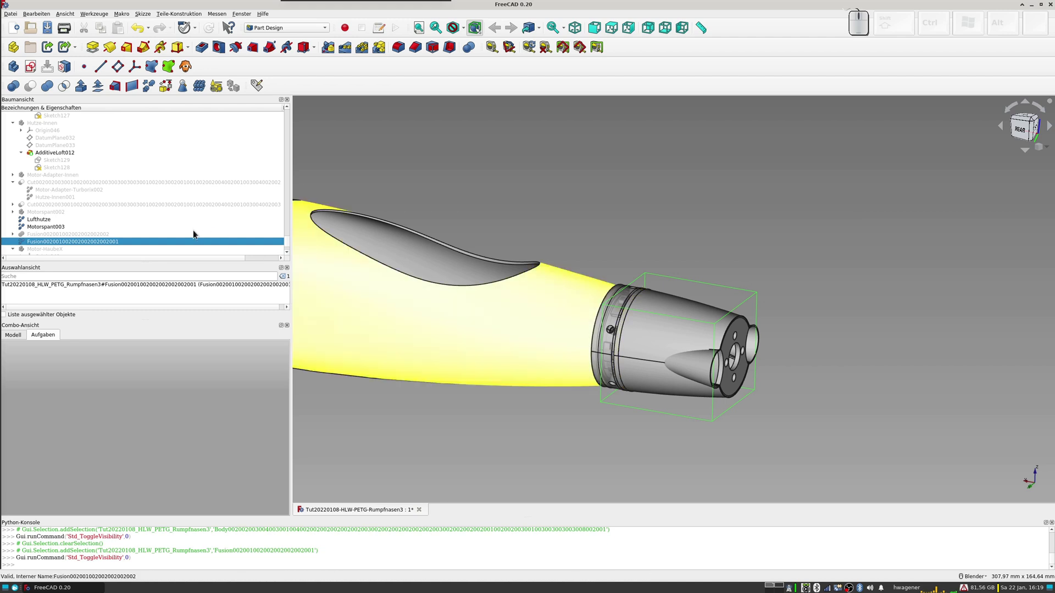
pyautogui.scroll(-3)
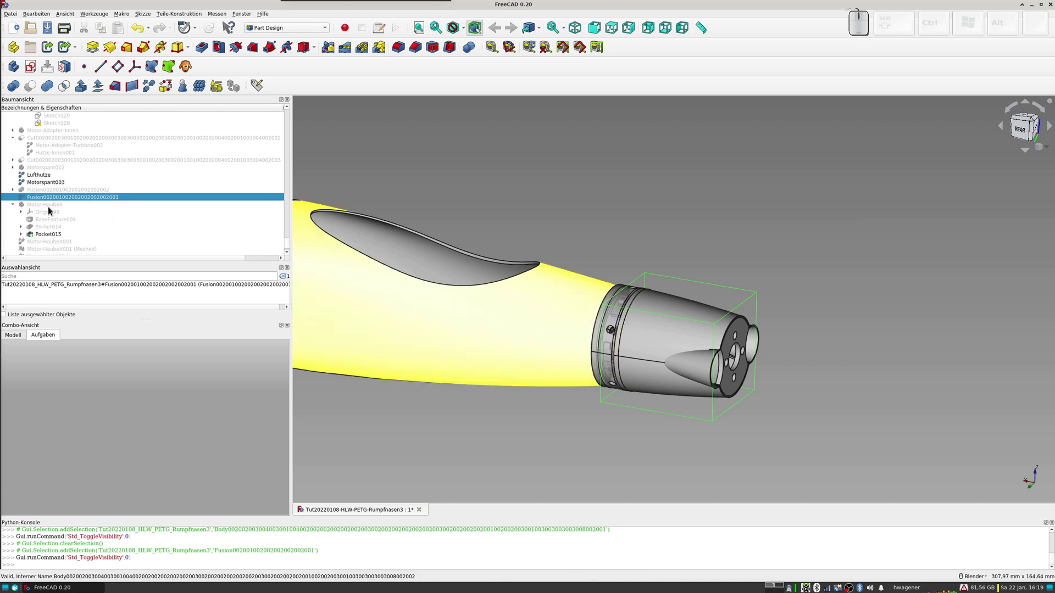
pyautogui.click(48, 211)
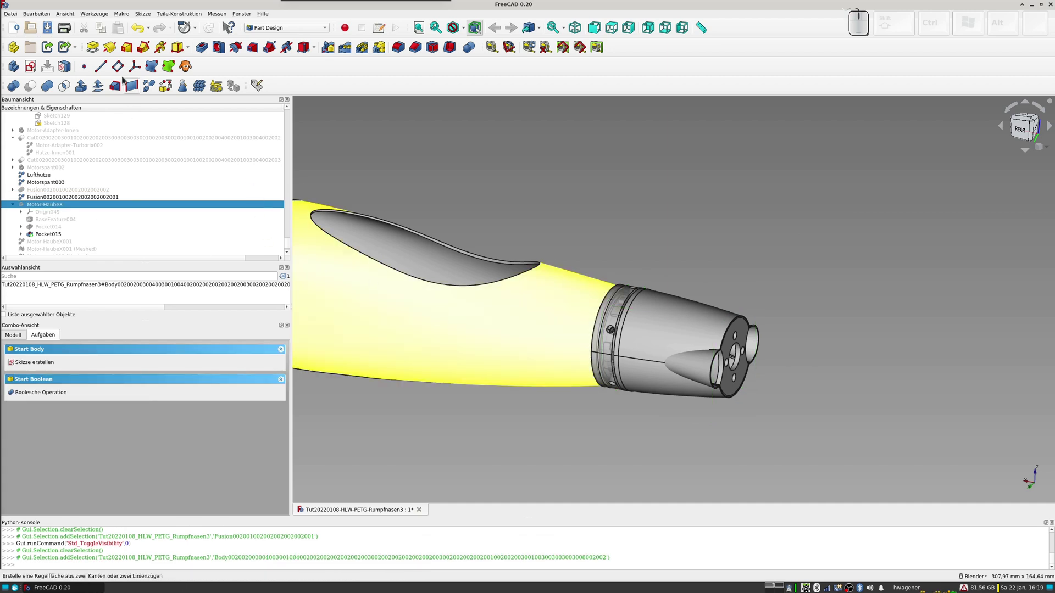
# Step: Hide the Rumpf010 fuselage and orbit to look into the cowl's open front
pyautogui.scroll(3)
pyautogui.scroll(3)
pyautogui.scroll(3)
pyautogui.scroll(3)
pyautogui.scroll(3)
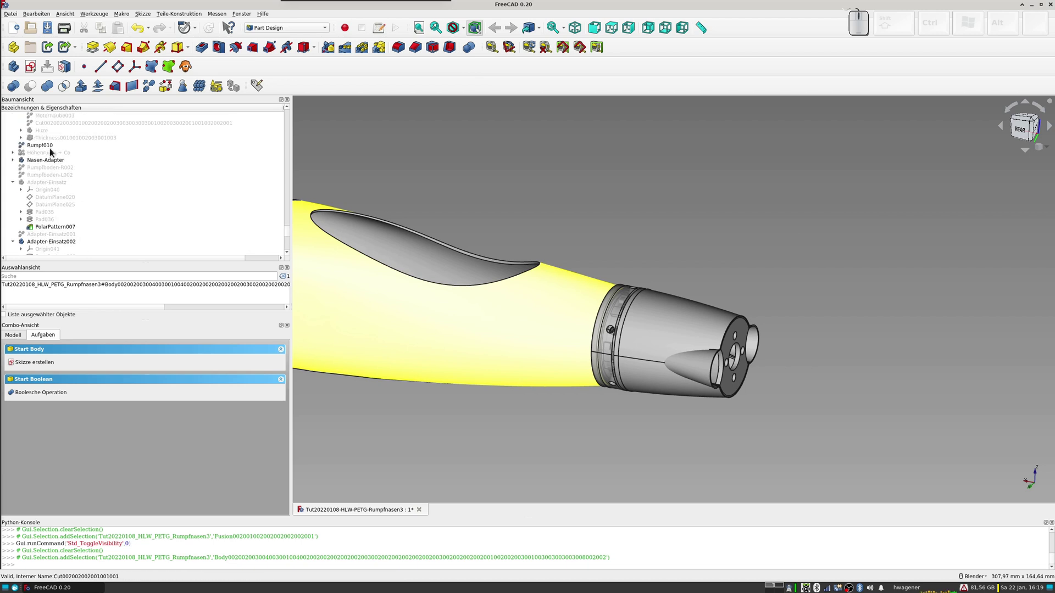
pyautogui.click(45, 149)
pyautogui.press('space')
pyautogui.moveTo(512, 334); pyautogui.dragTo(485, 392)
pyautogui.scroll(3)
pyautogui.click(502, 384)
# Step: Toggle the fused adapter part and select the Motor-HaubeX cowl body while orbiting into the cowl opening
pyautogui.click(480, 363)
pyautogui.middleClick(481, 363)
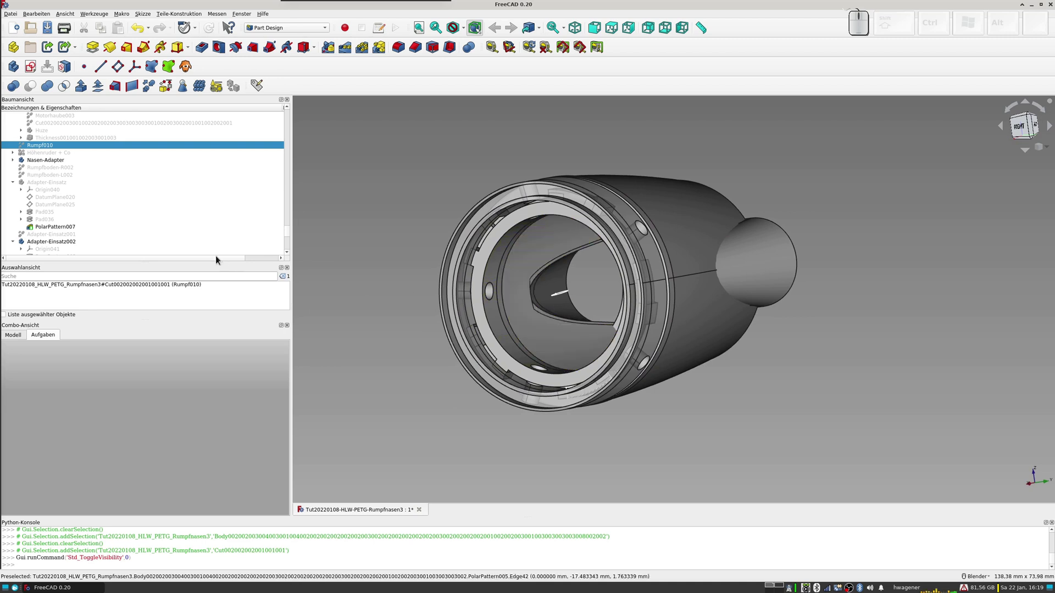
pyautogui.scroll(-3)
pyautogui.scroll(3)
pyautogui.scroll(-3)
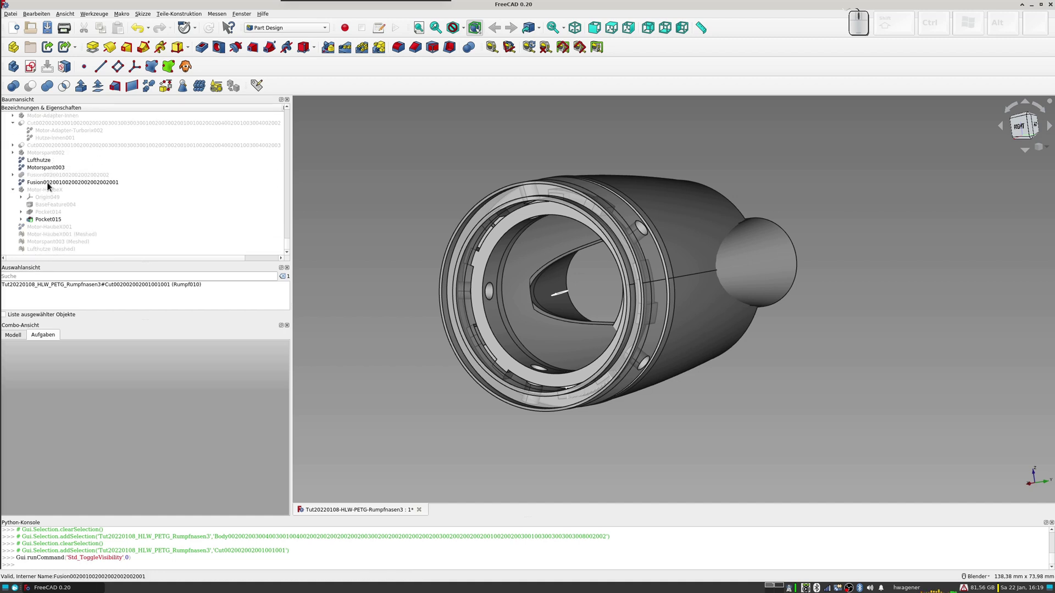
pyautogui.scroll(-3)
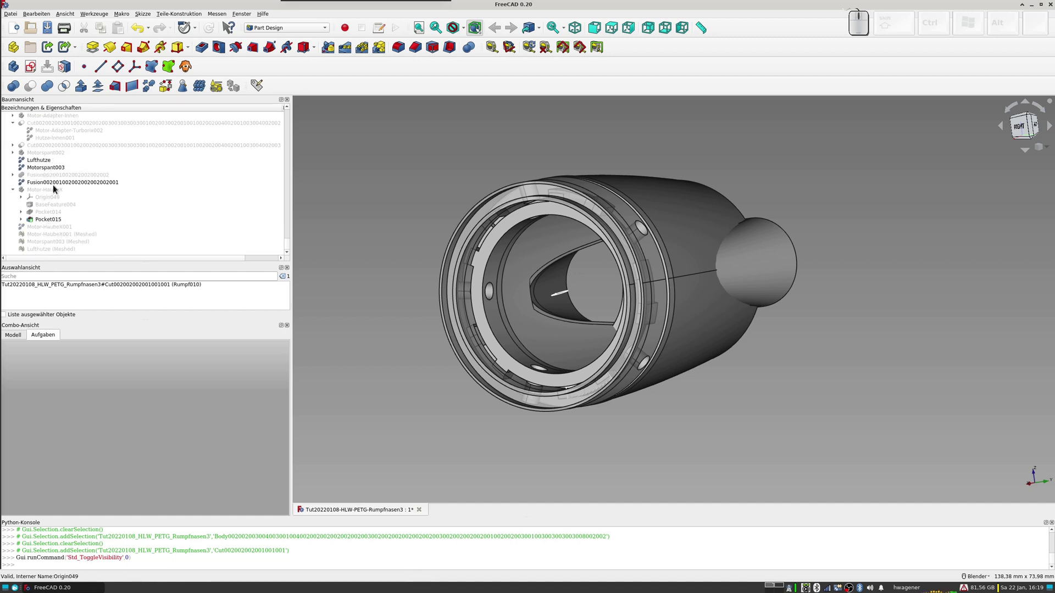
pyautogui.click(47, 186)
pyautogui.press('space')
pyautogui.press('space')
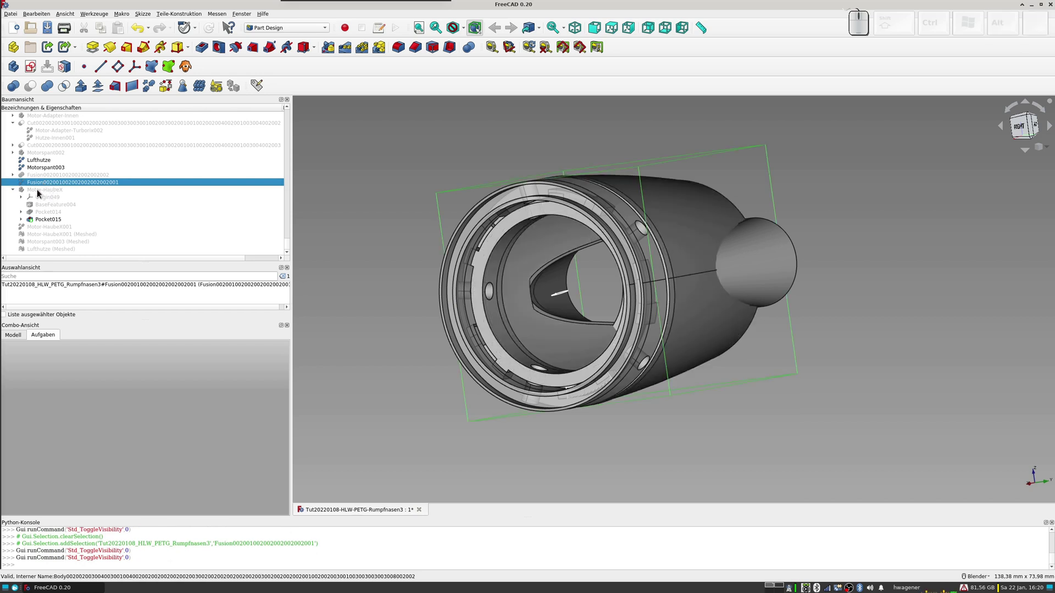
pyautogui.click(39, 192)
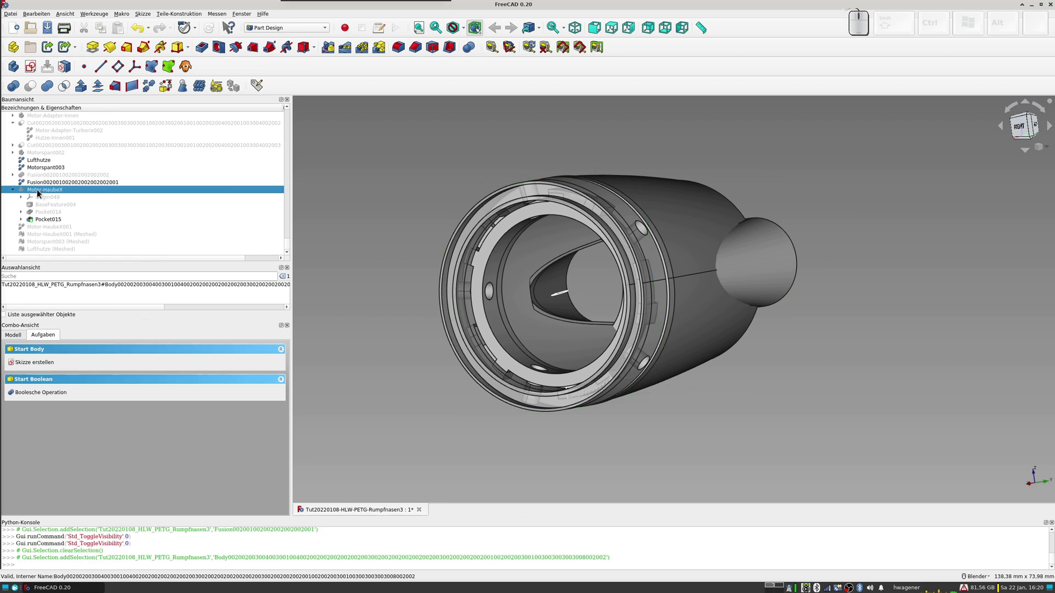
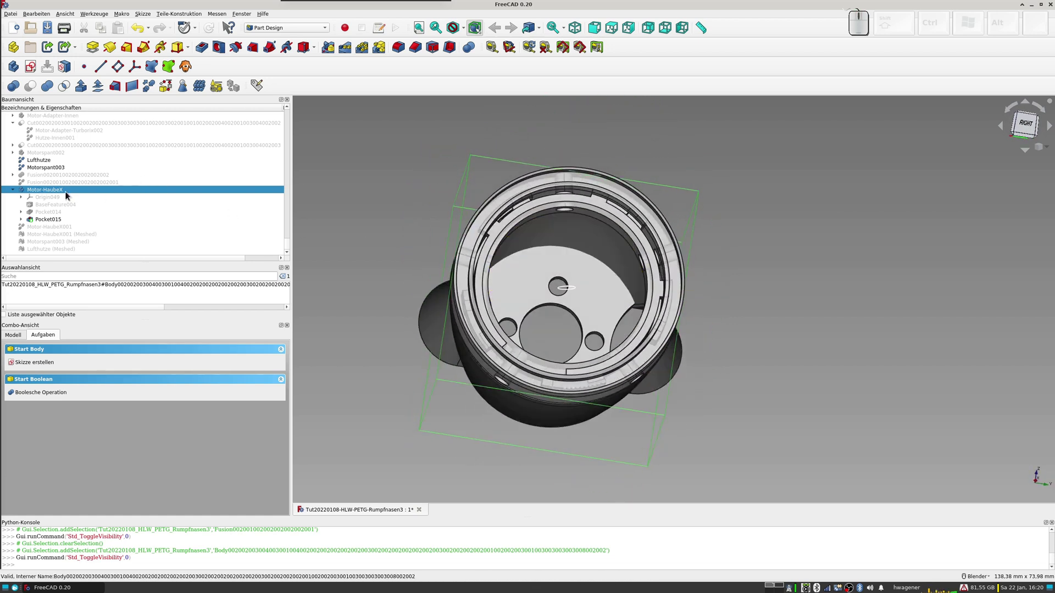
pyautogui.click(24, 223)
pyautogui.moveTo(494, 318); pyautogui.dragTo(270, 249)
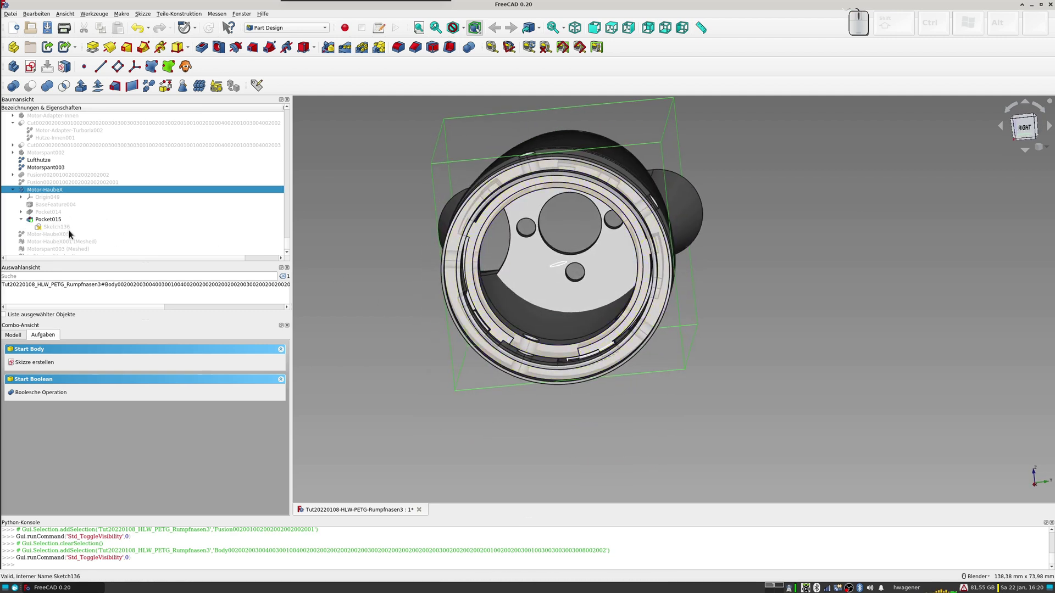
# Step: Toggle the cowl items including Motor-HaubeX001 and orbit to inspect the cowl from below and front
pyautogui.click(47, 237)
pyautogui.press('space')
pyautogui.press('space')
pyautogui.click(39, 191)
pyautogui.press('space')
pyautogui.click(45, 239)
pyautogui.press('space')
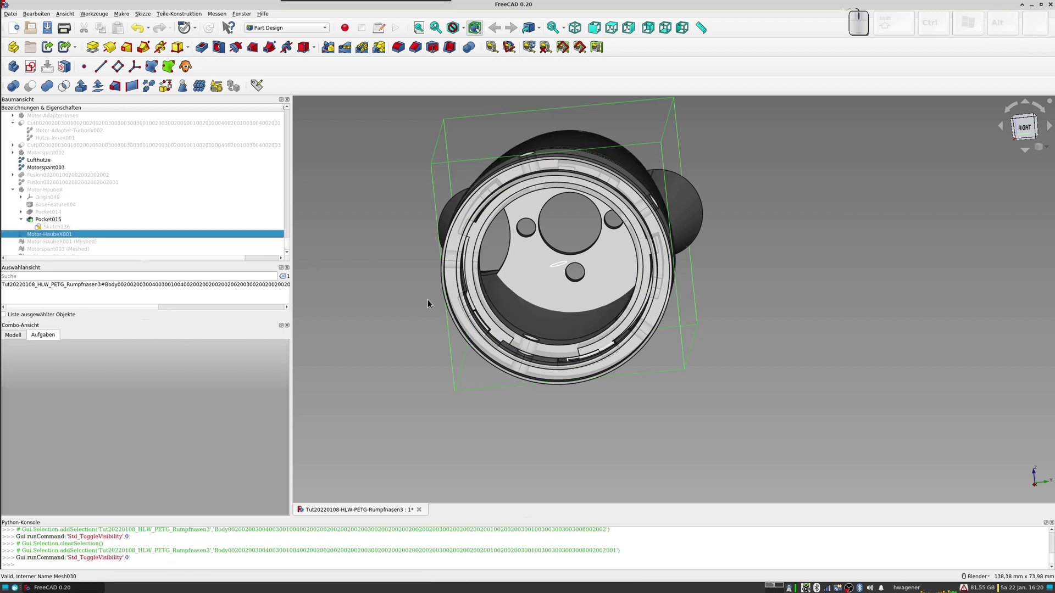
pyautogui.moveTo(437, 298); pyautogui.dragTo(329, 272)
pyautogui.scroll(-3)
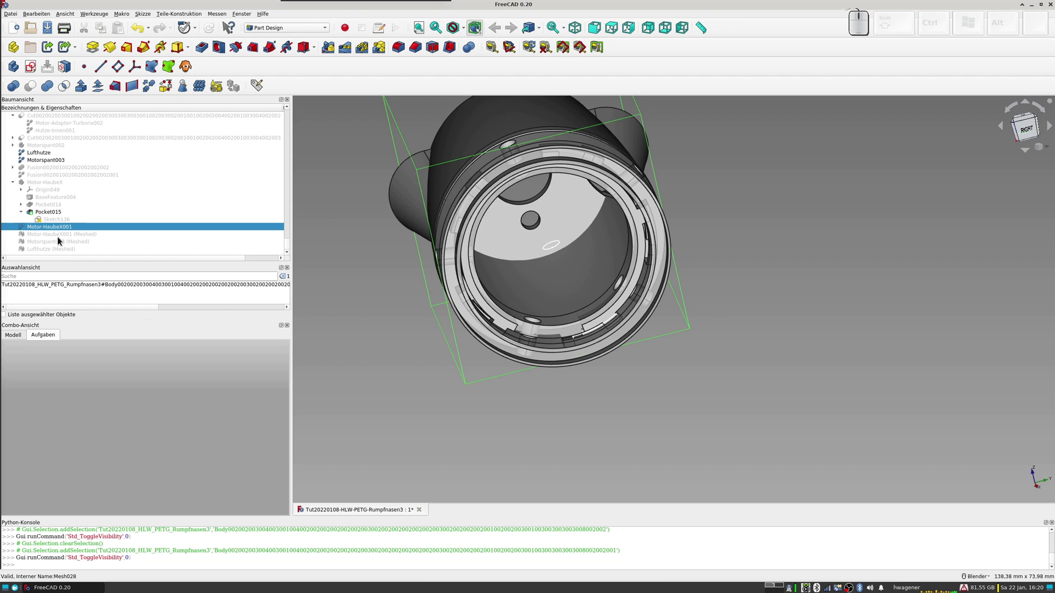
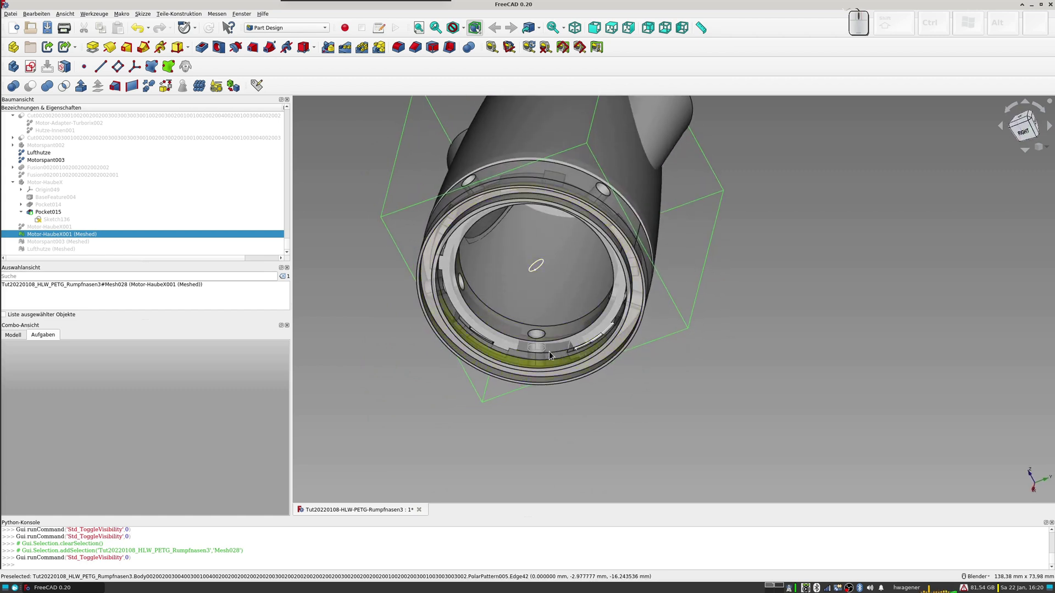
pyautogui.scroll(3)
pyautogui.scroll(-3)
pyautogui.moveTo(543, 354); pyautogui.dragTo(525, 338)
pyautogui.scroll(3)
pyautogui.scroll(3)
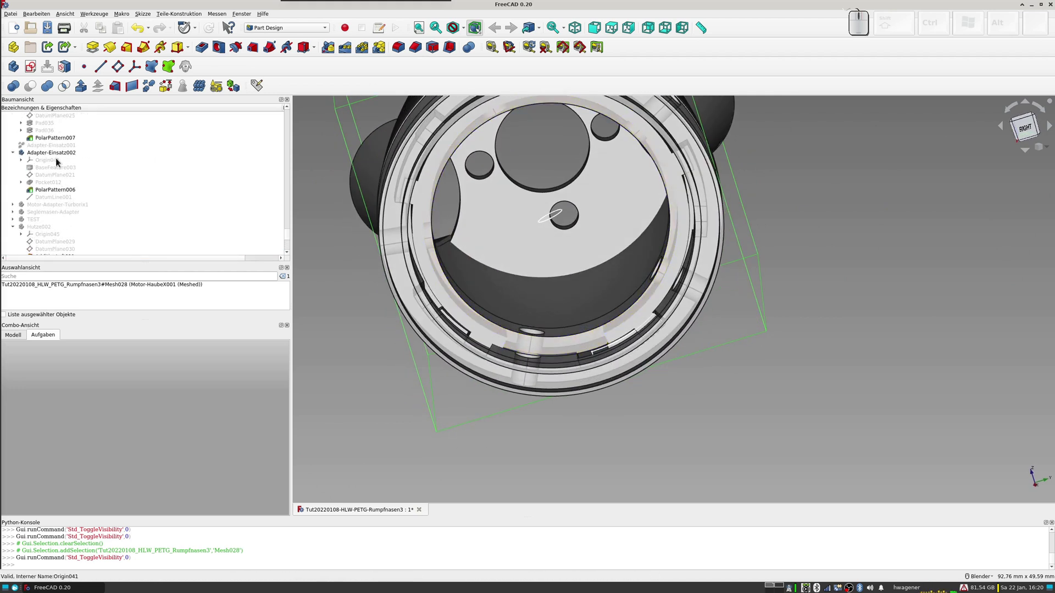
# Step: Hide the Adapter-Einsatz002 insert, toggle the meshed motor bulkhead and hide the Lufthutze air scoop
pyautogui.click(49, 155)
pyautogui.press('space')
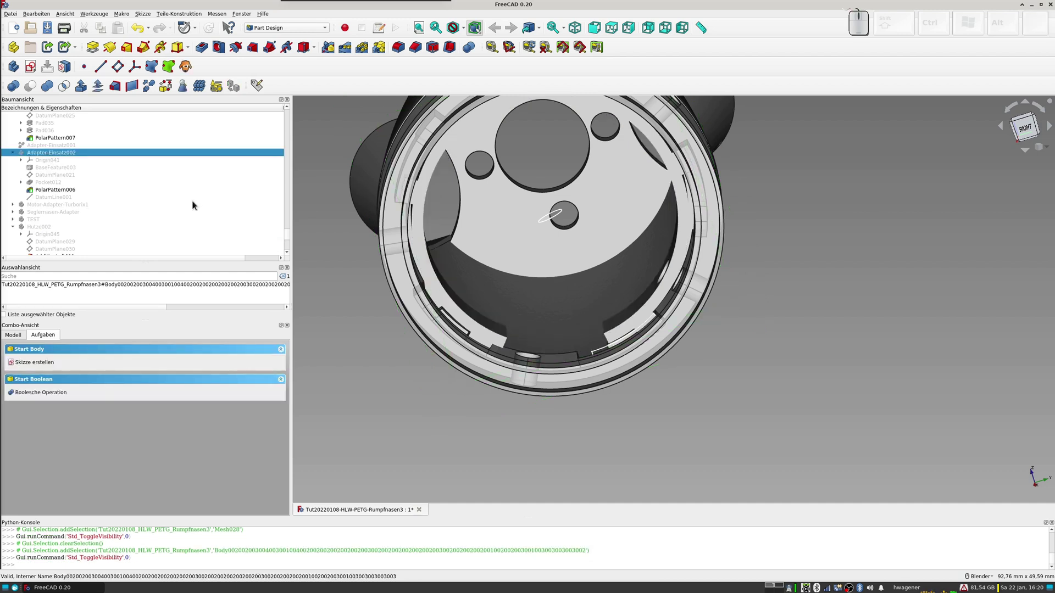
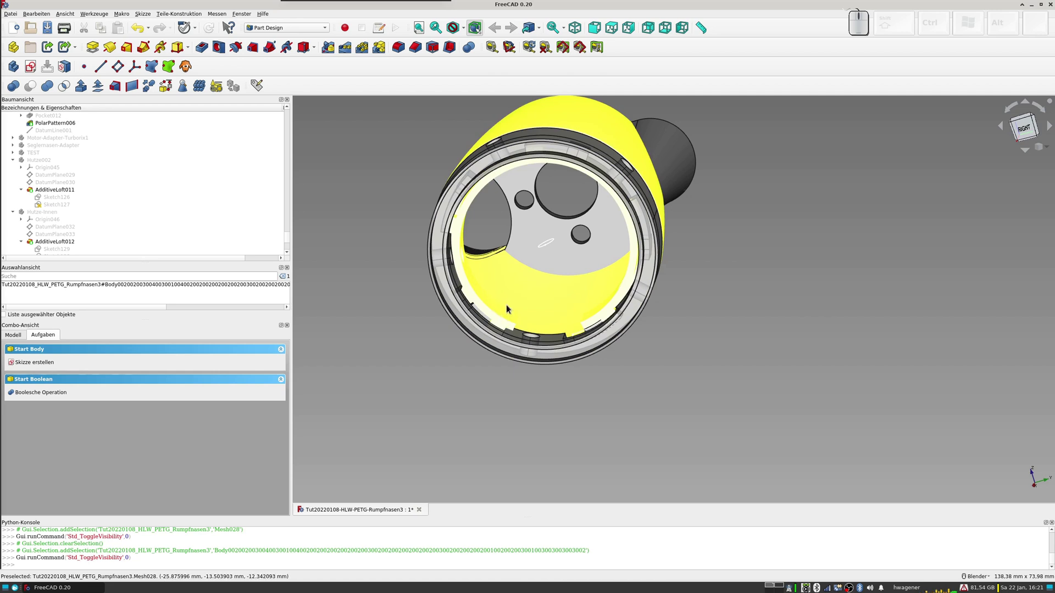
pyautogui.scroll(3)
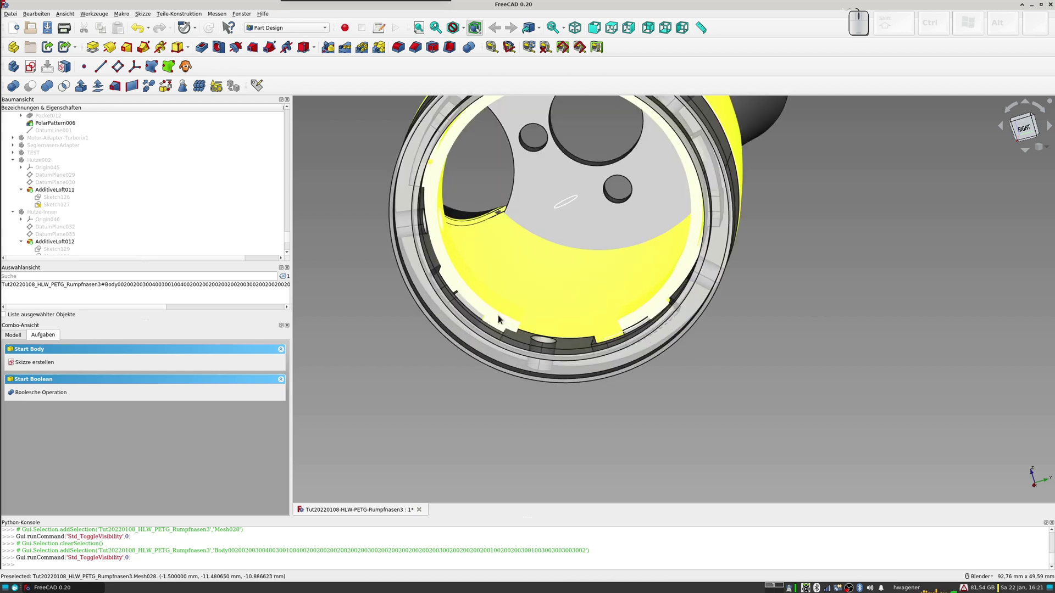
pyautogui.scroll(-3)
pyautogui.scroll(3)
pyautogui.click(22, 261)
pyautogui.scroll(-3)
pyautogui.click(63, 245)
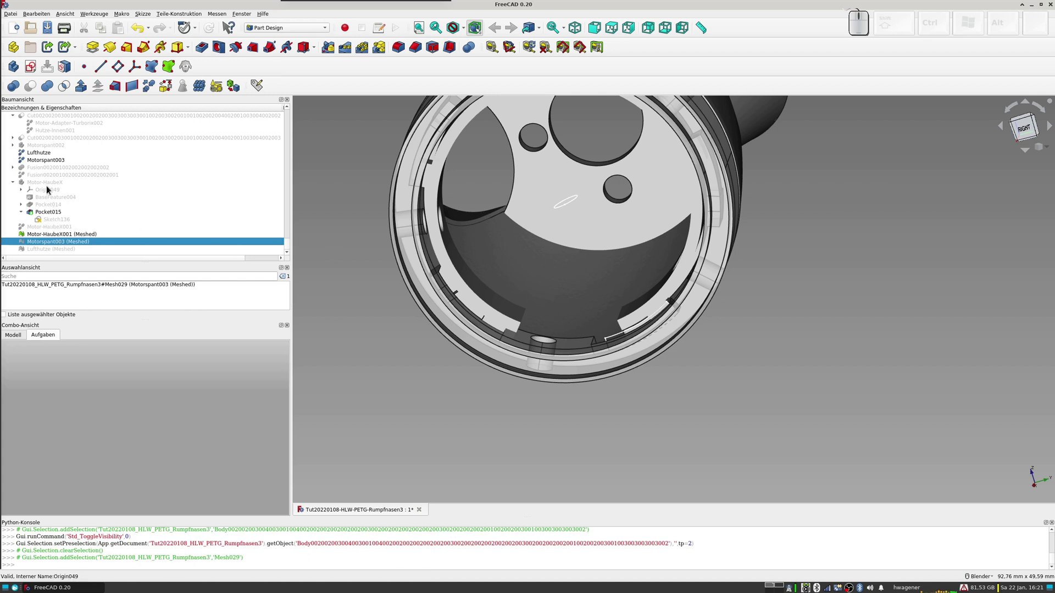
pyautogui.click(47, 165)
pyautogui.press('space')
pyautogui.click(40, 156)
pyautogui.press('space')
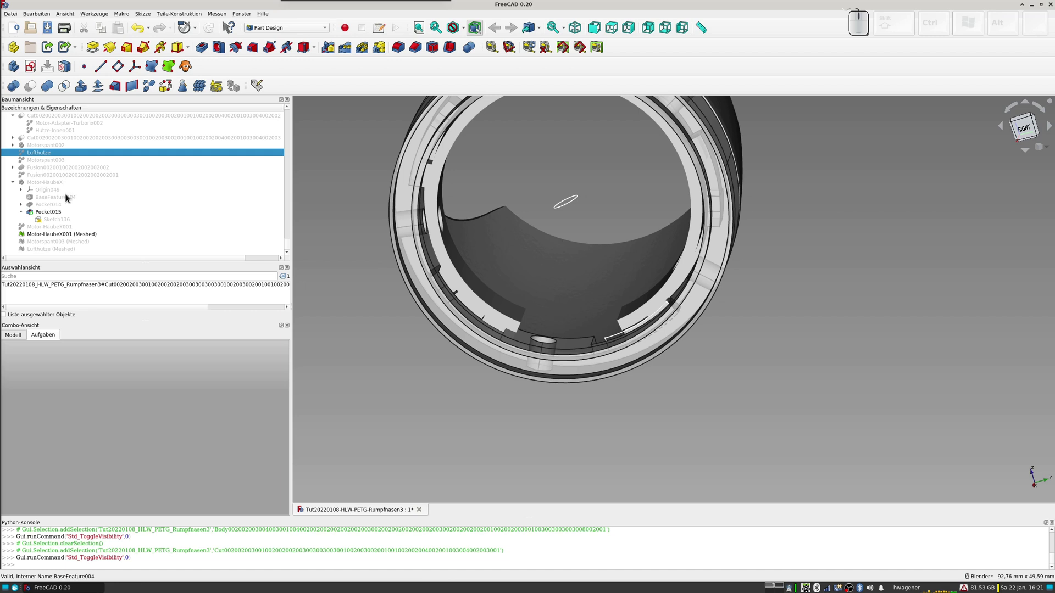
# Step: Toggle the meshed cowl part and hide the remaining adapter insert so the 3D view is empty
pyautogui.scroll(3)
pyautogui.scroll(-3)
pyautogui.click(47, 234)
pyautogui.click(47, 235)
pyautogui.press('space')
pyautogui.scroll(3)
pyautogui.scroll(3)
pyautogui.scroll(-3)
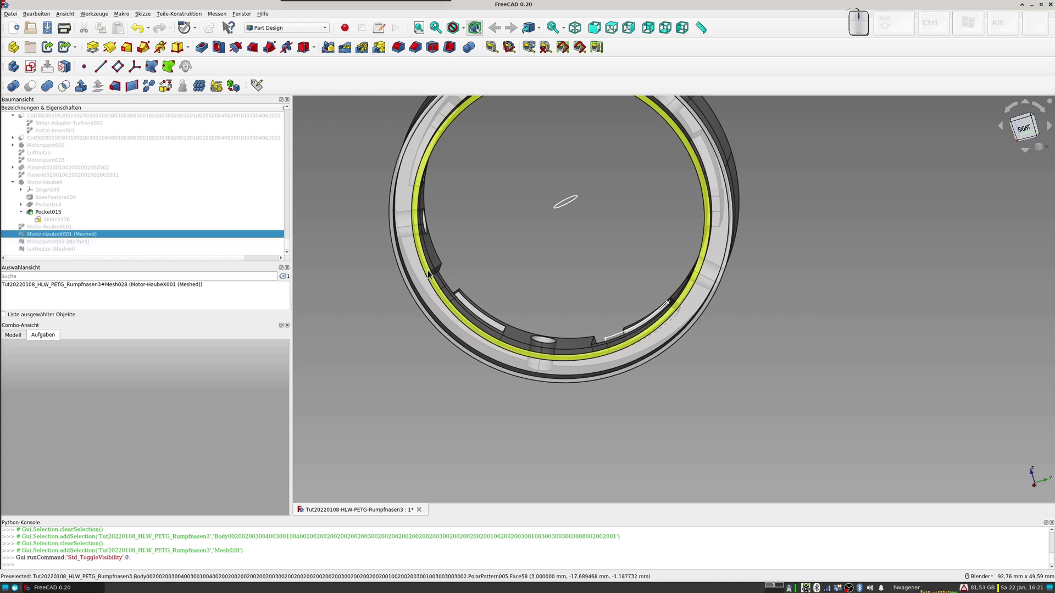
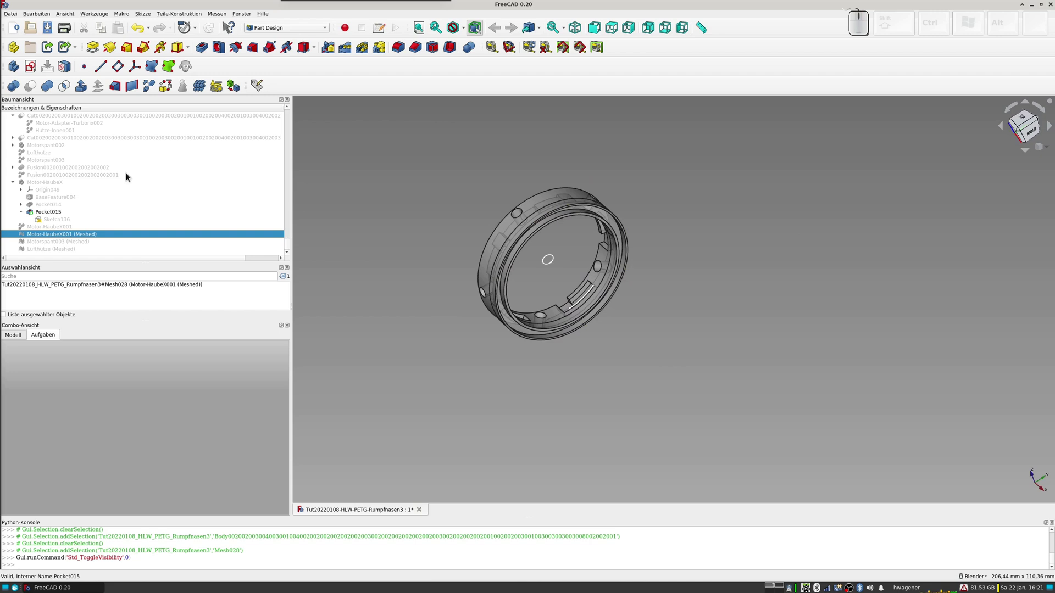
pyautogui.scroll(3)
pyautogui.scroll(3)
pyautogui.scroll(3)
pyautogui.scroll(3)
pyautogui.click(45, 187)
pyautogui.press('space')
pyautogui.scroll(-3)
pyautogui.scroll(-3)
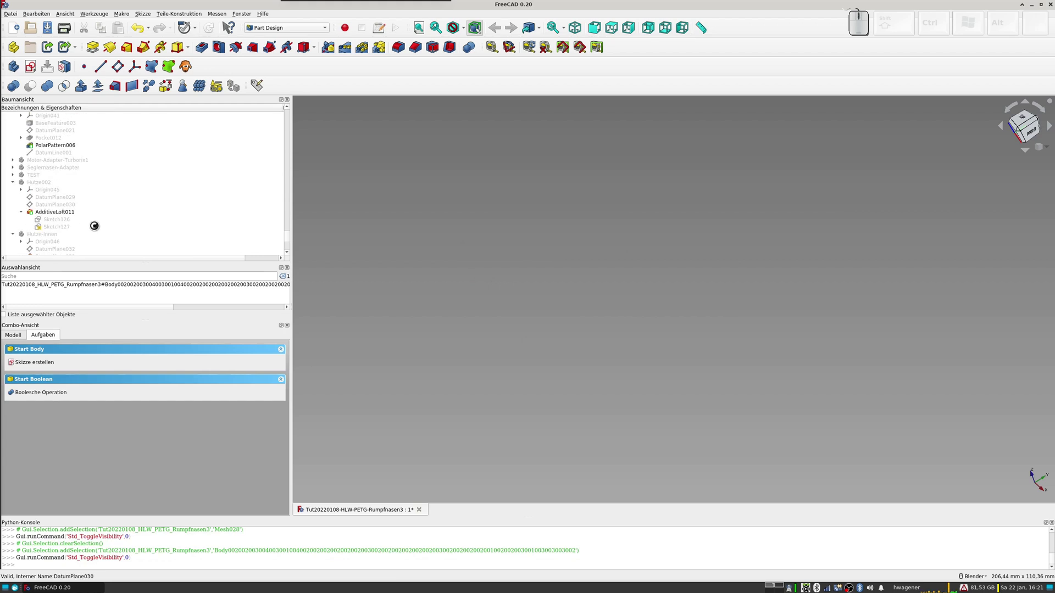
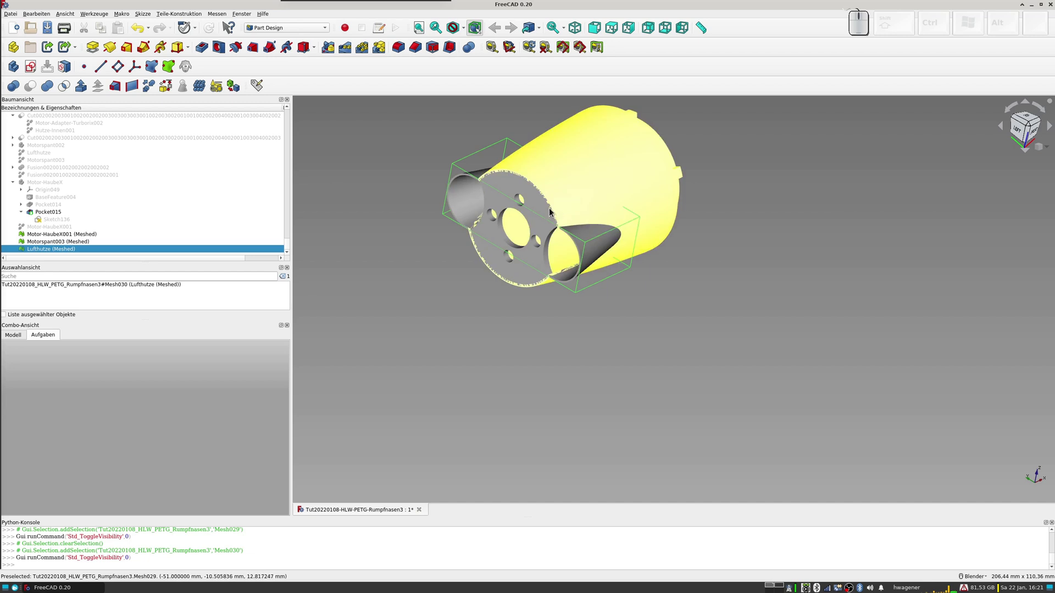
# Step: Recentre the view on the meshed cowl, bulkhead and air-scoop parts shown together
pyautogui.middleClick(585, 242)
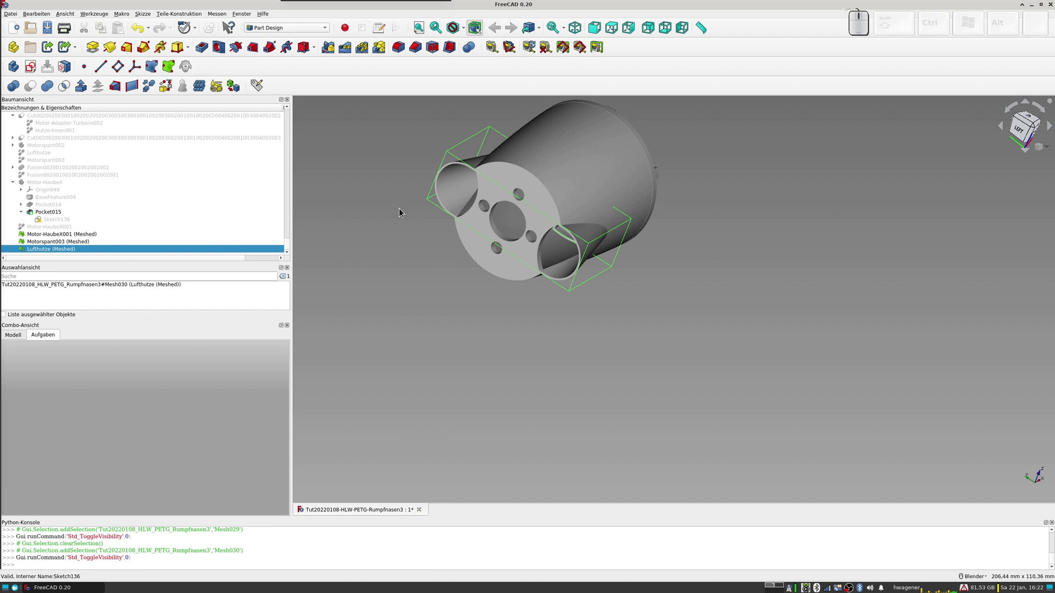
# Step: Launch Blender, dismiss the splash and delete the default camera, light and cube
pyautogui.press('ctrl+alt+b')
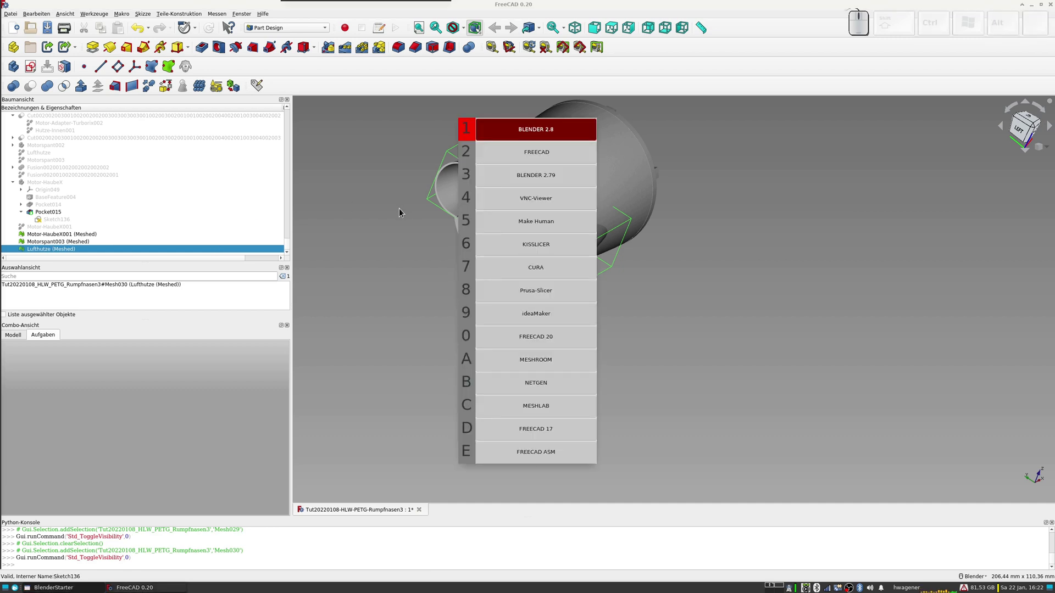
pyautogui.press('1')
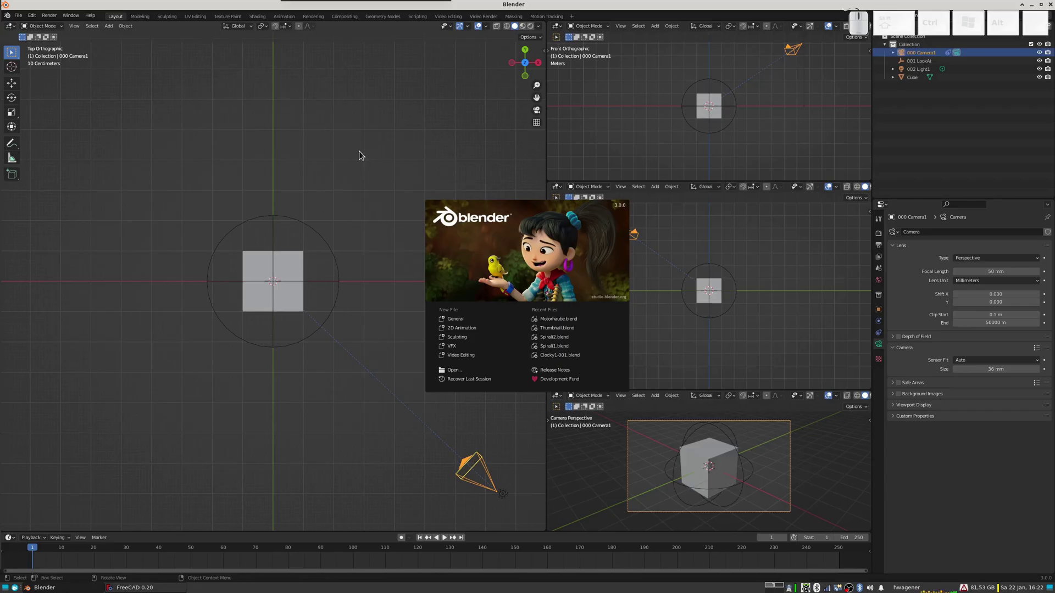
pyautogui.press('Escape')
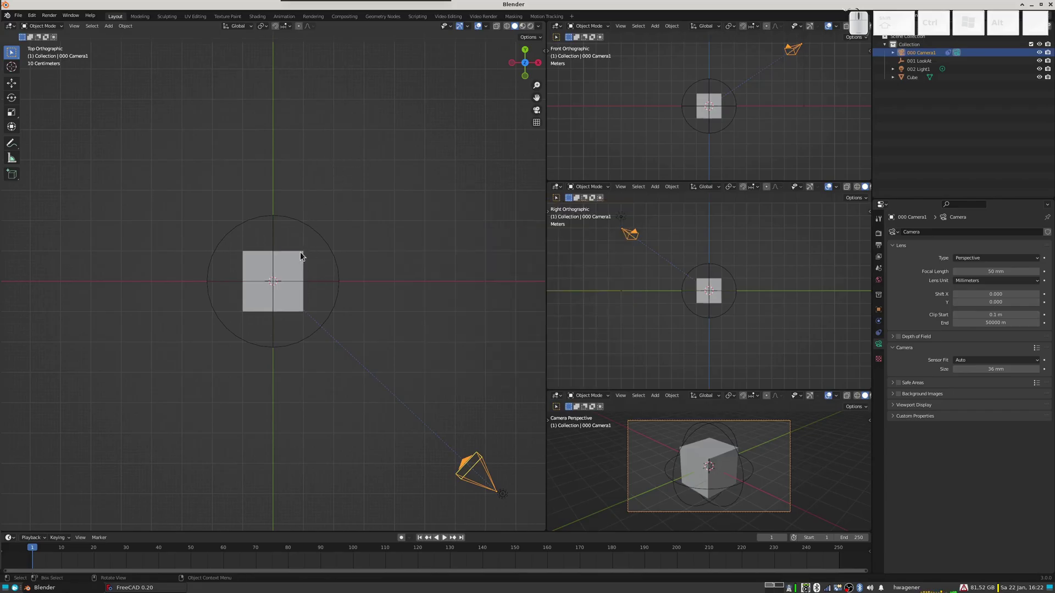
pyautogui.press('a')
pyautogui.press('Delete')
# Step: Bring up the File menu's Import format list
pyautogui.rightClick(24, 17)
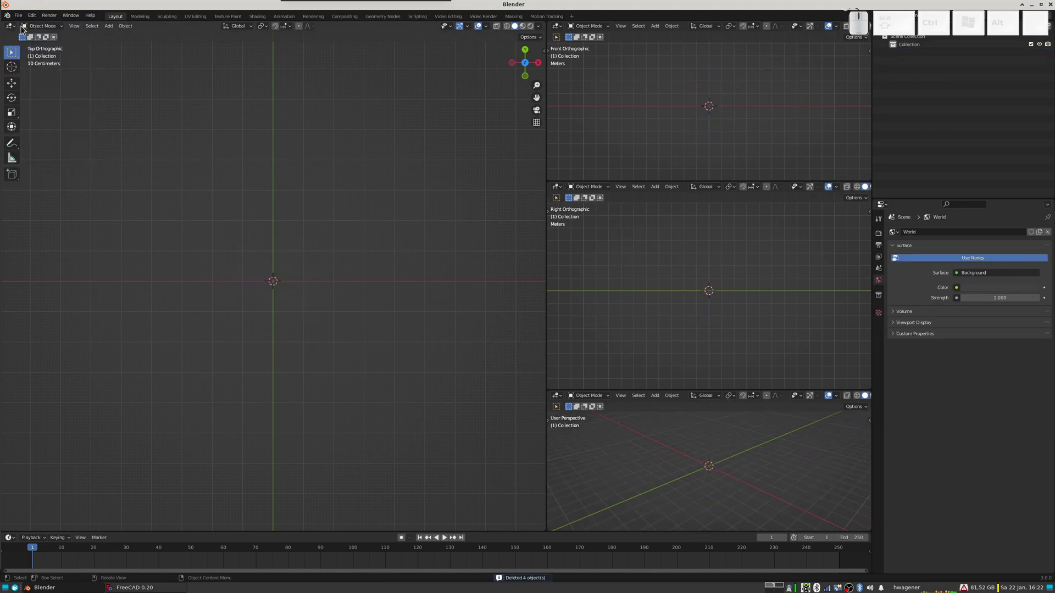
pyautogui.rightClick(22, 19)
pyautogui.click(22, 20)
pyautogui.click(42, 129)
# Step: Start STL import and browse from the FREECAD folder into the BLENDER subfolder
pyautogui.click(134, 180)
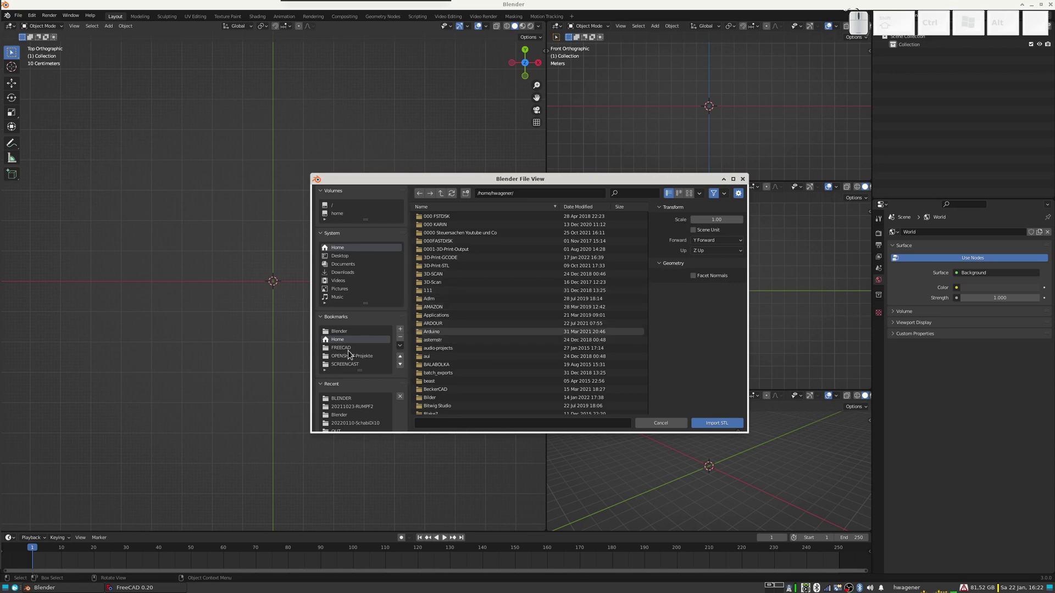
pyautogui.click(350, 353)
pyautogui.scroll(-3)
pyautogui.scroll(-3)
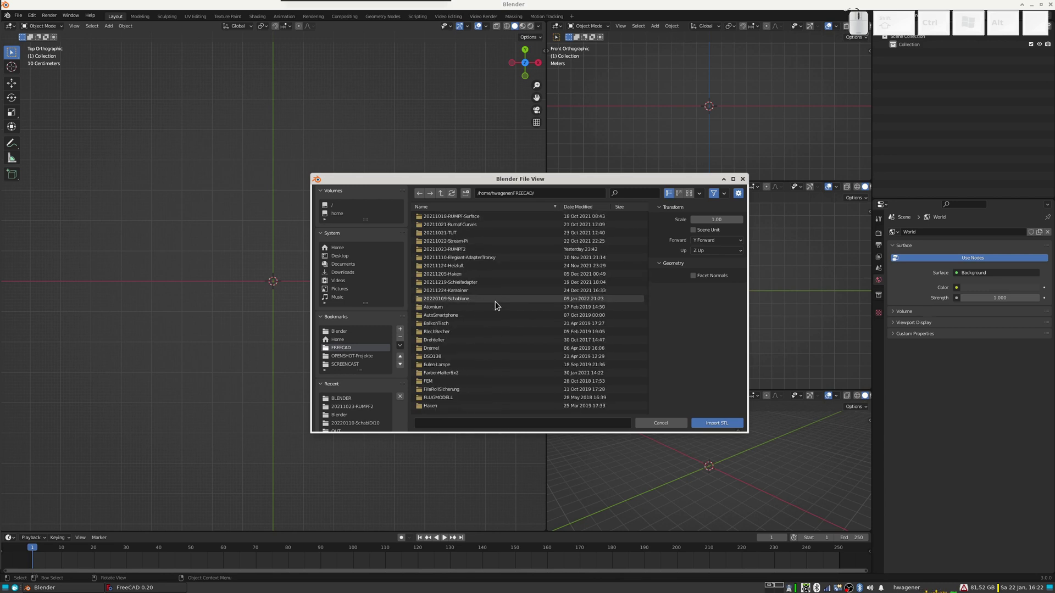
pyautogui.click(465, 254)
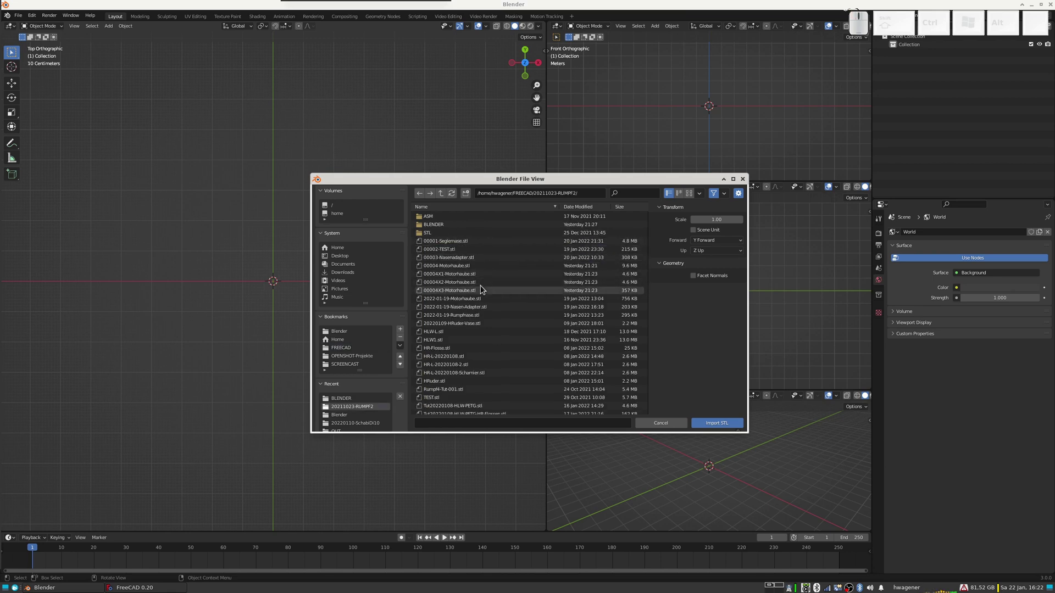
pyautogui.scroll(-3)
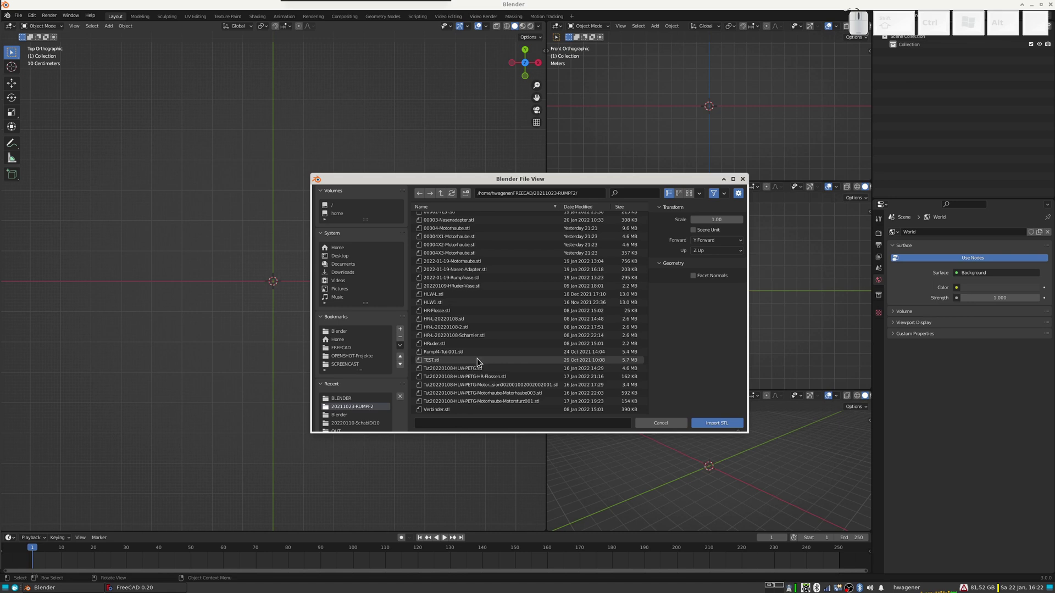
pyautogui.scroll(3)
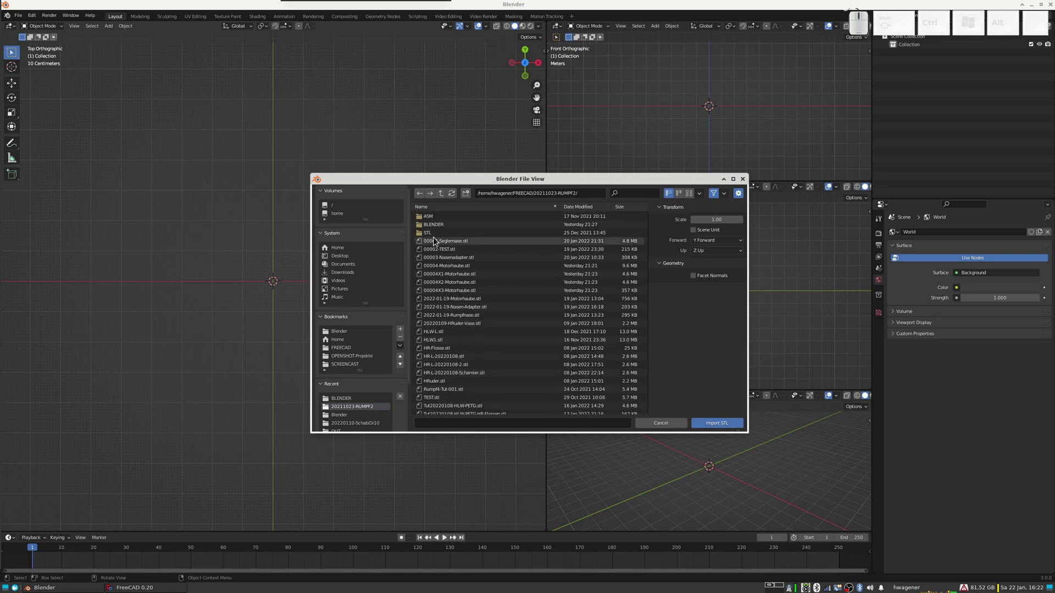
pyautogui.click(439, 228)
pyautogui.click(438, 228)
pyautogui.click(438, 228)
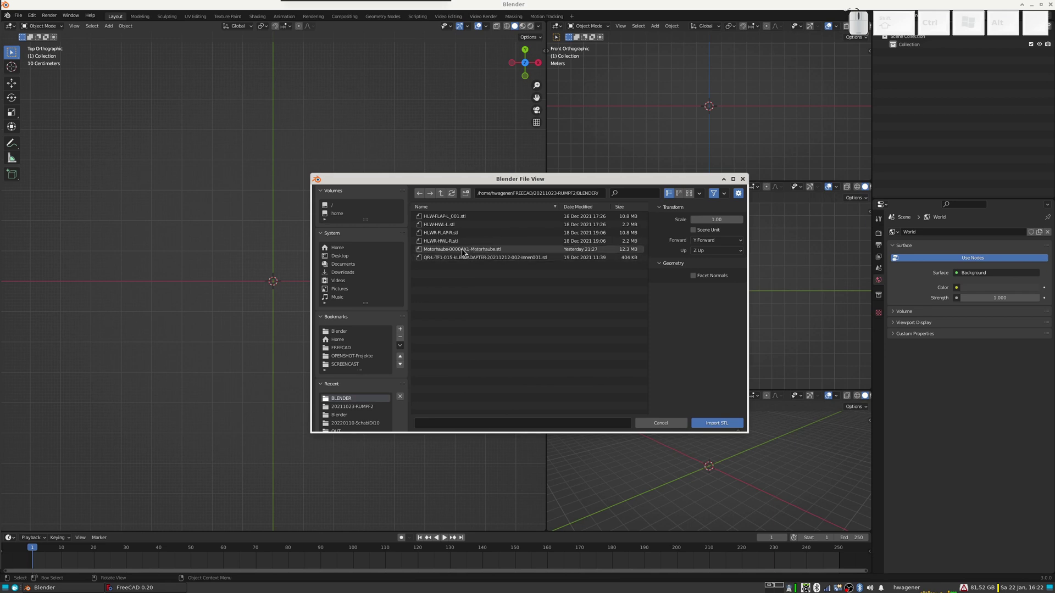
pyautogui.rightClick(463, 252)
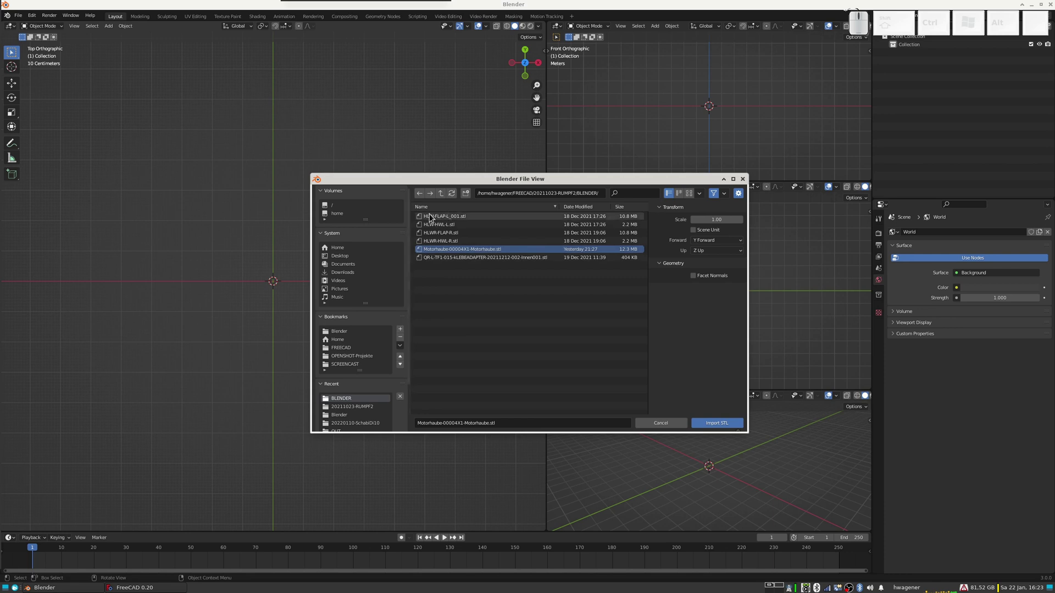
# Step: Back in the project folder, select 00004X1, 00004X2 and 00004X3-Motorhaube.stl and import them
pyautogui.click(444, 197)
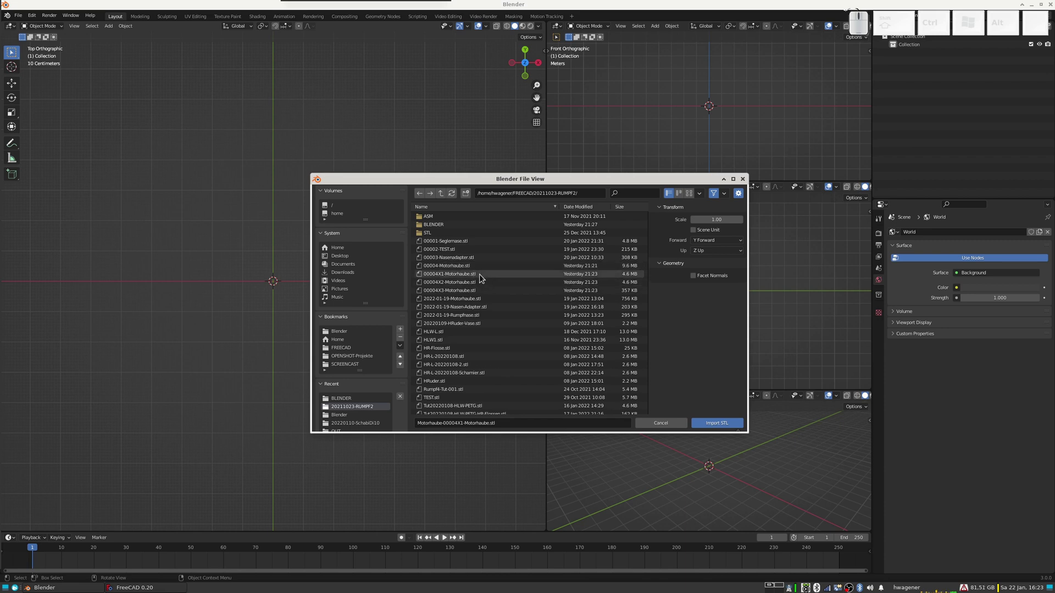
pyautogui.click(464, 277)
pyautogui.click(458, 285)
pyautogui.click(460, 295)
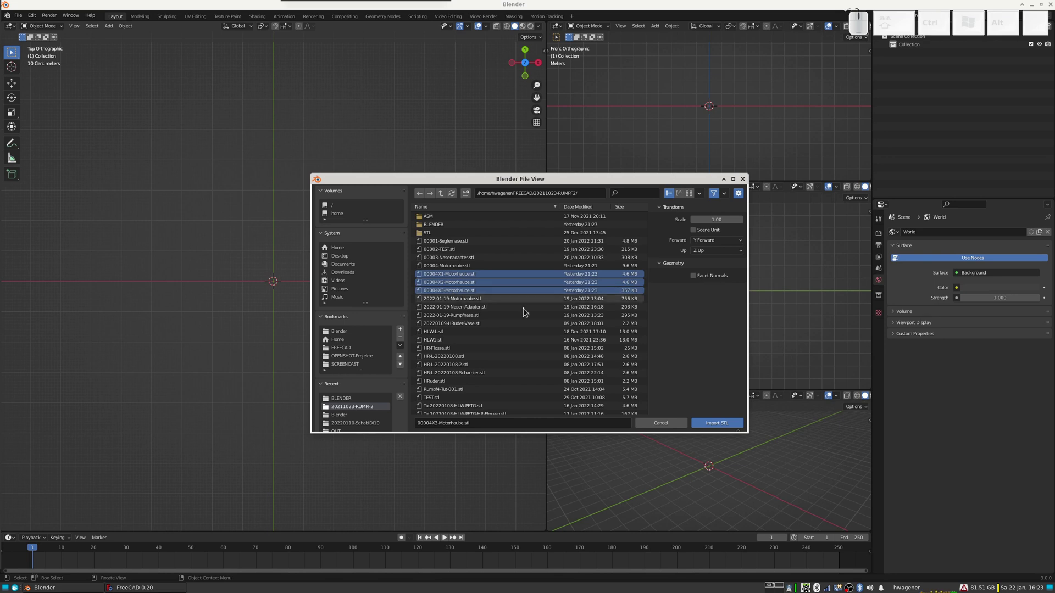
pyautogui.click(720, 427)
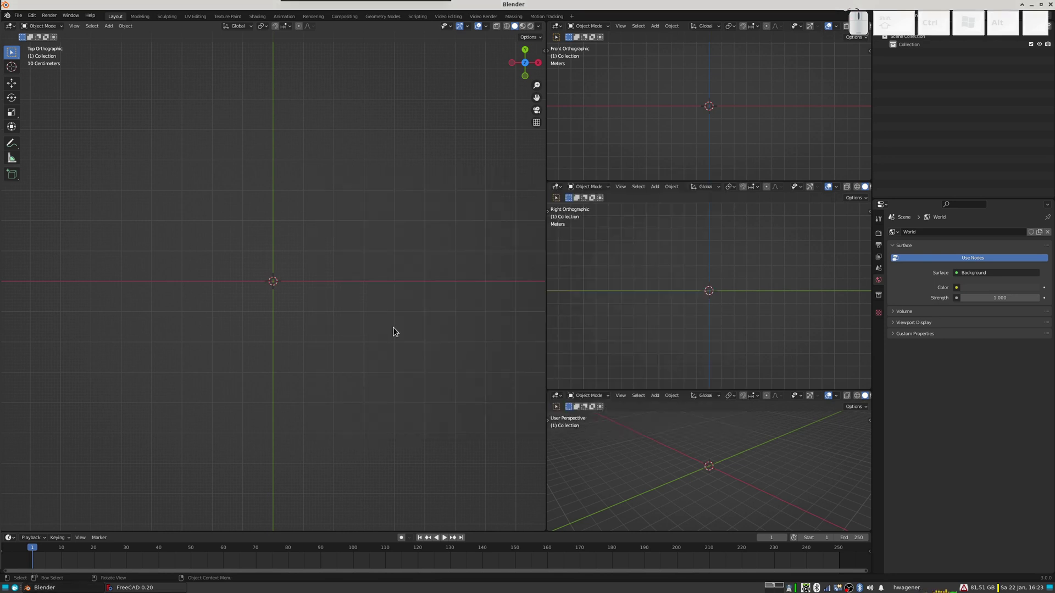
# Step: Hide the two other Motorhaube parts and leave the 00004X1 cowl shell selected and visible
pyautogui.scroll(-3)
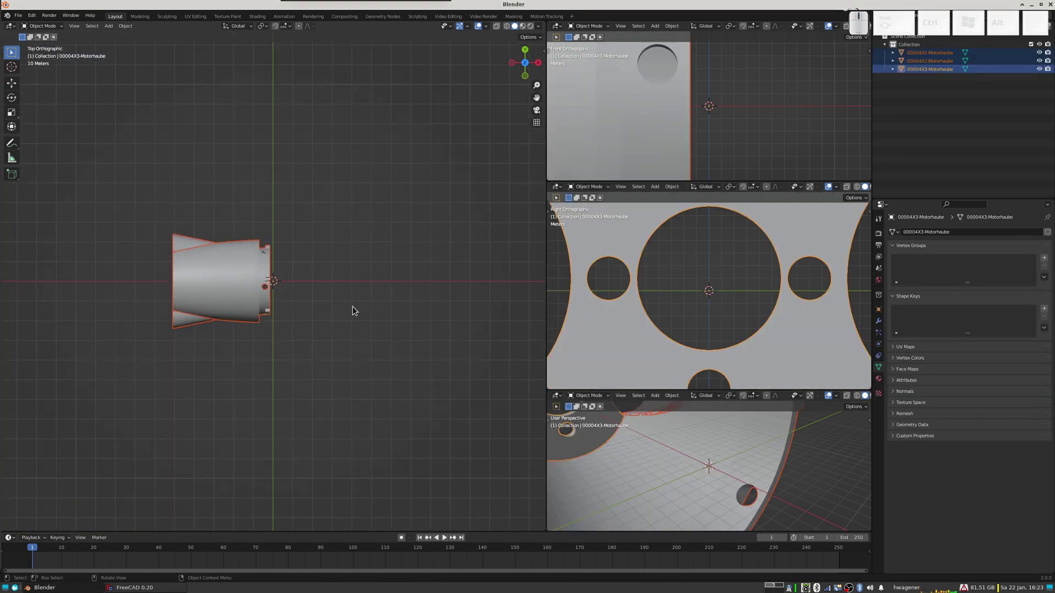
pyautogui.click(251, 321)
pyautogui.middleClick(315, 275)
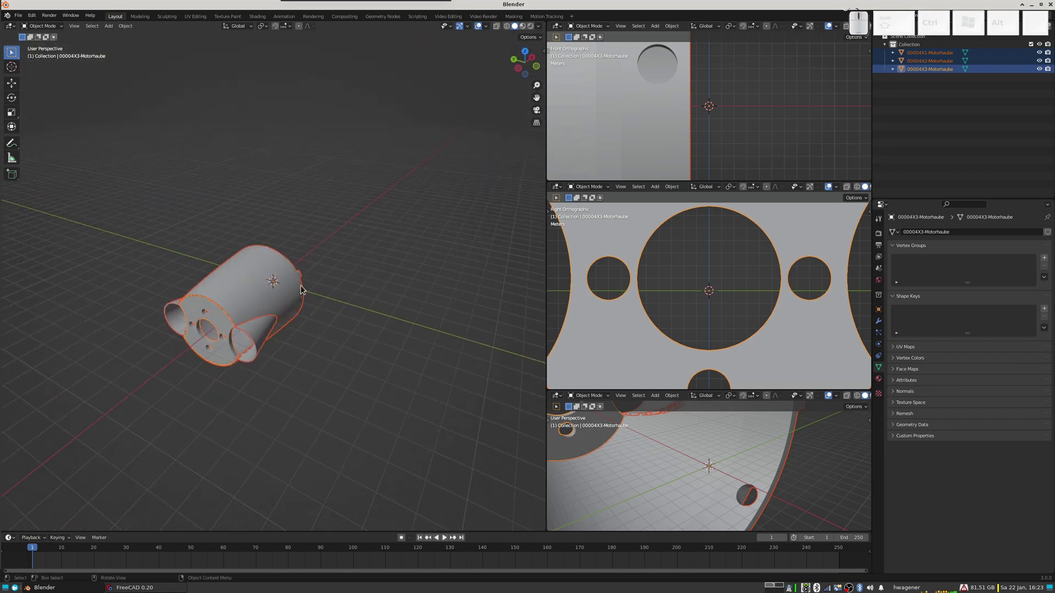
pyautogui.rightClick(360, 288)
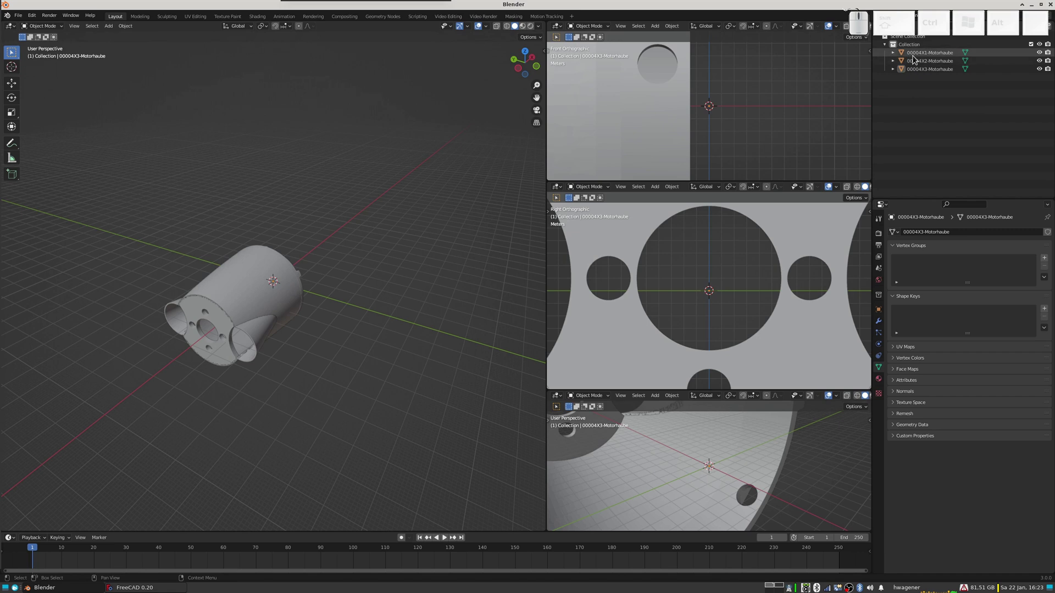
pyautogui.click(920, 58)
pyautogui.rightClick(936, 63)
pyautogui.click(936, 63)
pyautogui.click(1042, 64)
pyautogui.rightClick(1043, 70)
pyautogui.click(305, 288)
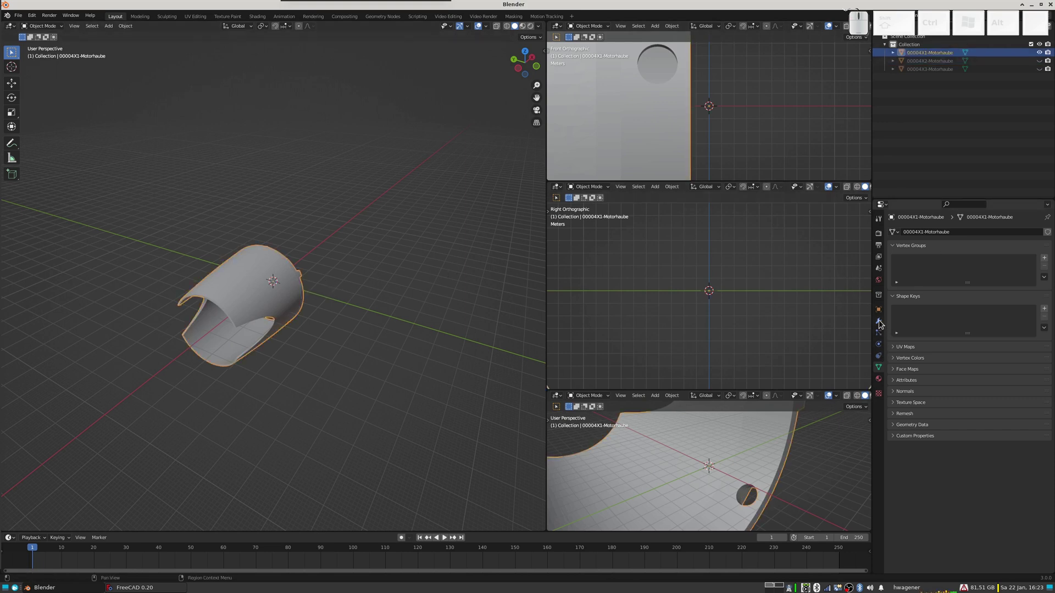
# Step: Add a Boolean modifier to the 00004X1 shell set to Union with object 00004X2
pyautogui.rightClick(882, 324)
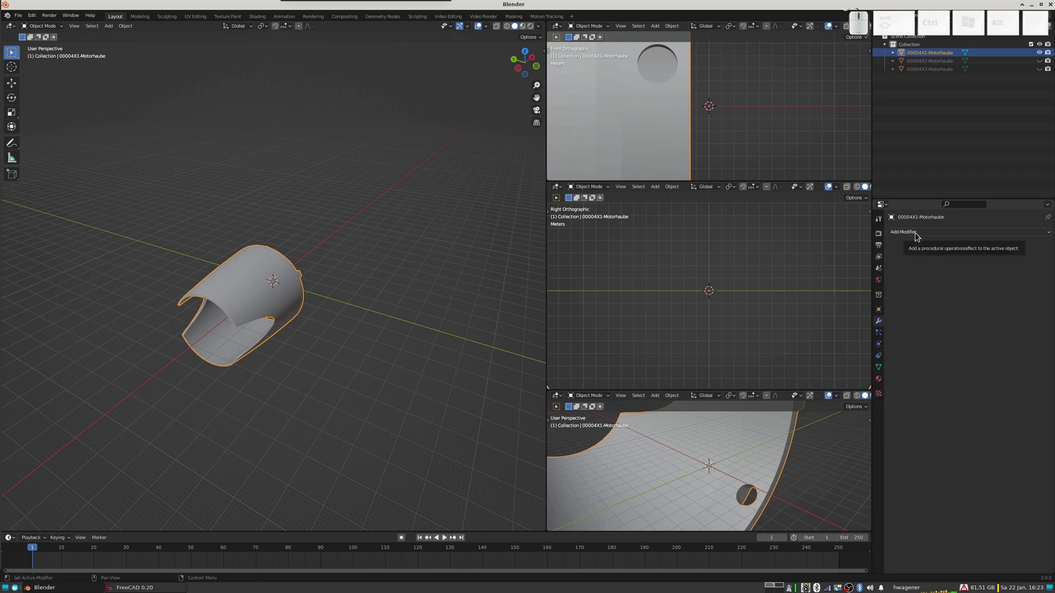
pyautogui.rightClick(917, 235)
pyautogui.rightClick(896, 276)
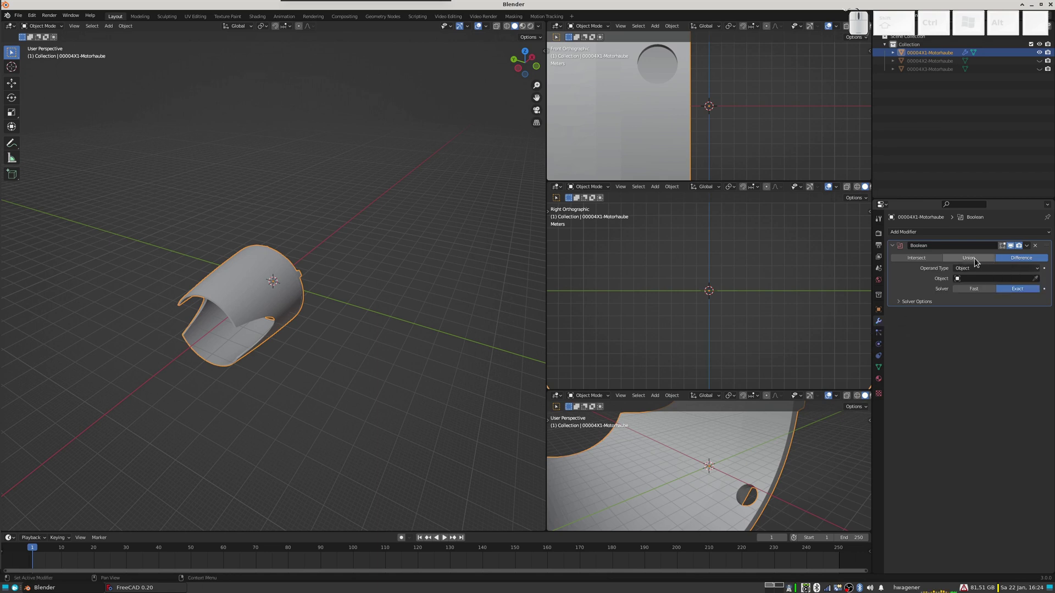
pyautogui.rightClick(977, 261)
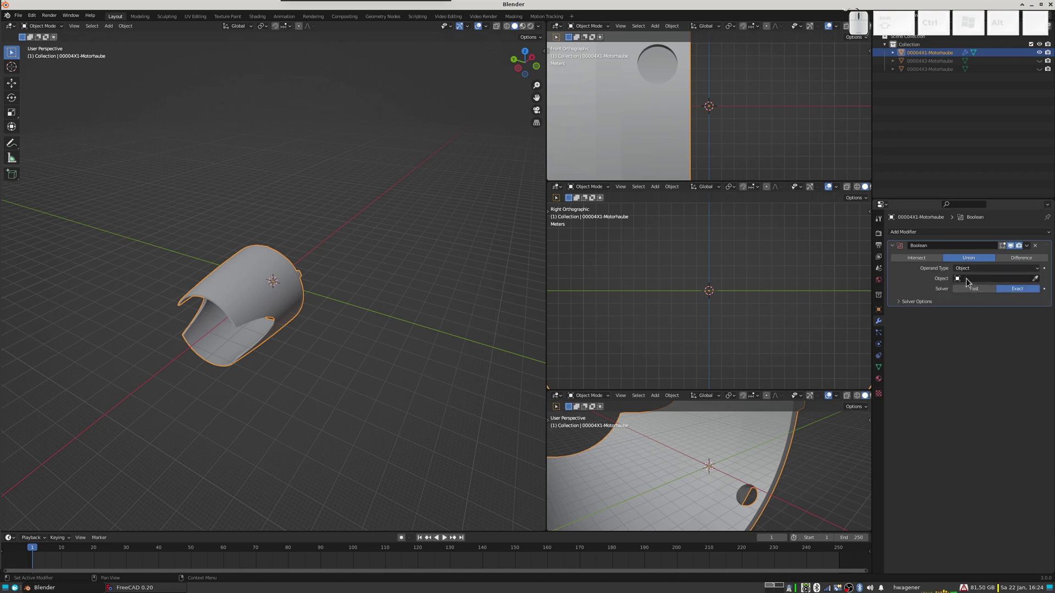
pyautogui.click(962, 280)
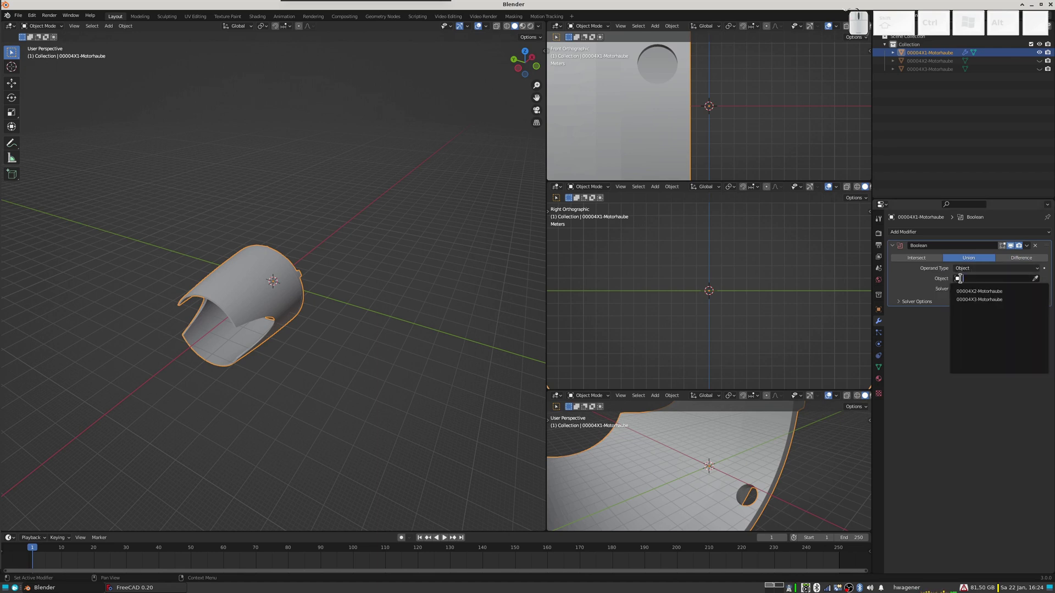
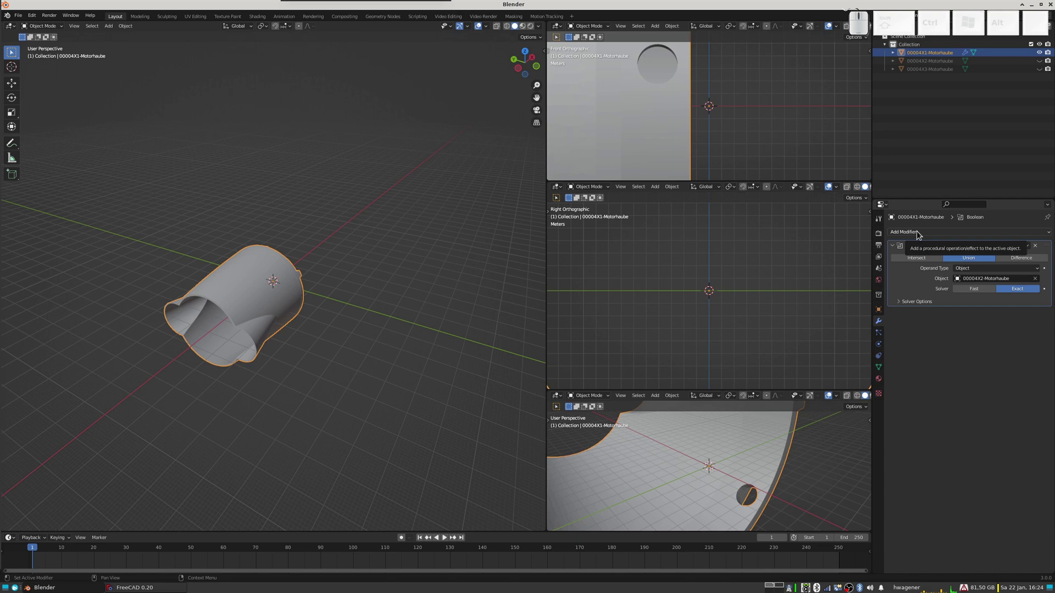
# Step: Add a second Boolean modifier set to Union with object 00004X3
pyautogui.click(920, 234)
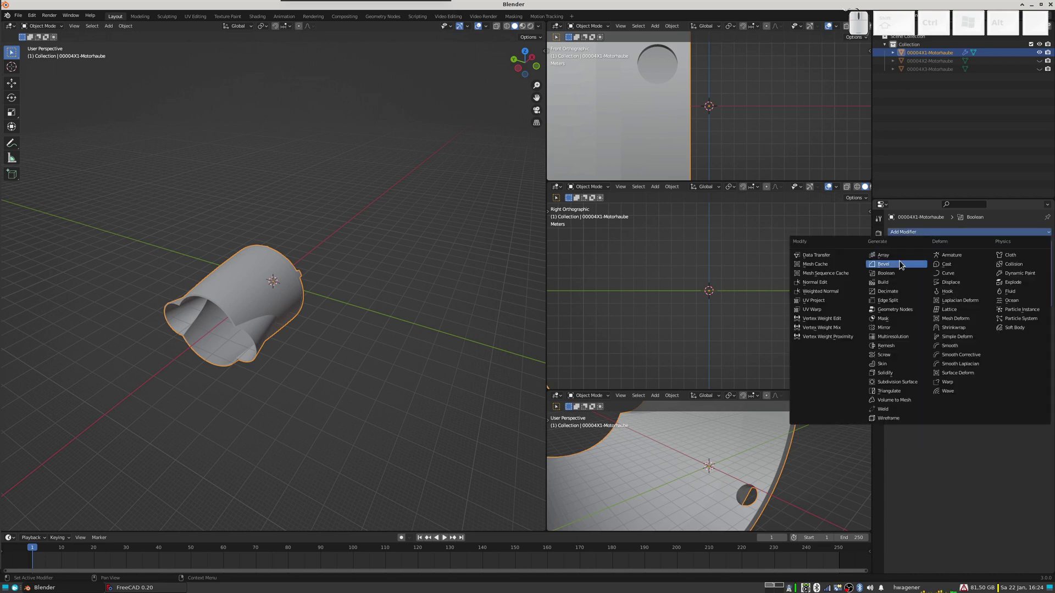
pyautogui.click(897, 276)
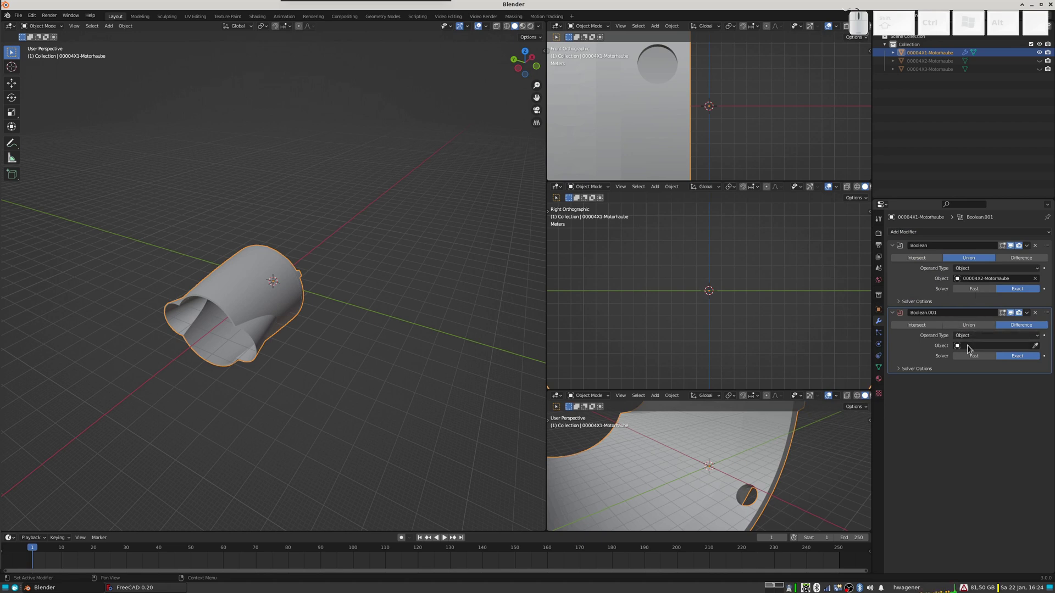
pyautogui.click(979, 329)
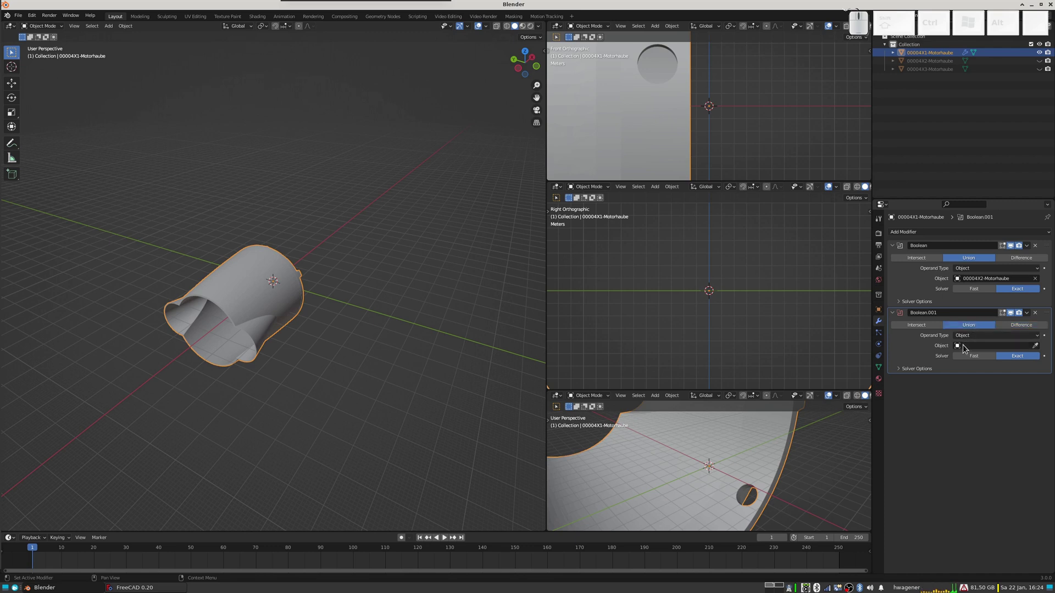
pyautogui.click(957, 350)
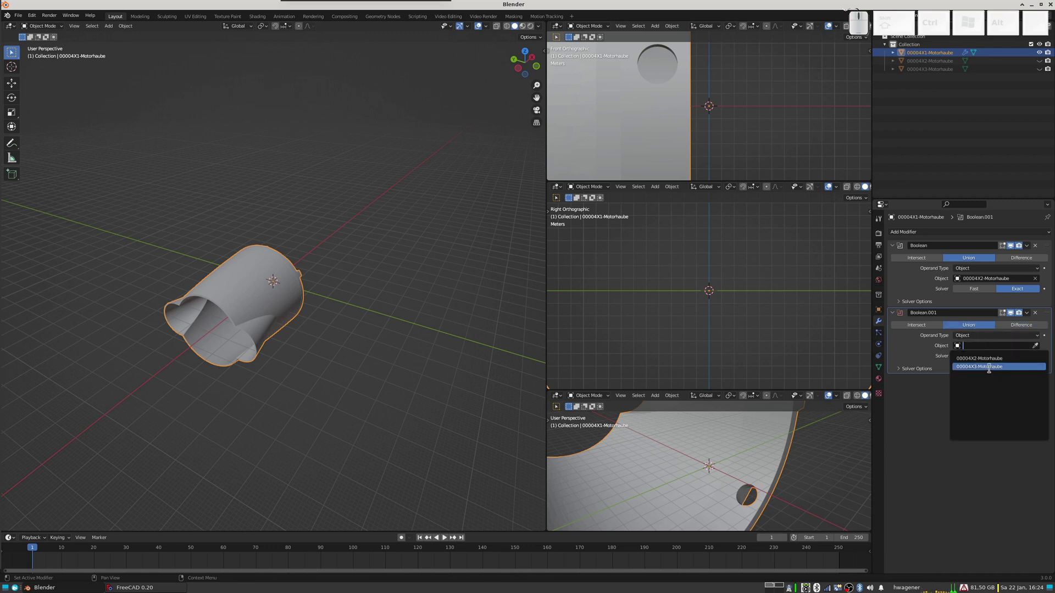
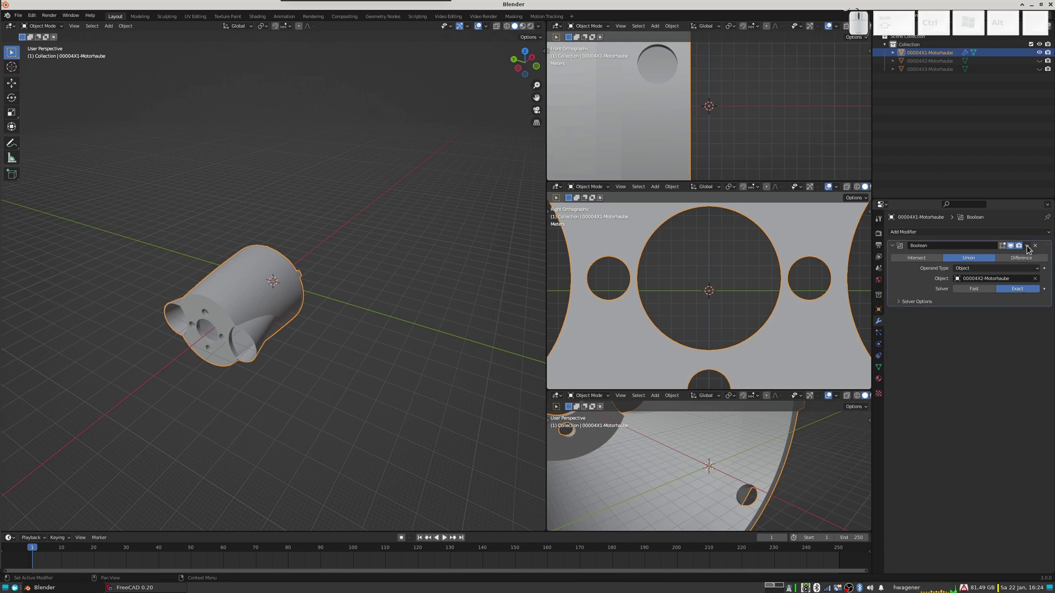
# Step: Apply the Boolean so 00004X1 becomes one merged cowl mesh, then inspect it from several angles
pyautogui.click(1025, 247)
pyautogui.click(1010, 259)
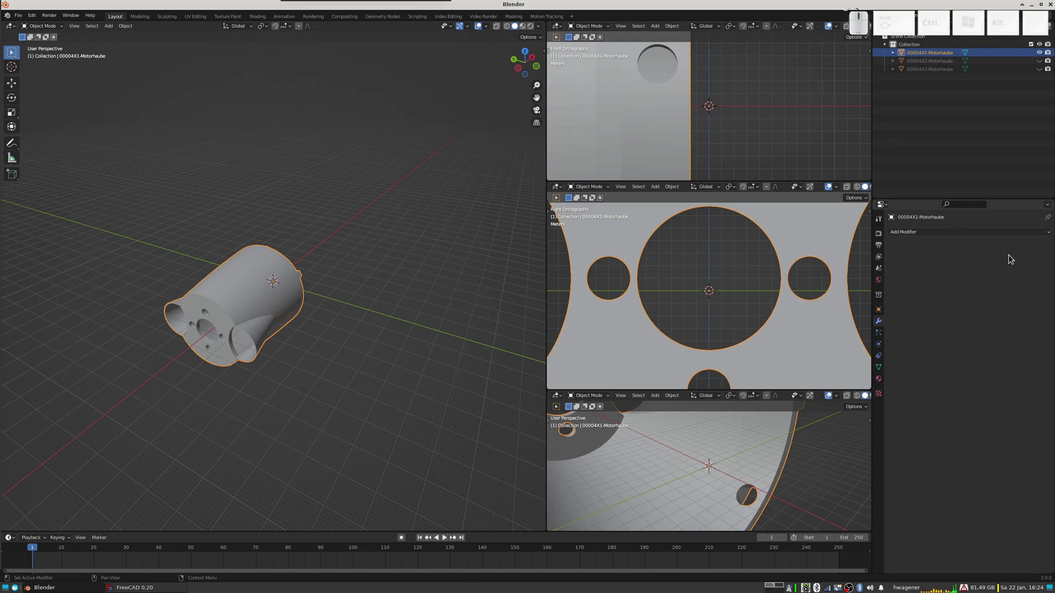
pyautogui.scroll(3)
pyautogui.middleClick(267, 366)
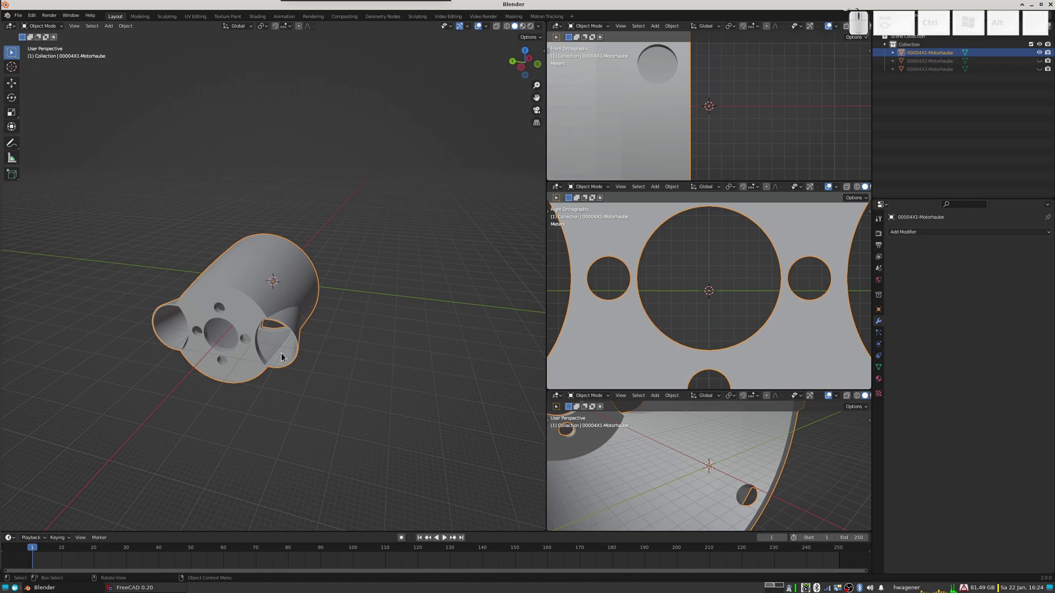
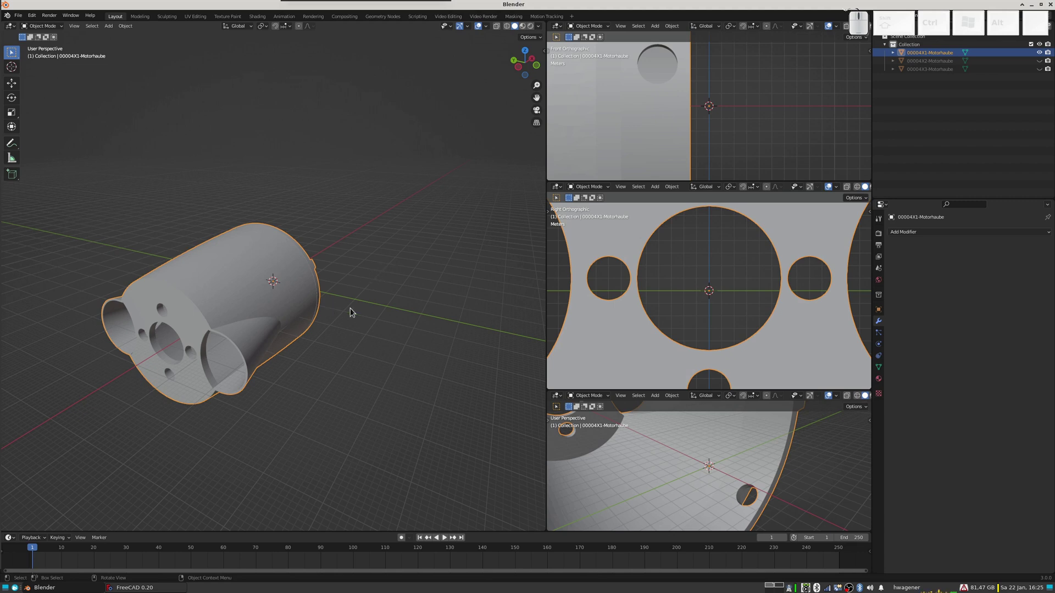
pyautogui.moveTo(339, 344); pyautogui.dragTo(337, 342)
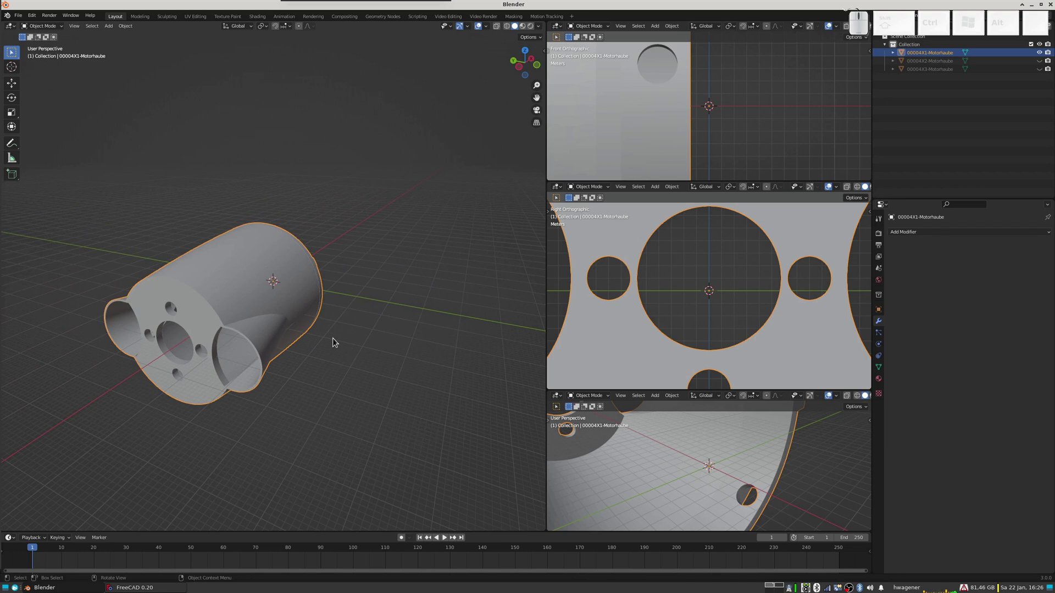